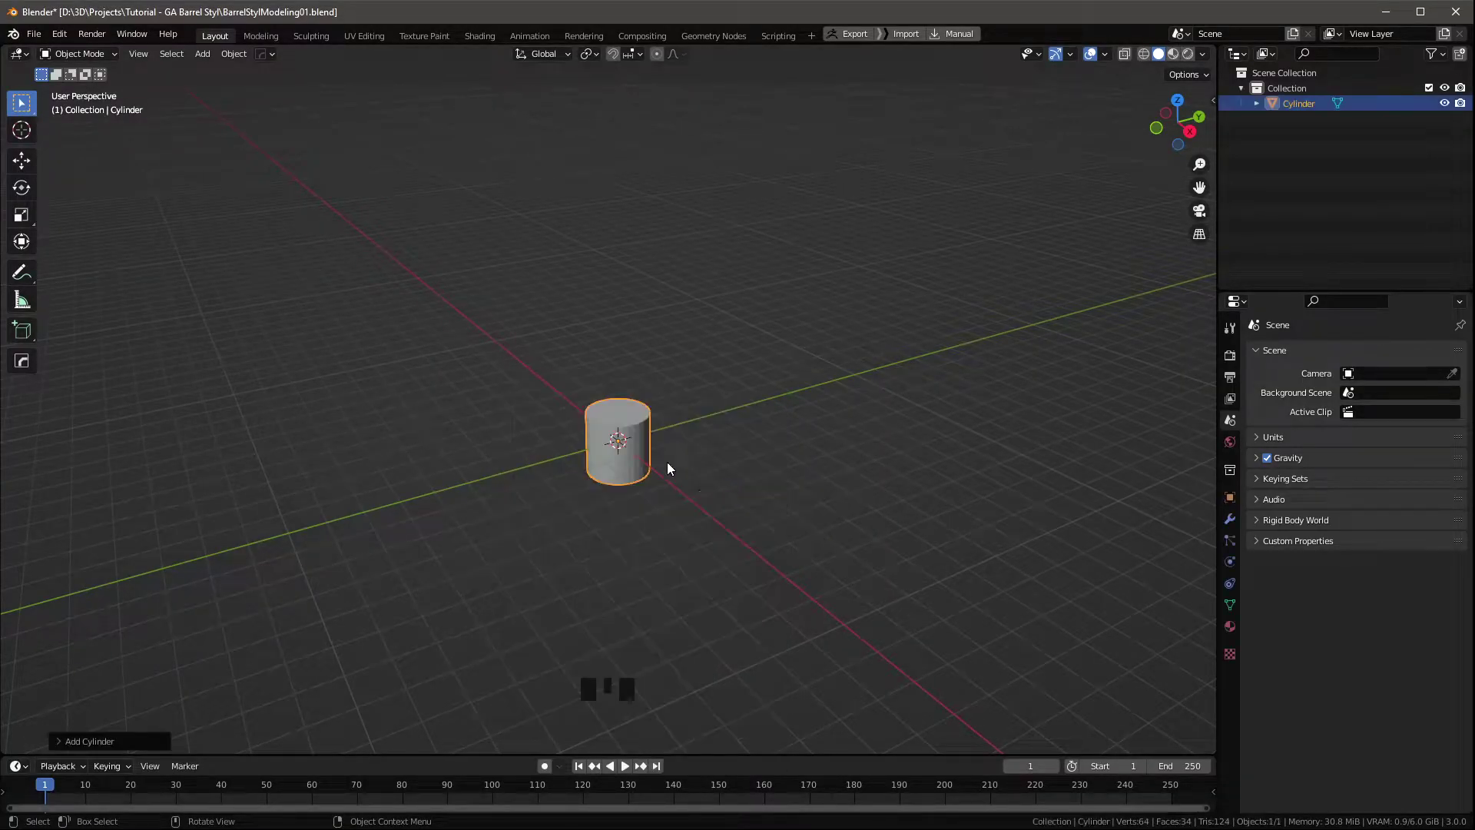
Frame the new cylinder in view and reveal its Vertices, Radius and Depth settings.
scroll("up", 3)
key("KP_Decimal")
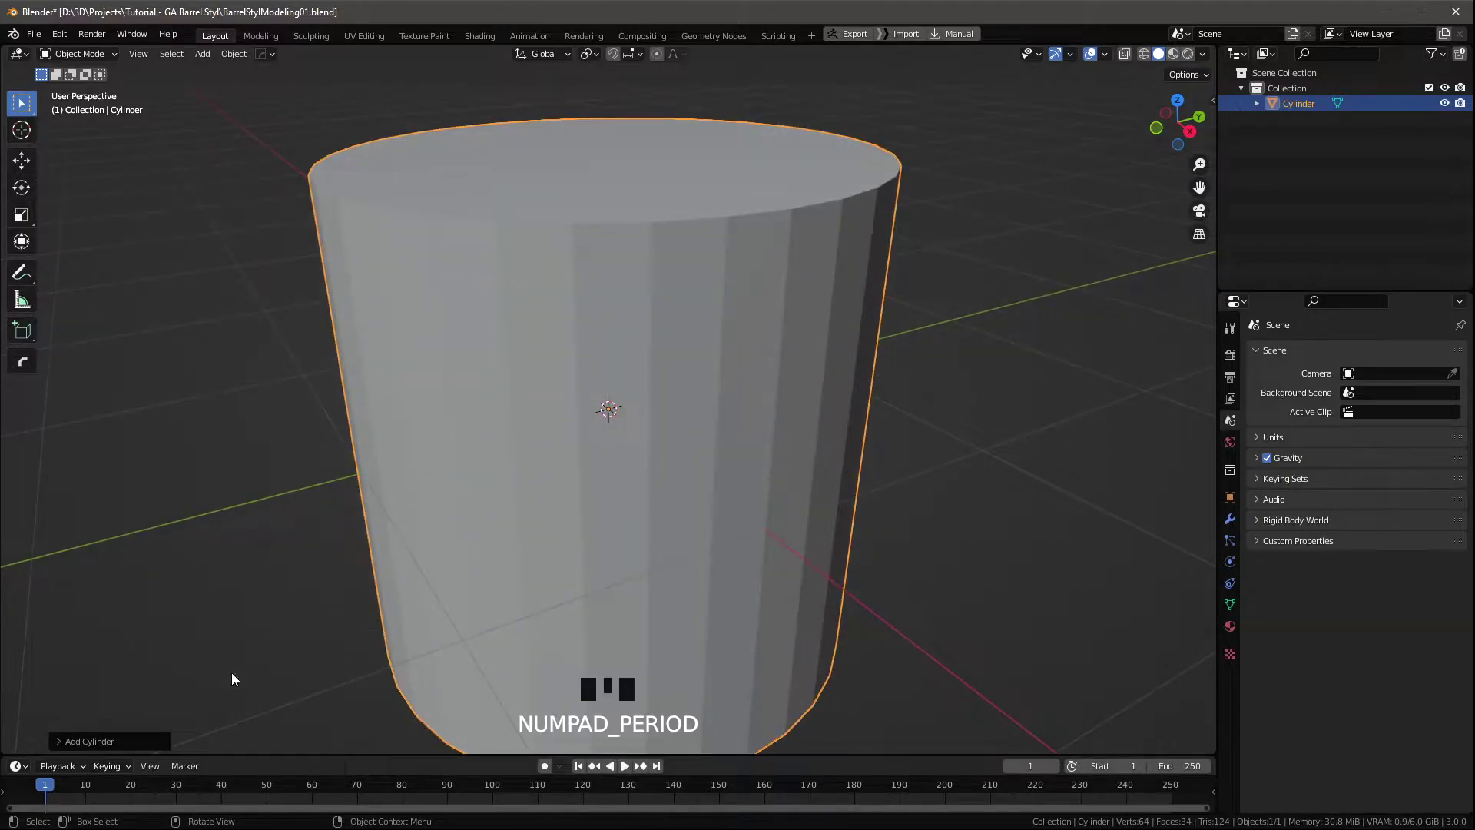
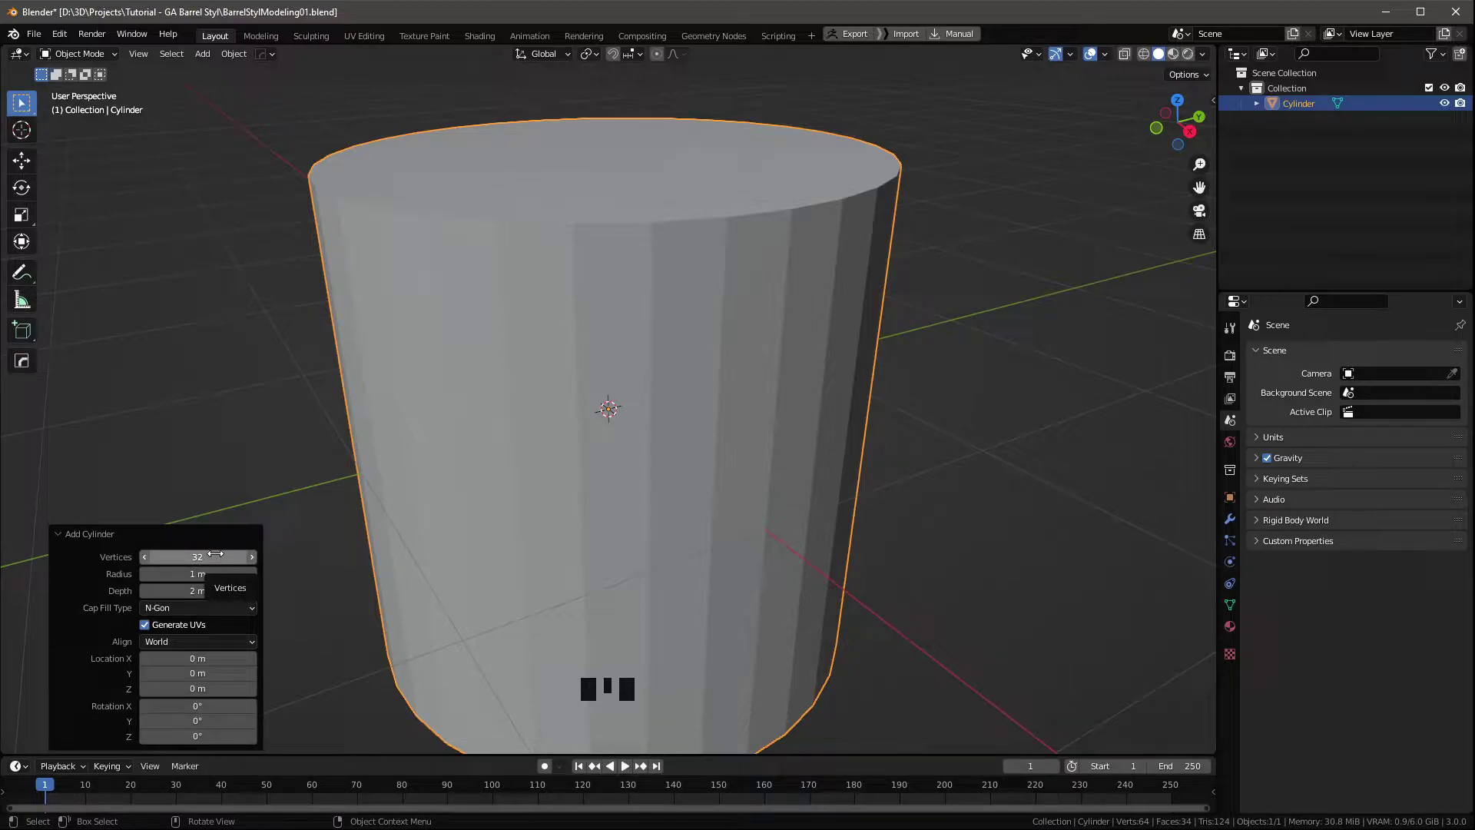
scroll("down", 3)
scroll("down", 3)
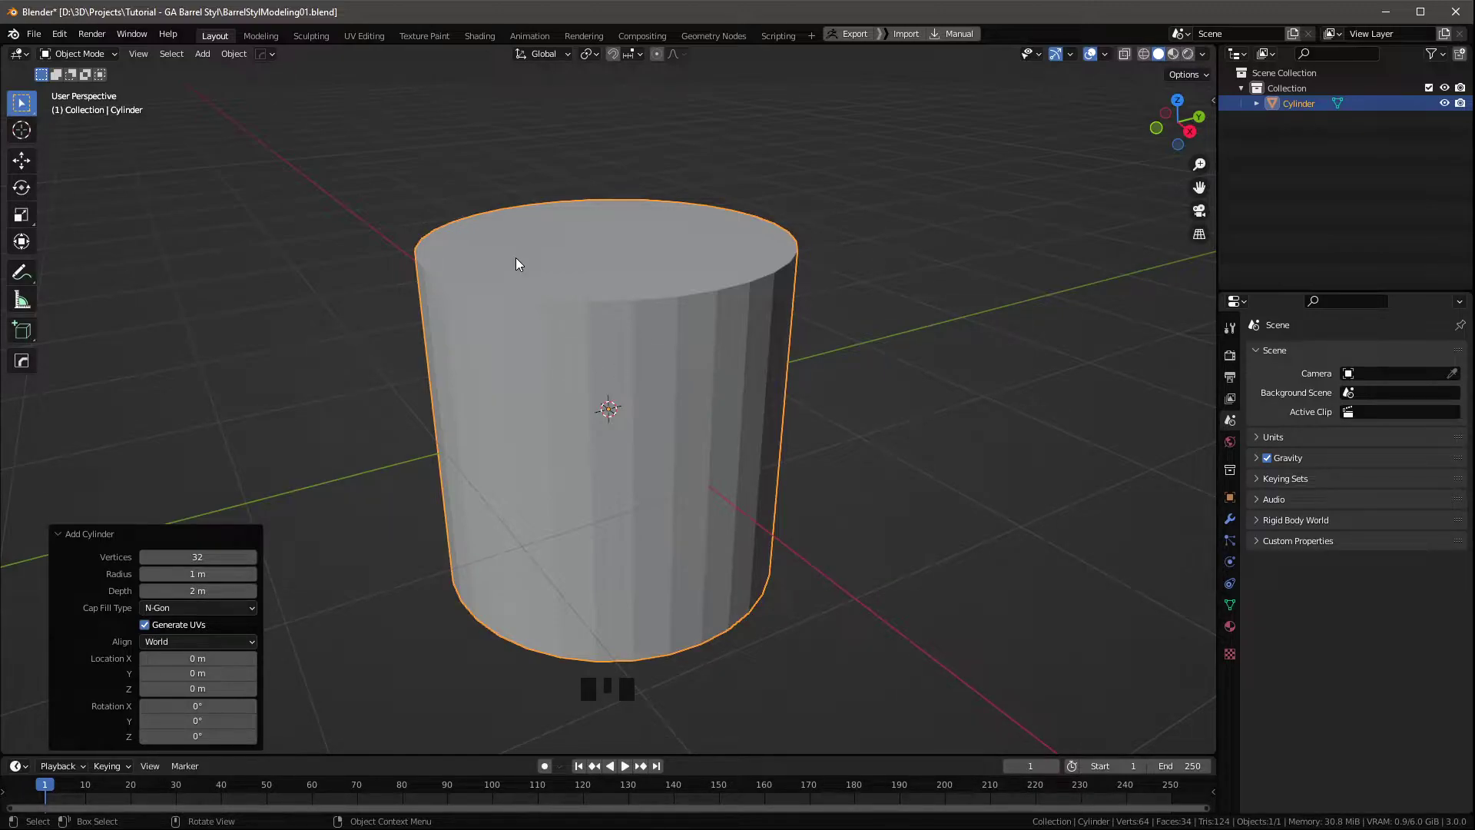
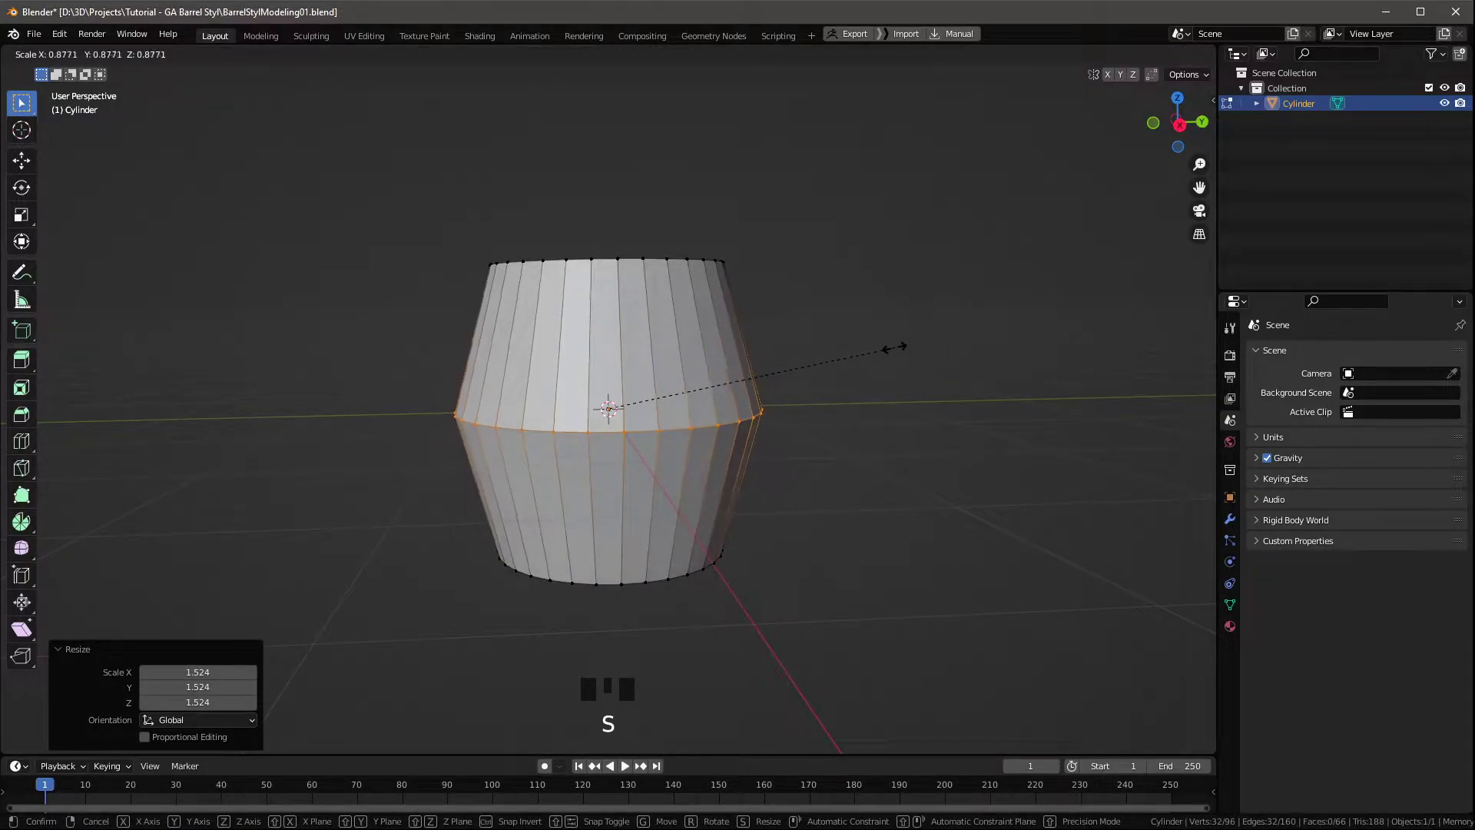
Bevel the scaled-out middle edge loop into several rings so the barrel bulges.
key("ctrl+b")
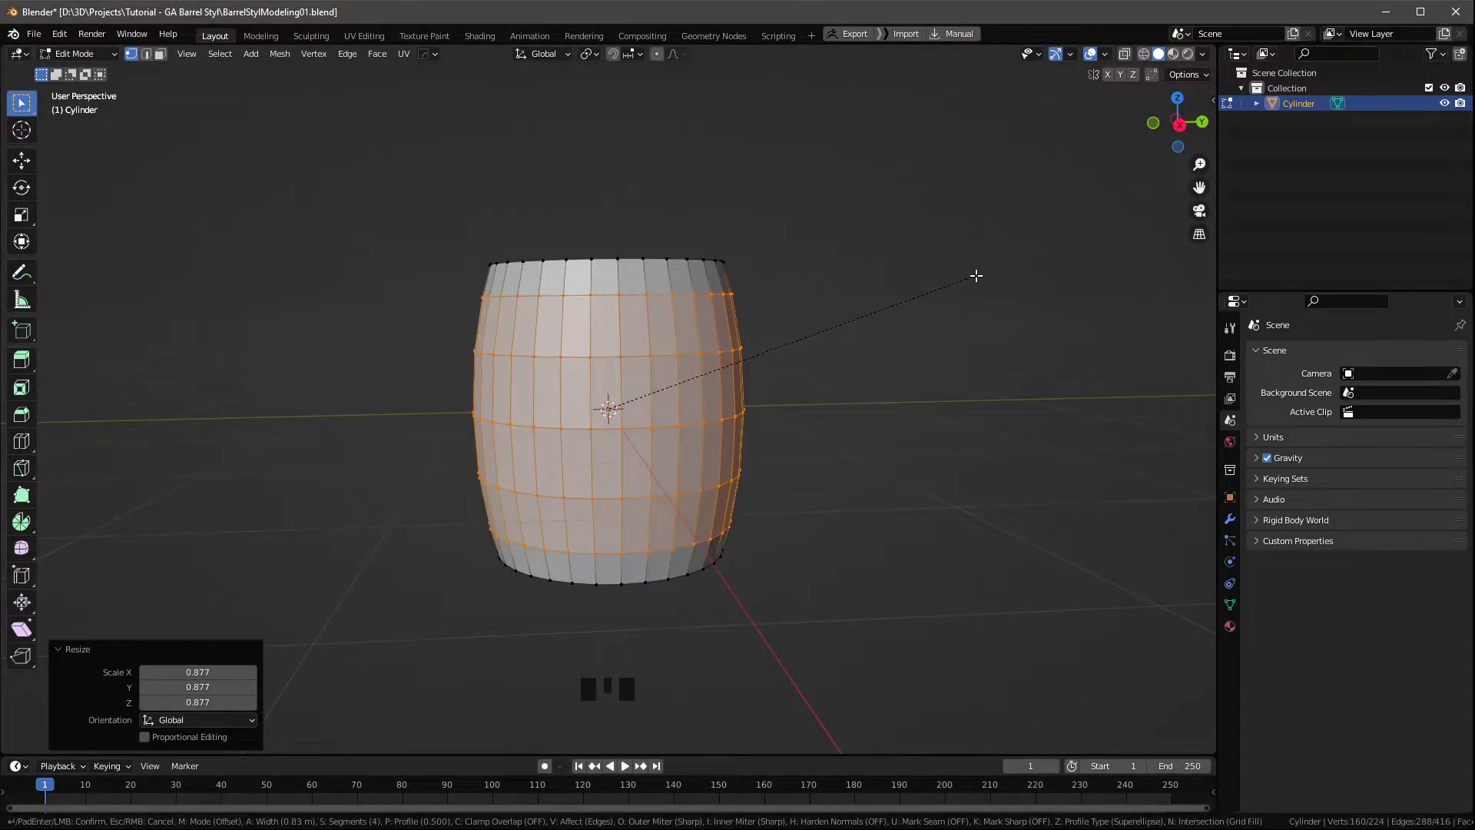
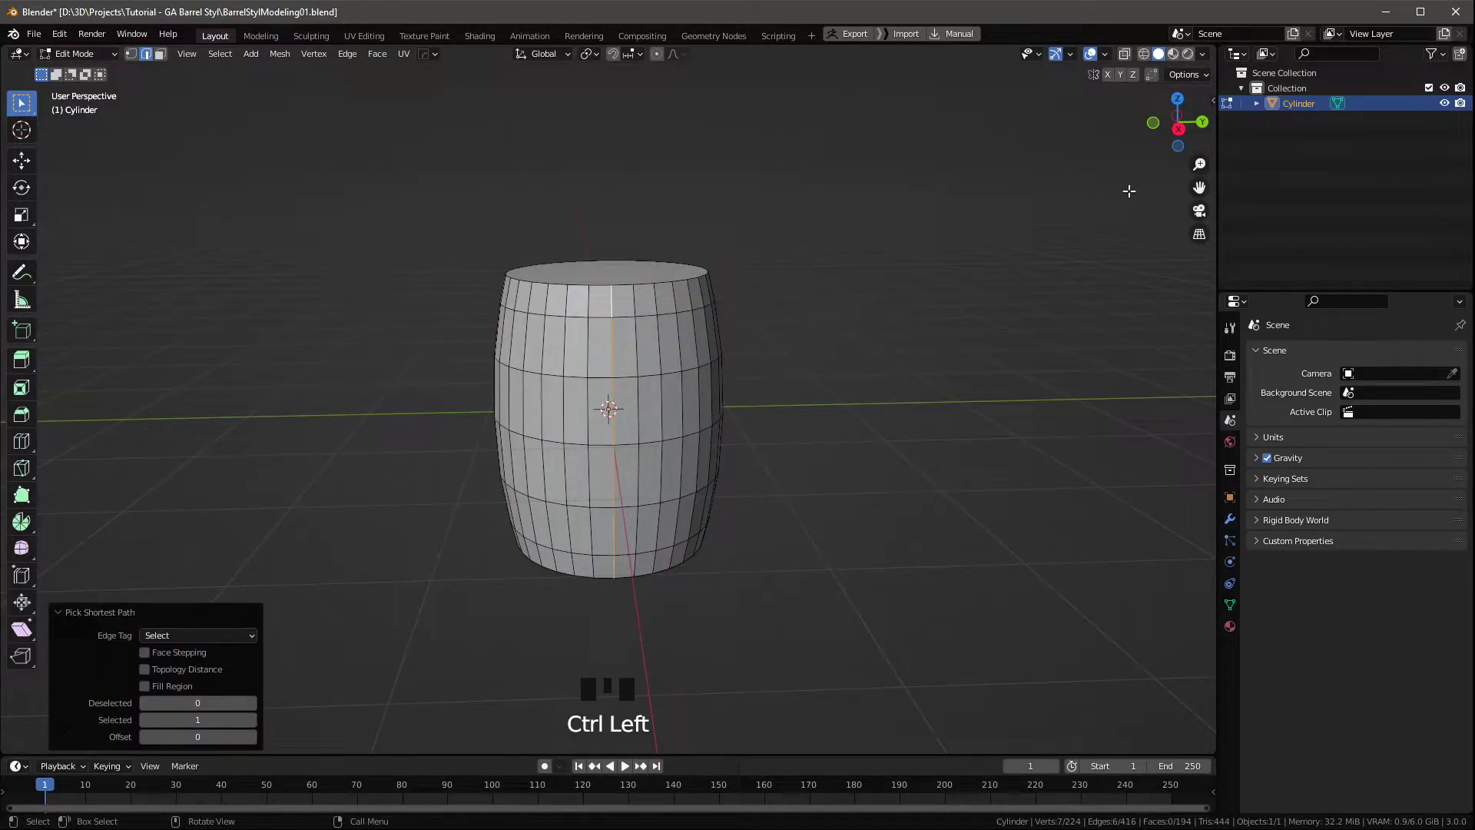
Duplicate the barrel and move the copy into a new Backup collection.
key("n")
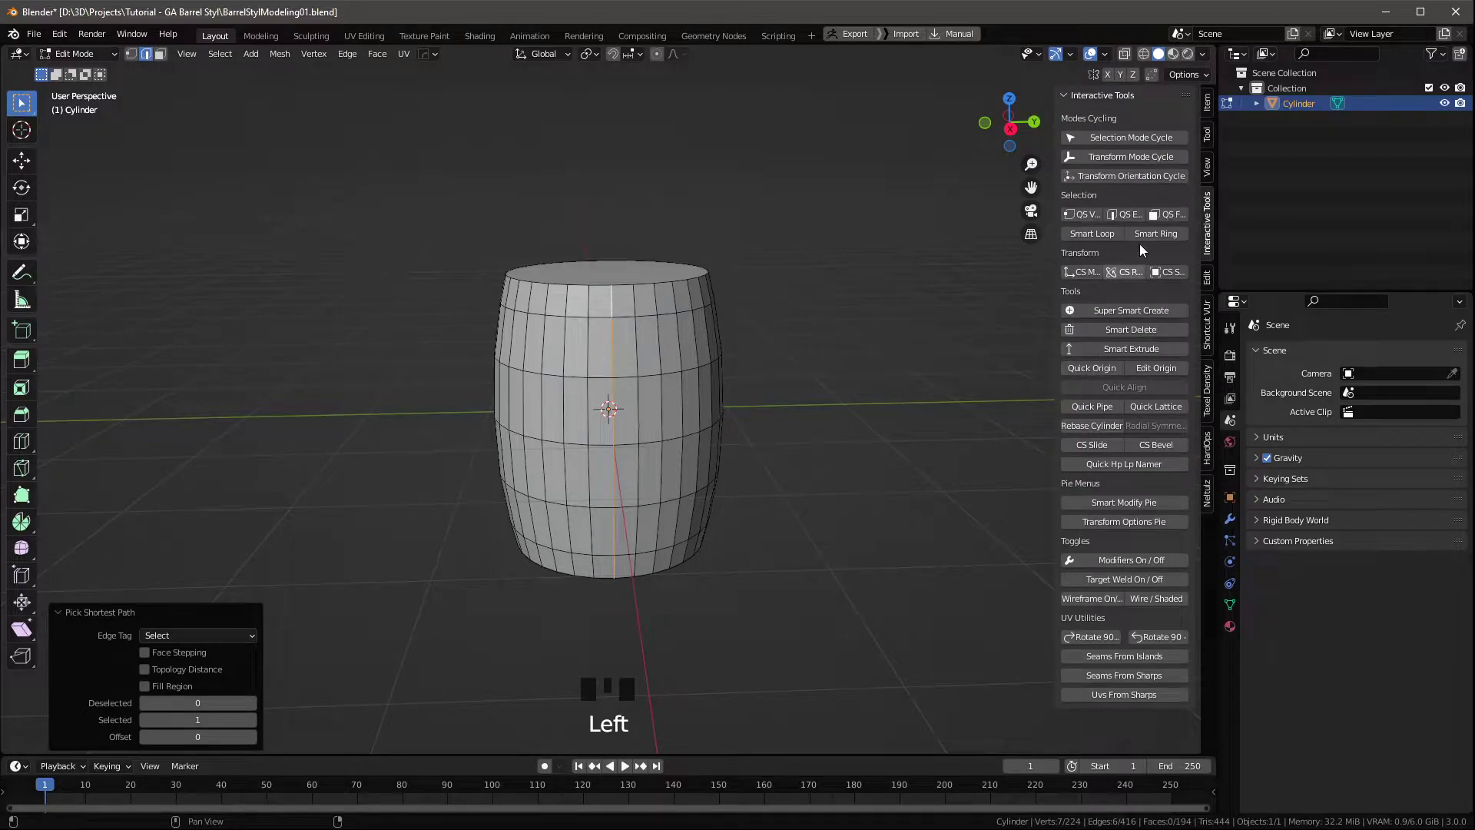
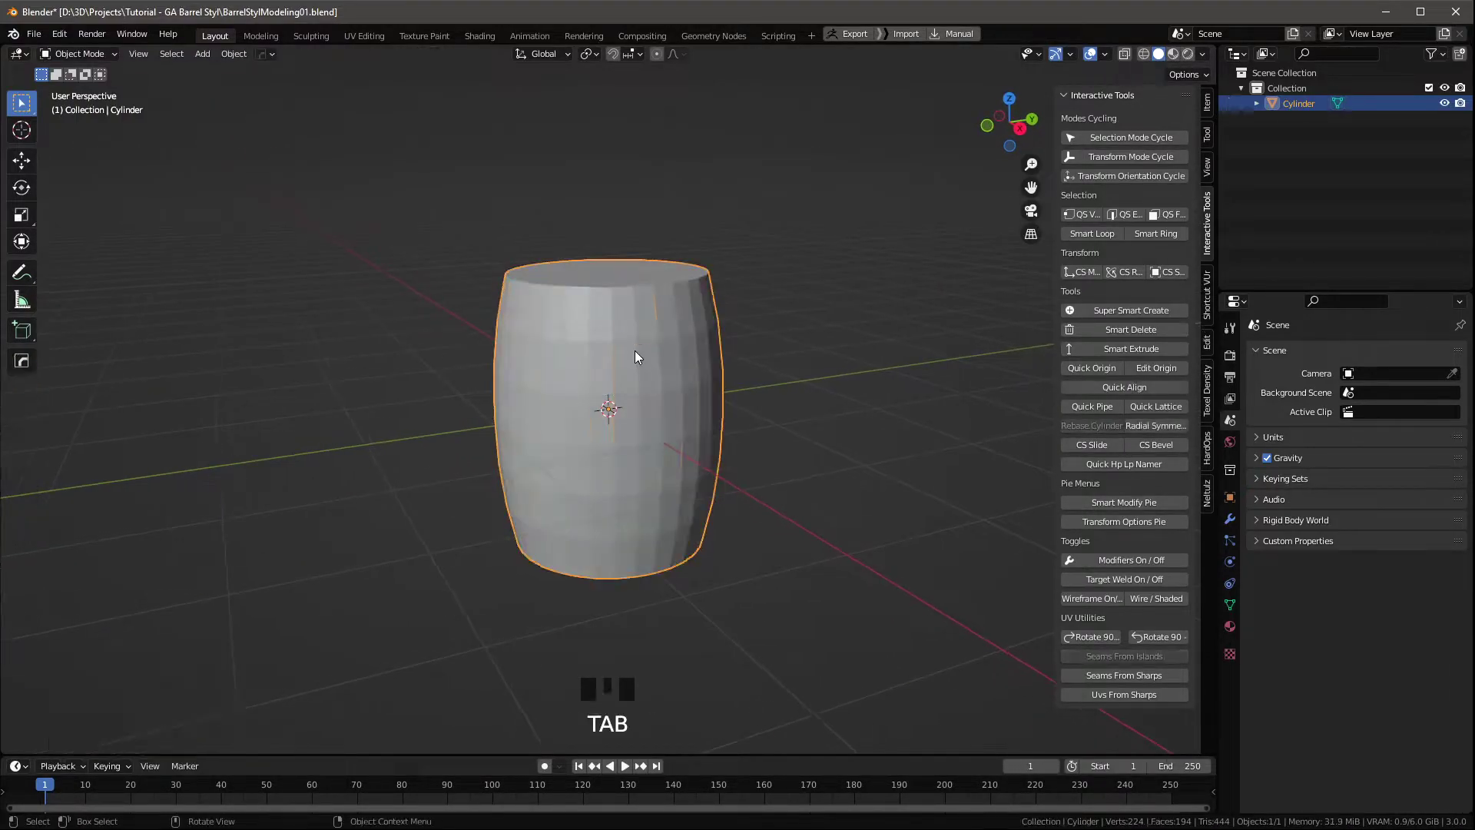
left_click_drag(692, 386, 643, 451)
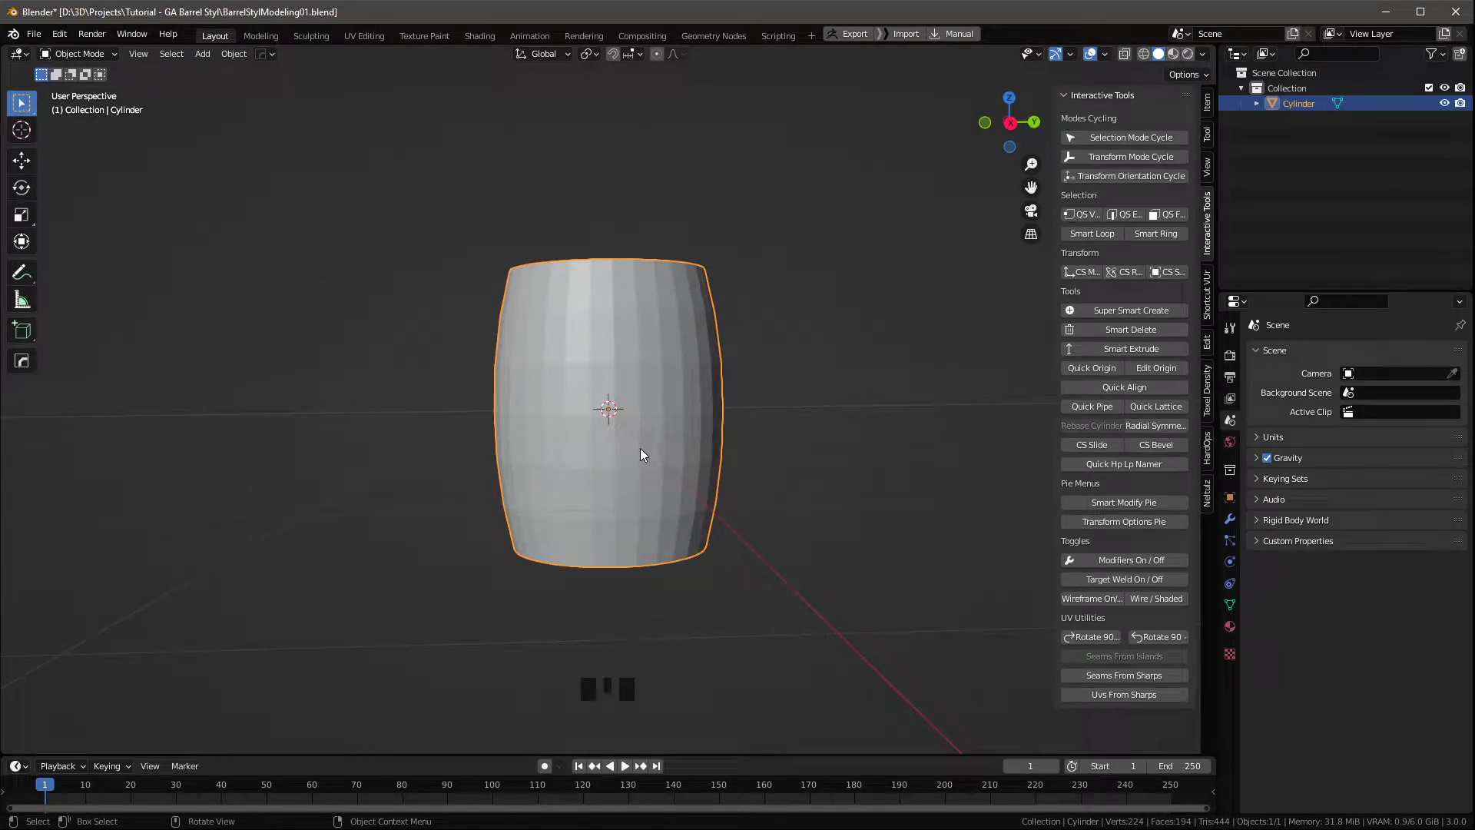
key("shift+d")
key("m")
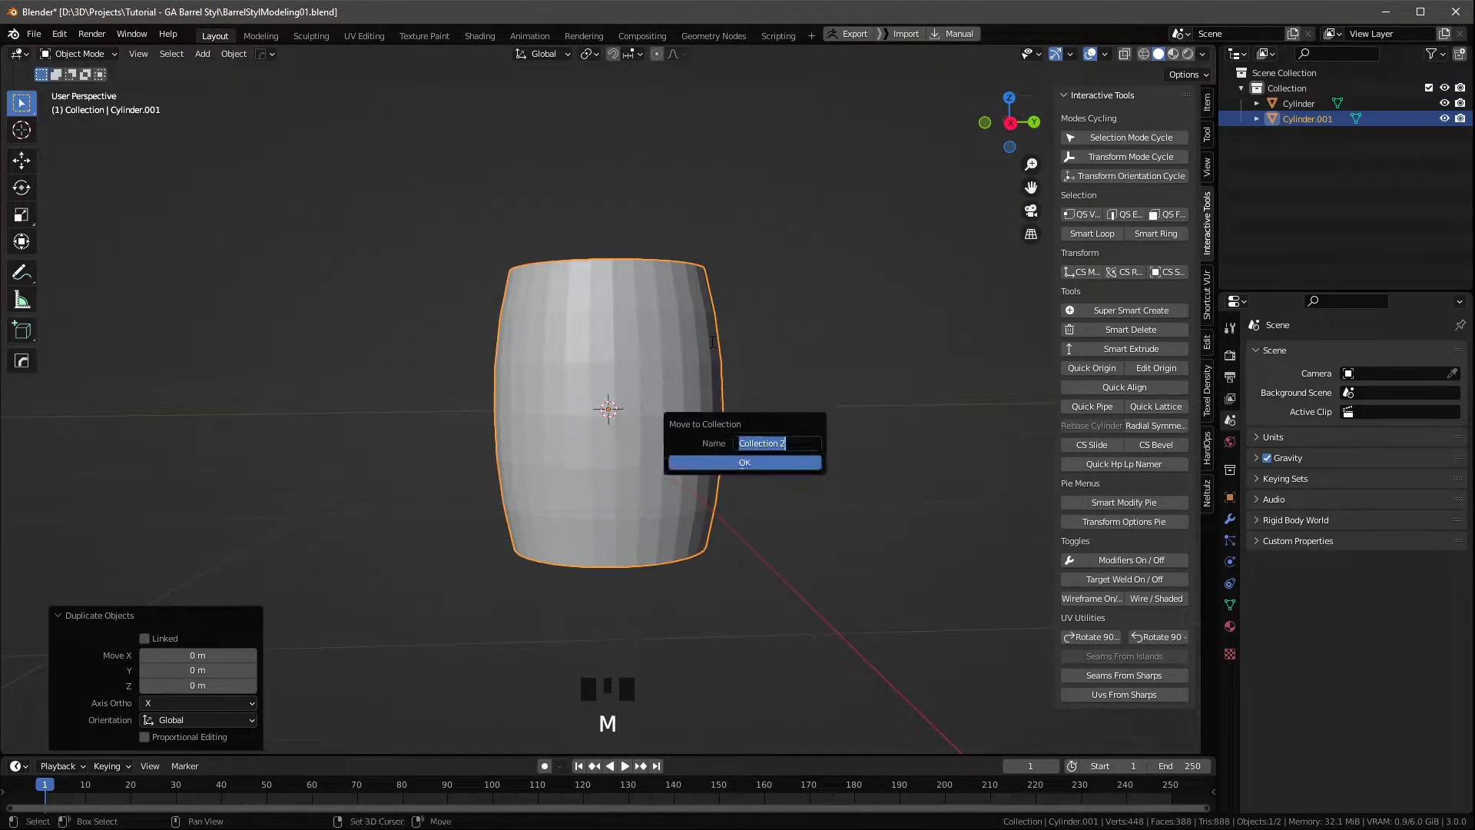
key("BackSpace")
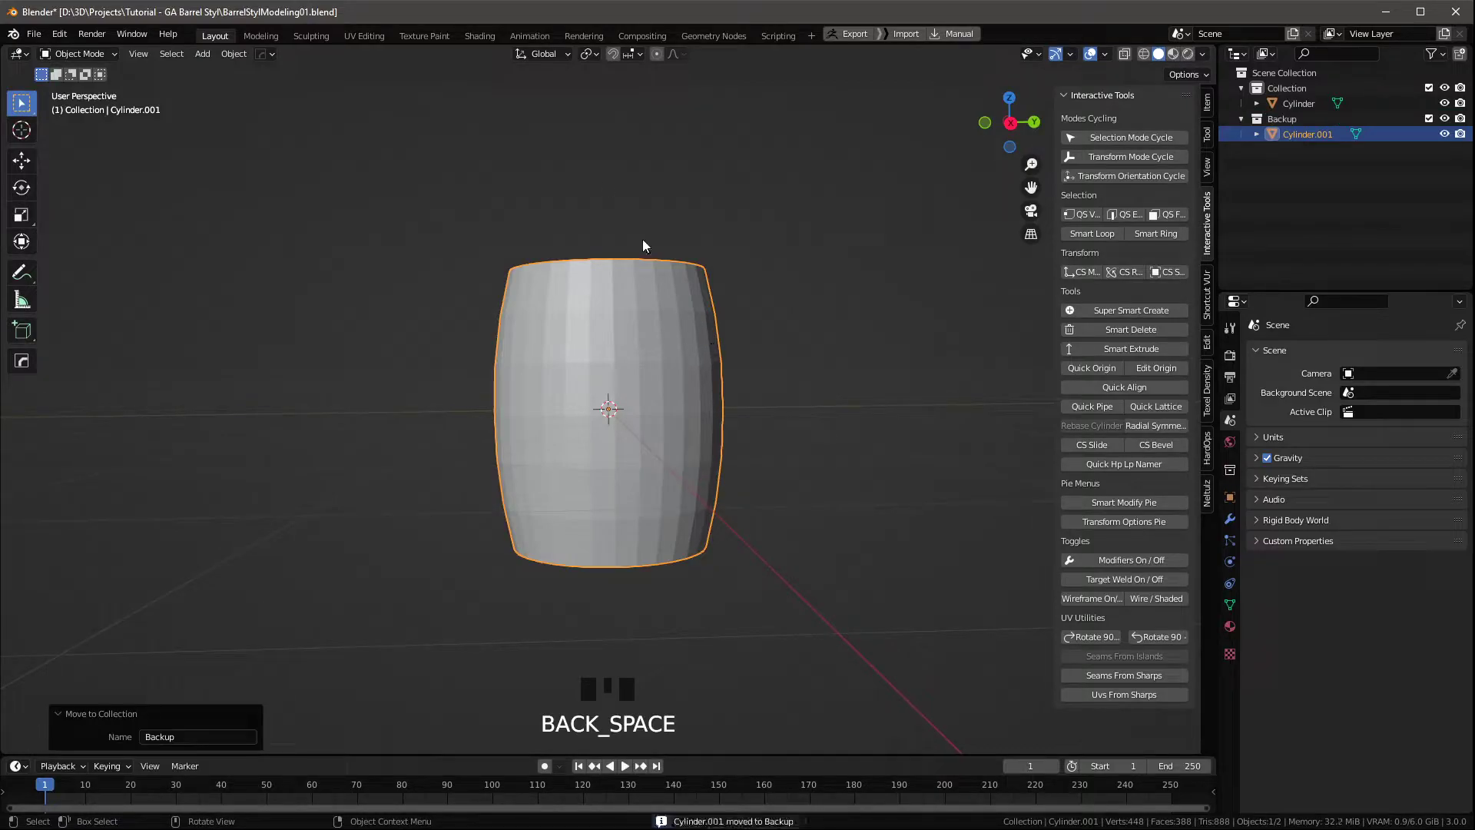
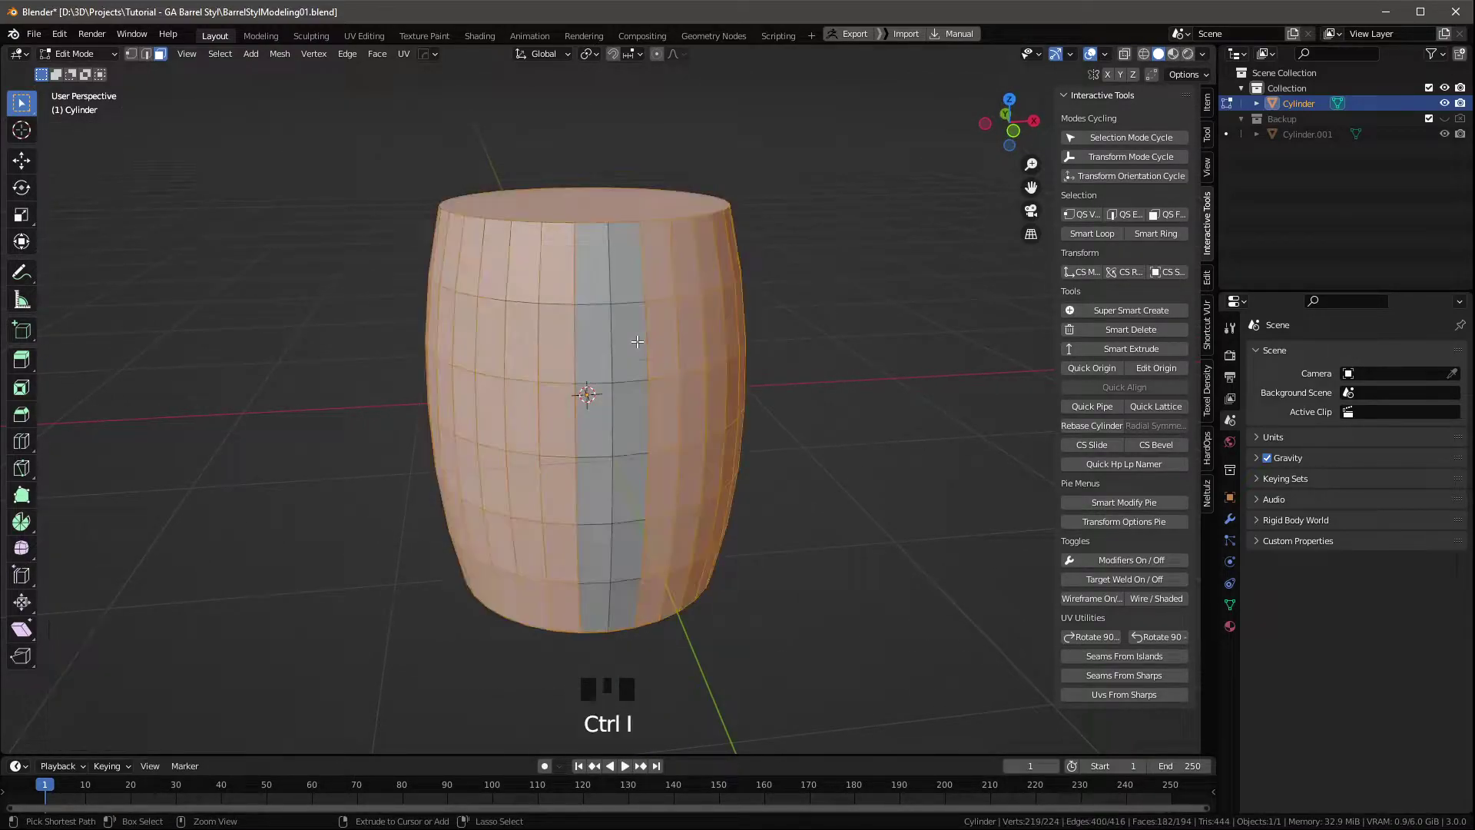
Delete the inverted selection so only one vertical strip of faces remains as a stave.
key("x")
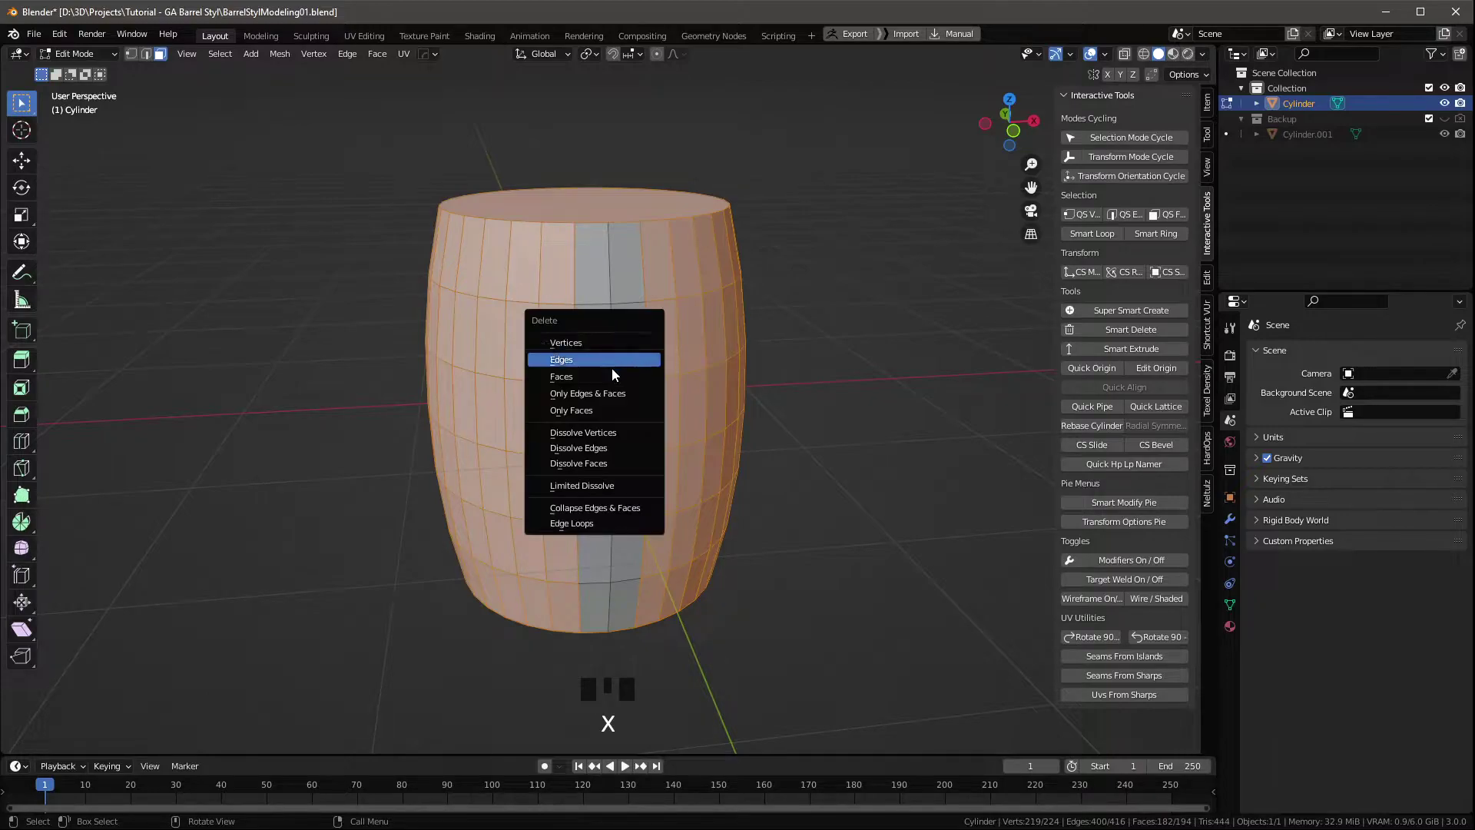
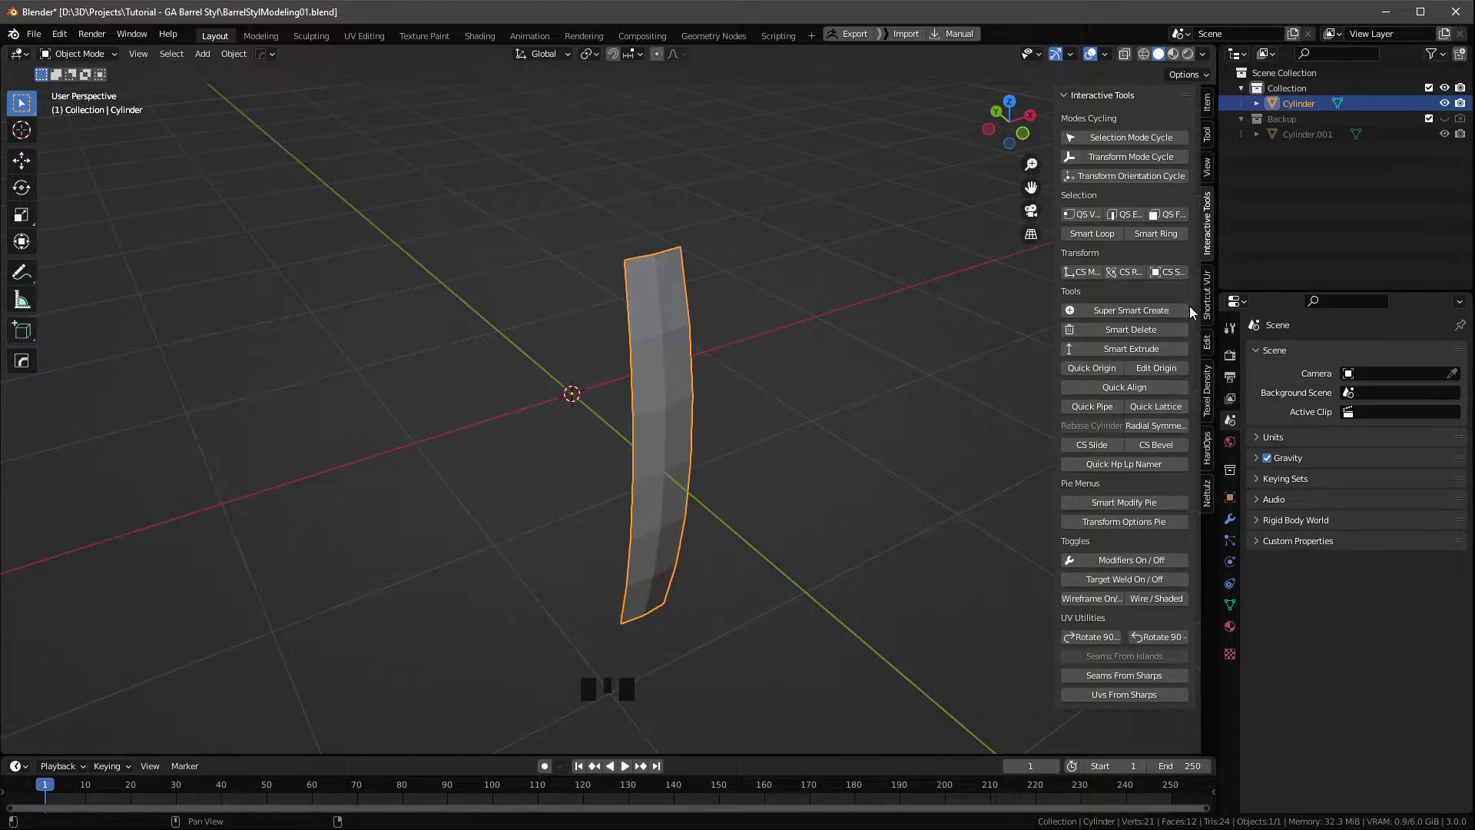
Repeat the stave with Radial Symmetry at Count 16 so the copies close into a full barrel.
left_click_drag(1178, 428, 424, 436)
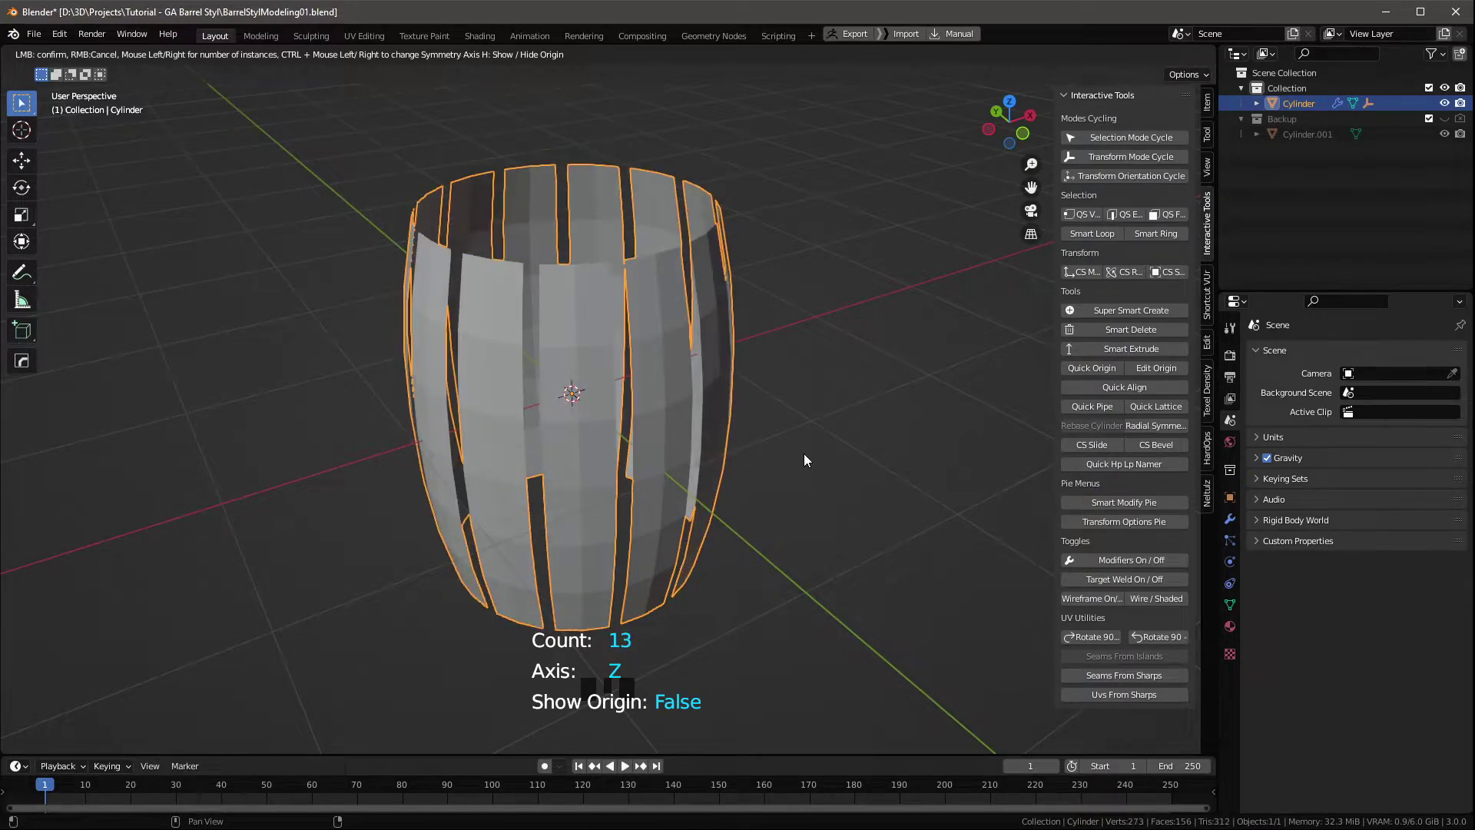
left_click_drag(673, 311, 1245, 526)
left_click(1245, 526)
double_click(1398, 385)
left_click(1397, 383)
left_click_drag(820, 459, 739, 459)
scroll("up", 3)
left_click_drag(749, 439, 1339, 353)
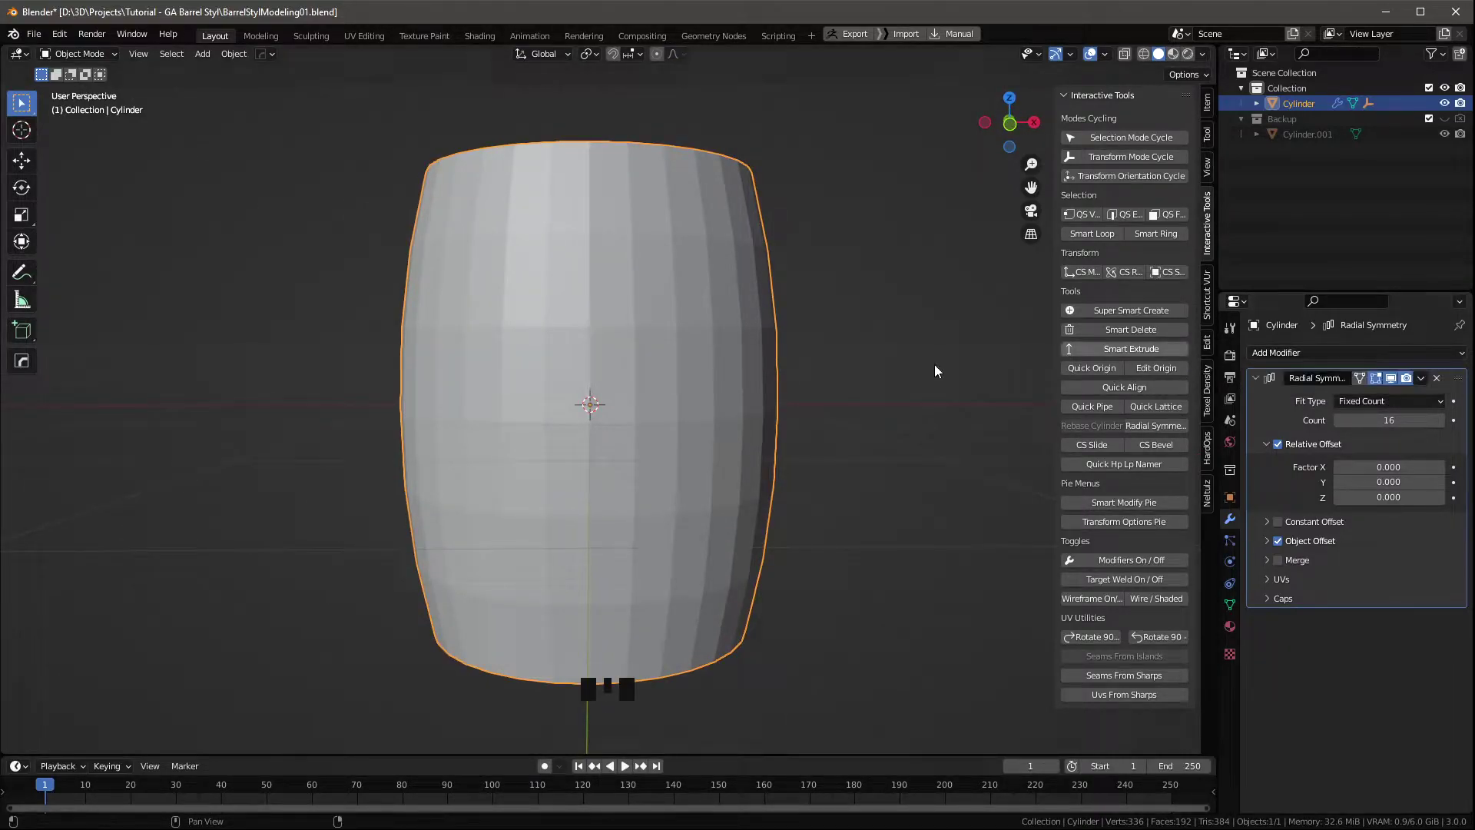
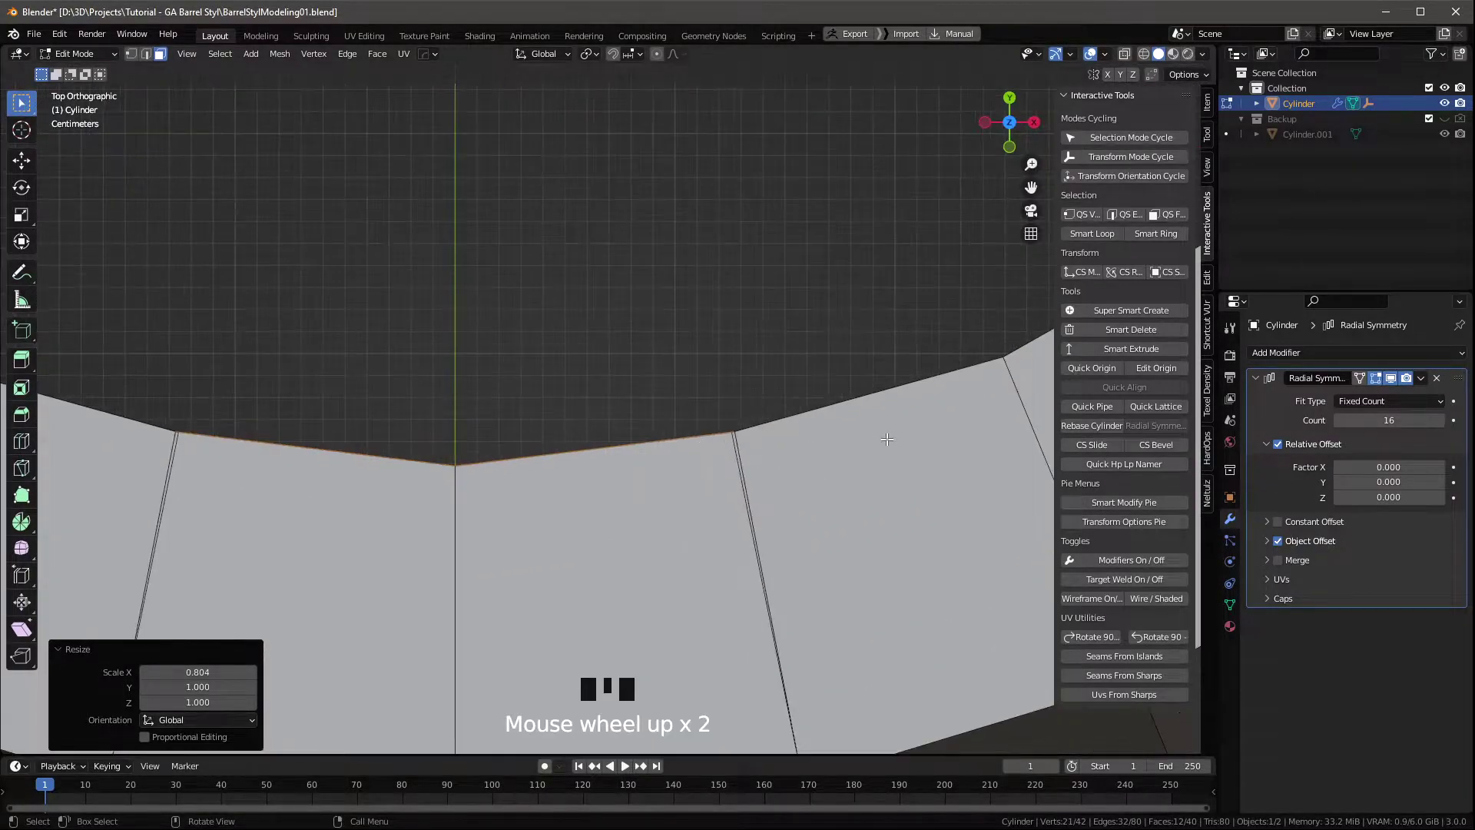
Scale the stave to about 0.8 along X so thin gaps open between staves.
key("s")
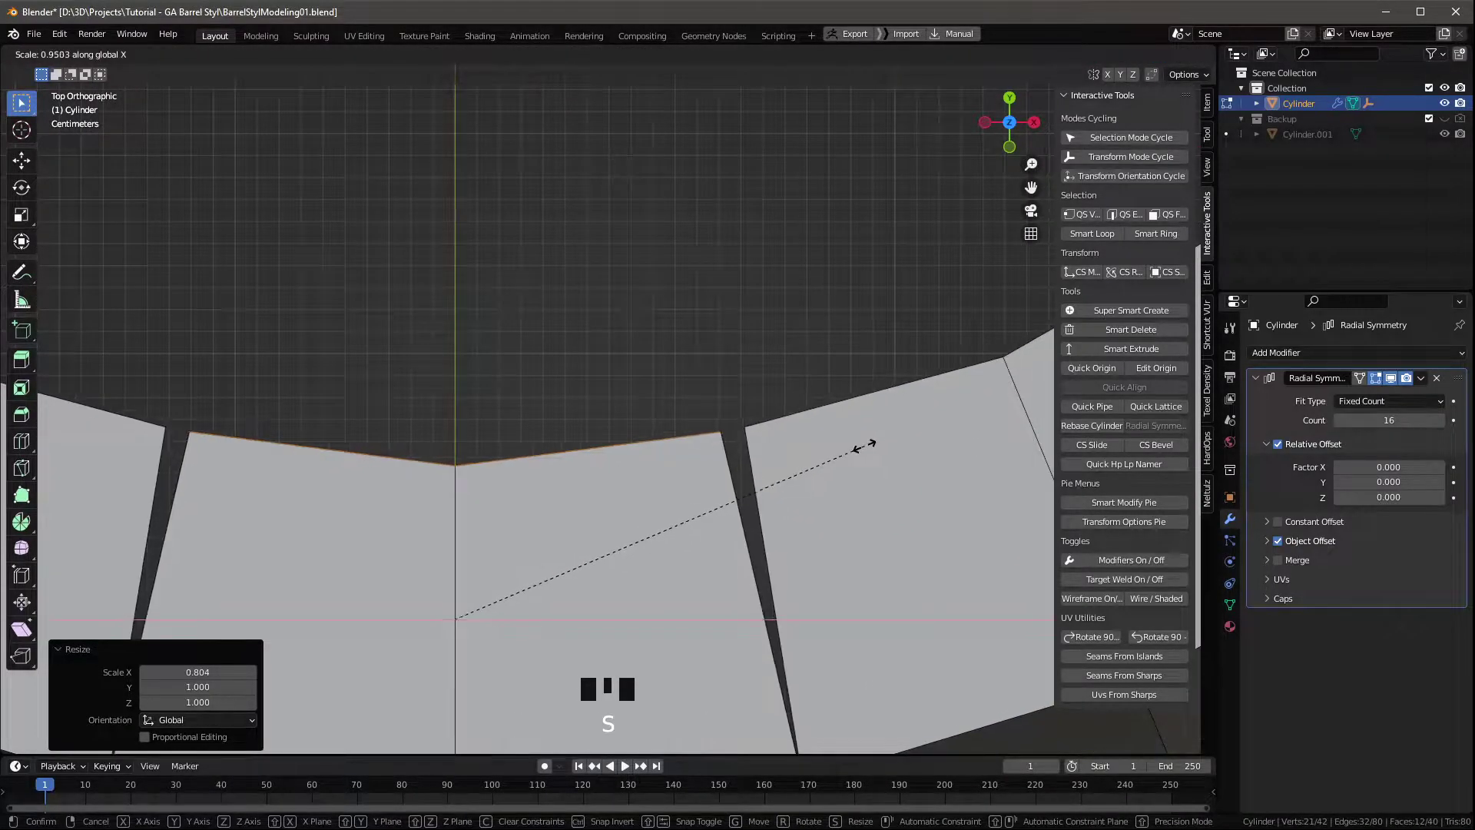
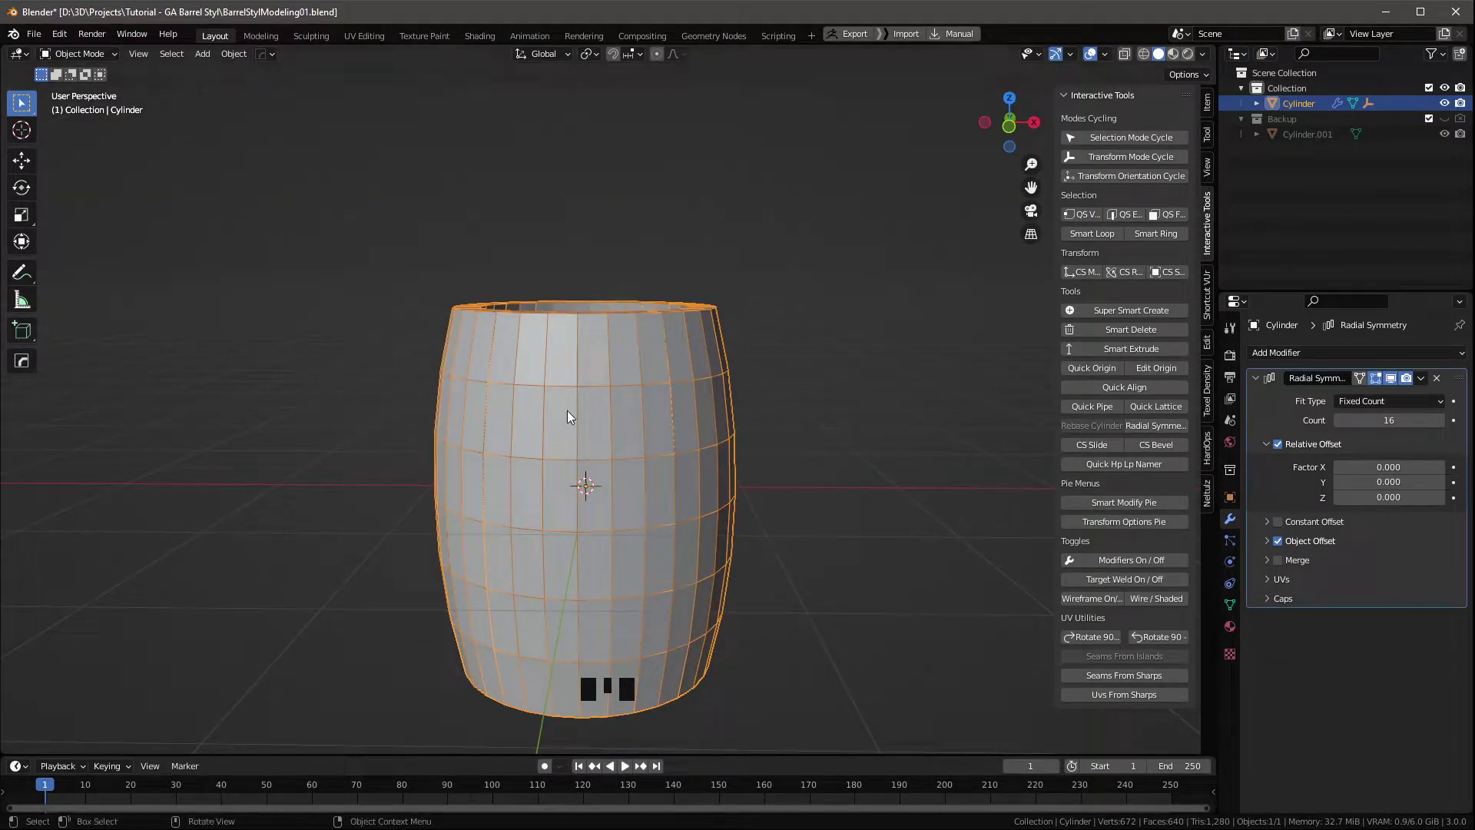
Enable Auto Smooth at 30° in the barrel's mesh data, then return to the modifier stack.
left_click_drag(572, 410, 1227, 597)
left_click(1227, 597)
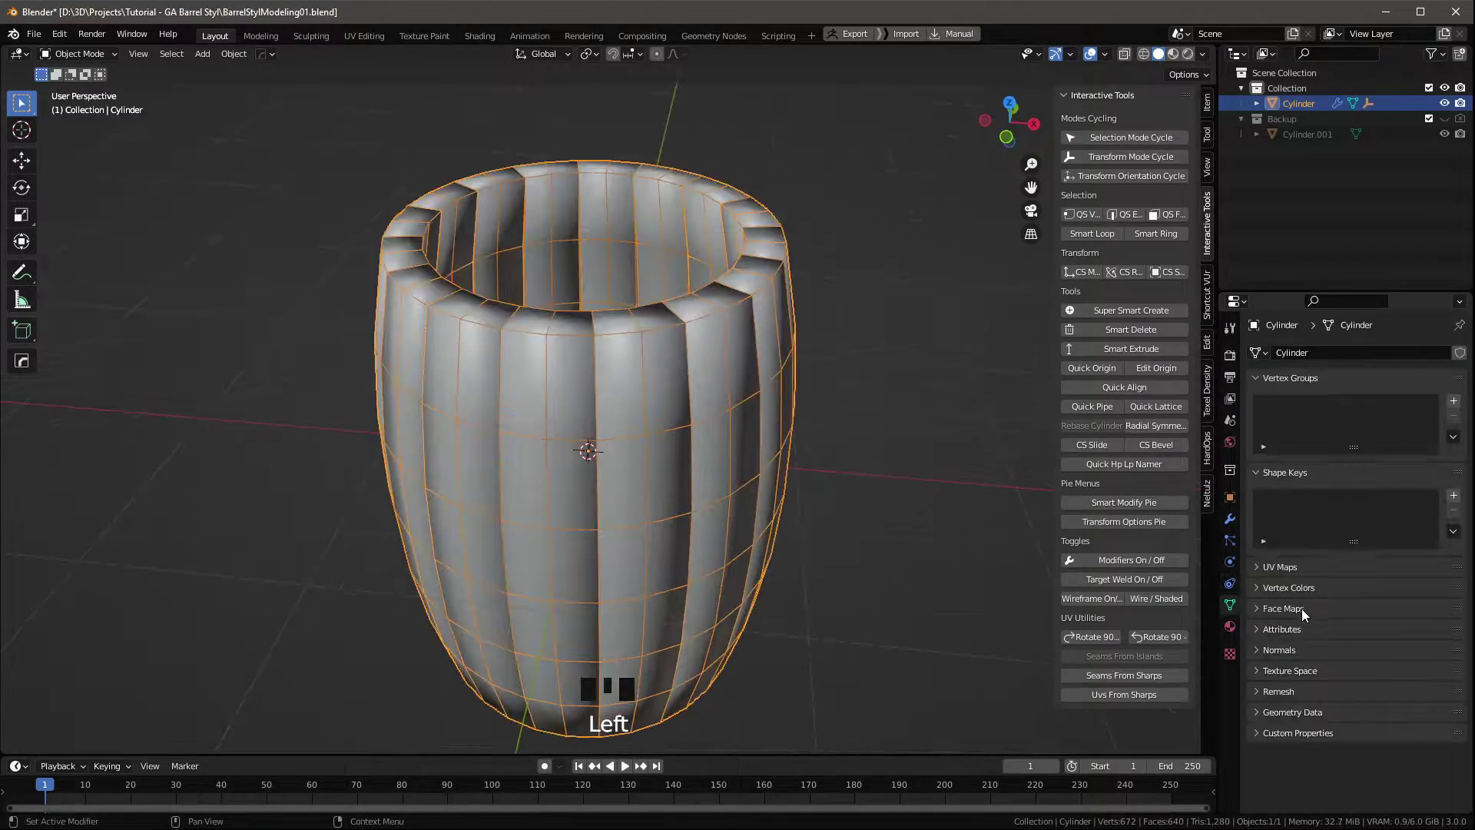
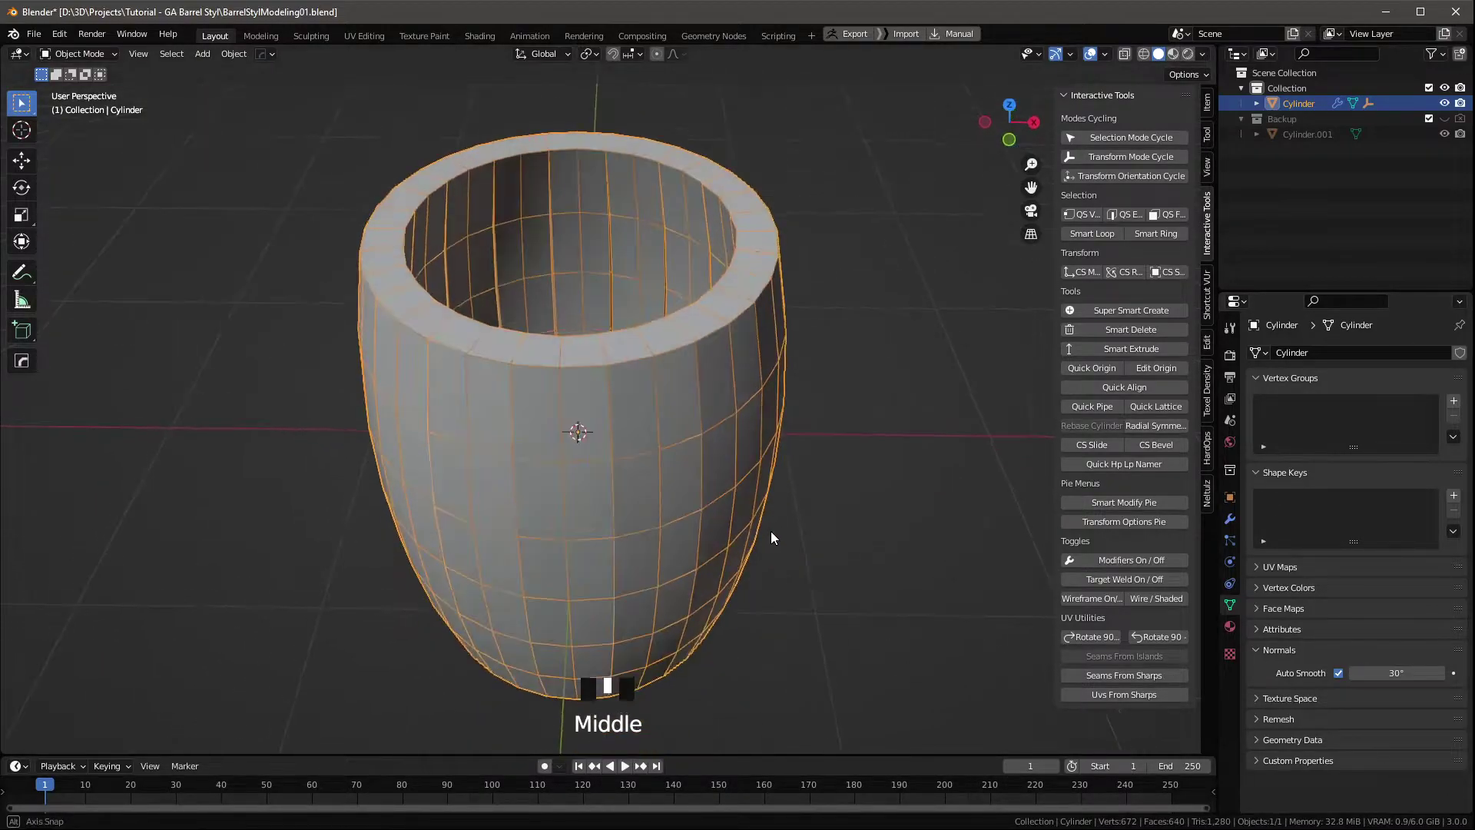
scroll("down", 3)
left_click(1232, 515)
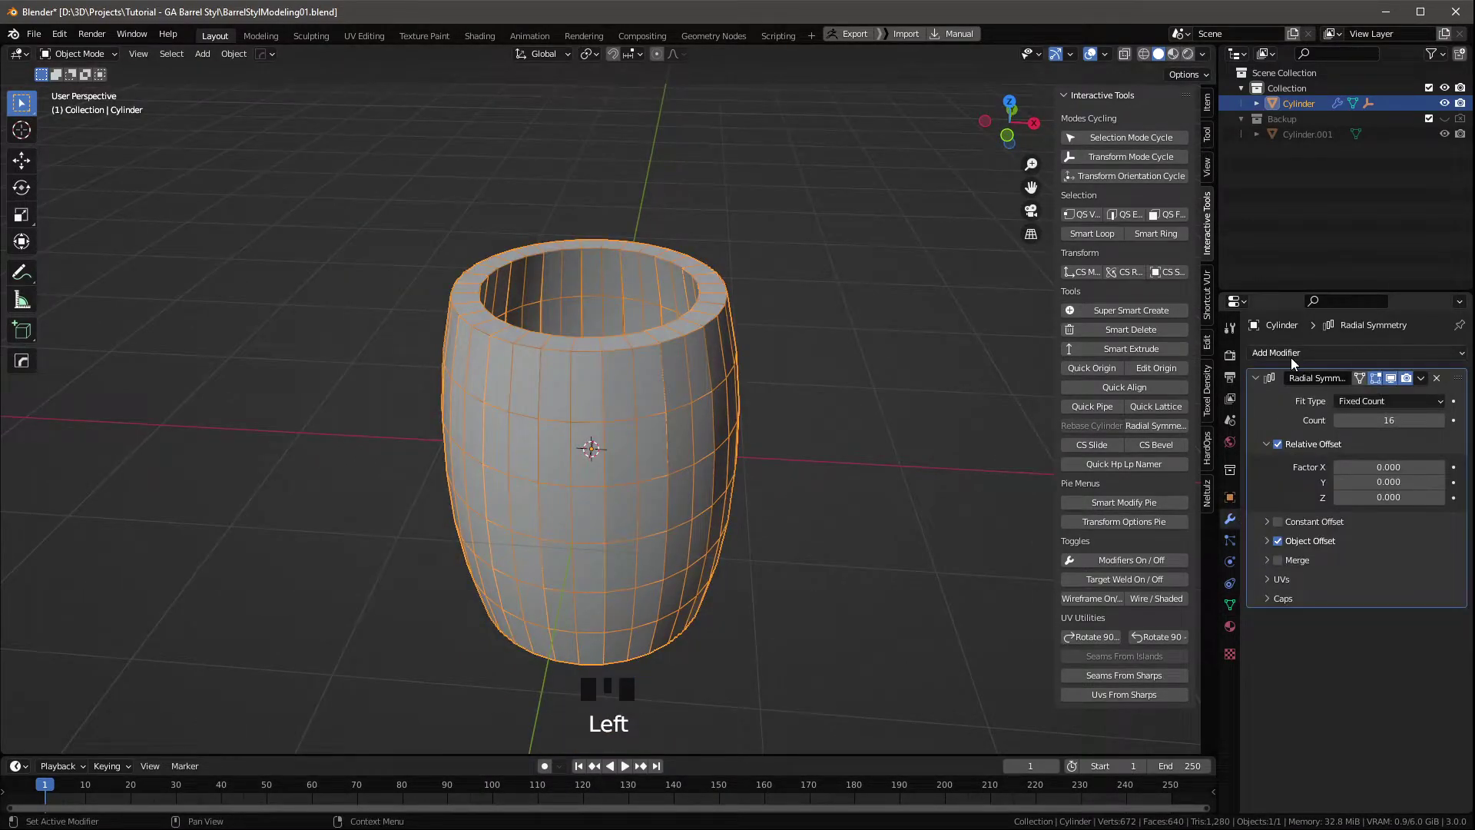
Add Subdivision Surface smoothing and a Bevel modifier above it on the radial staves.
left_click_drag(1293, 361, 714, 516)
left_click_drag(714, 516, 509, 485)
left_click_drag(567, 394, 567, 423)
key("F4")
scroll("up", 3)
scroll("up", 3)
scroll("up", 3)
left_click(1354, 700)
left_click_drag(671, 483, 689, 314)
scroll("down", 3)
left_click_drag(686, 352, 597, 448)
scroll("up", 3)
scroll("up", 3)
Set the bevel to 0.1 m with Angle 30° limit and preview the staves without subdivision.
left_click_drag(1340, 350, 1458, 580)
scroll("down", 3)
scroll("up", 3)
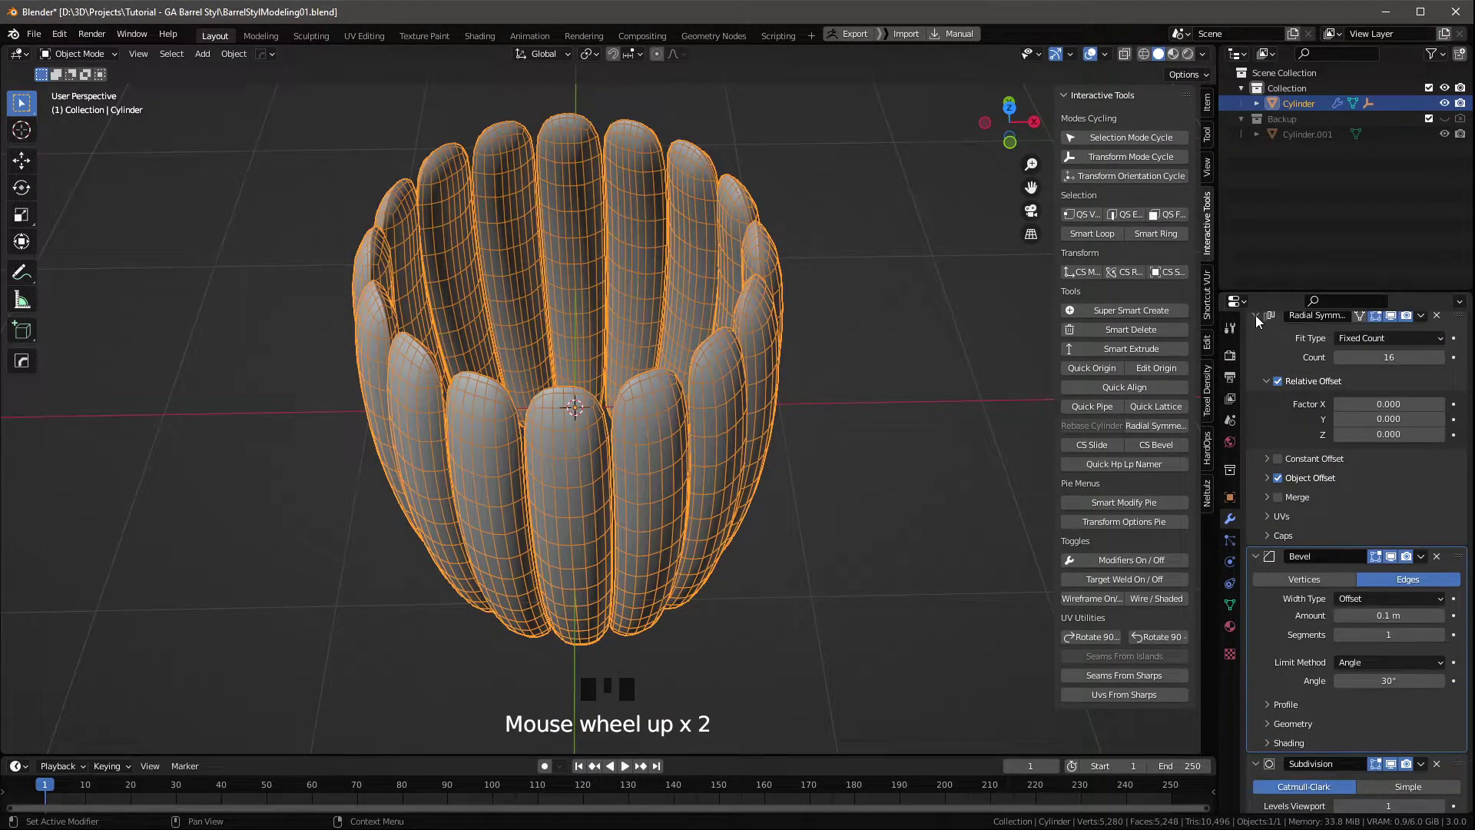
left_click_drag(1257, 319, 1299, 482)
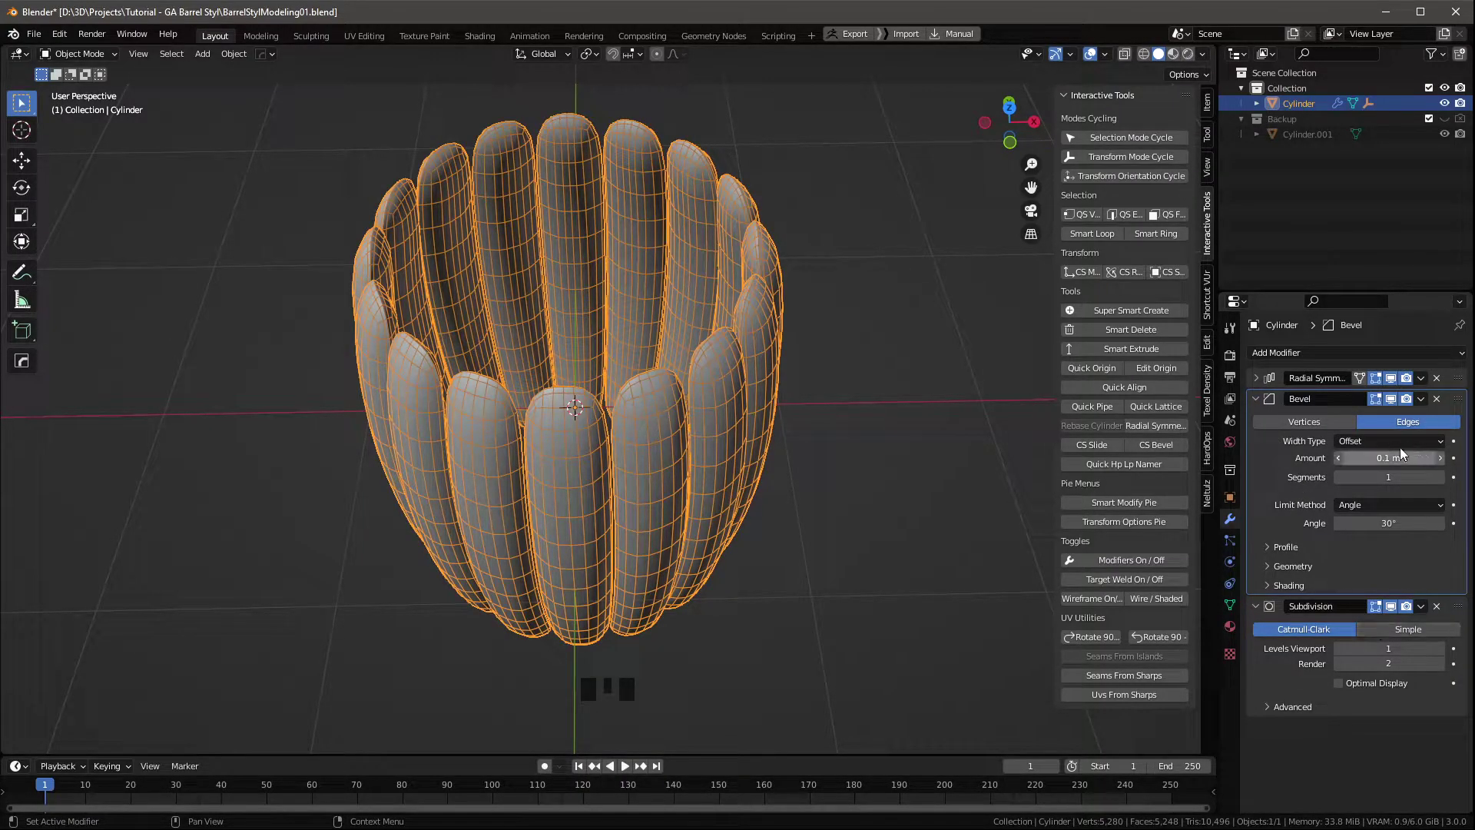
middle_click(663, 410)
scroll("up", 3)
scroll("up", 3)
left_click(1392, 611)
left_click_drag(607, 415, 623, 451)
scroll("up", 3)
left_click(1215, 107)
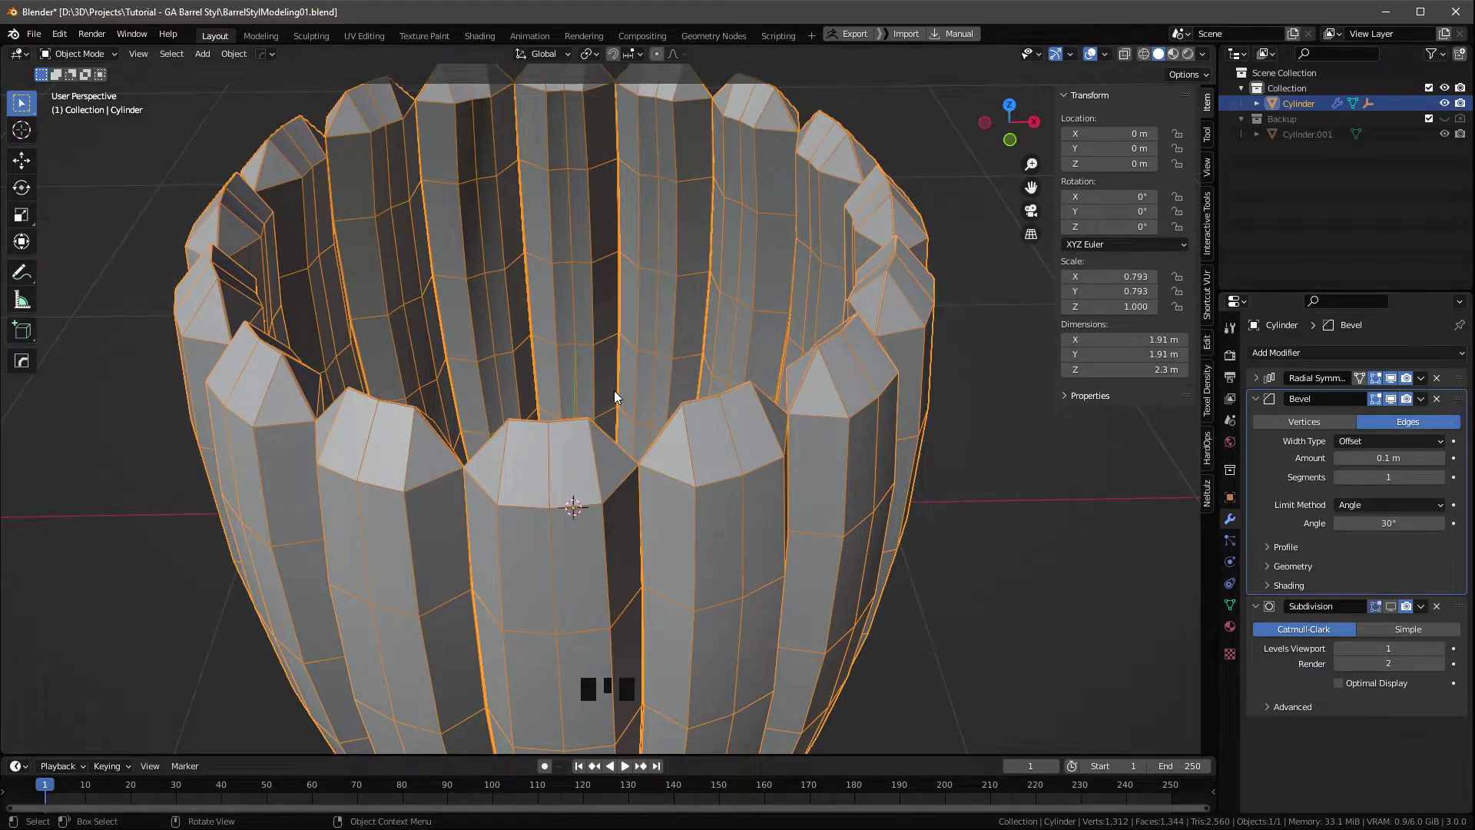
Apply the barrel's scale and remove the Radial Symmetry and Bevel modifiers, leaving subdivision only.
key("ctrl+a")
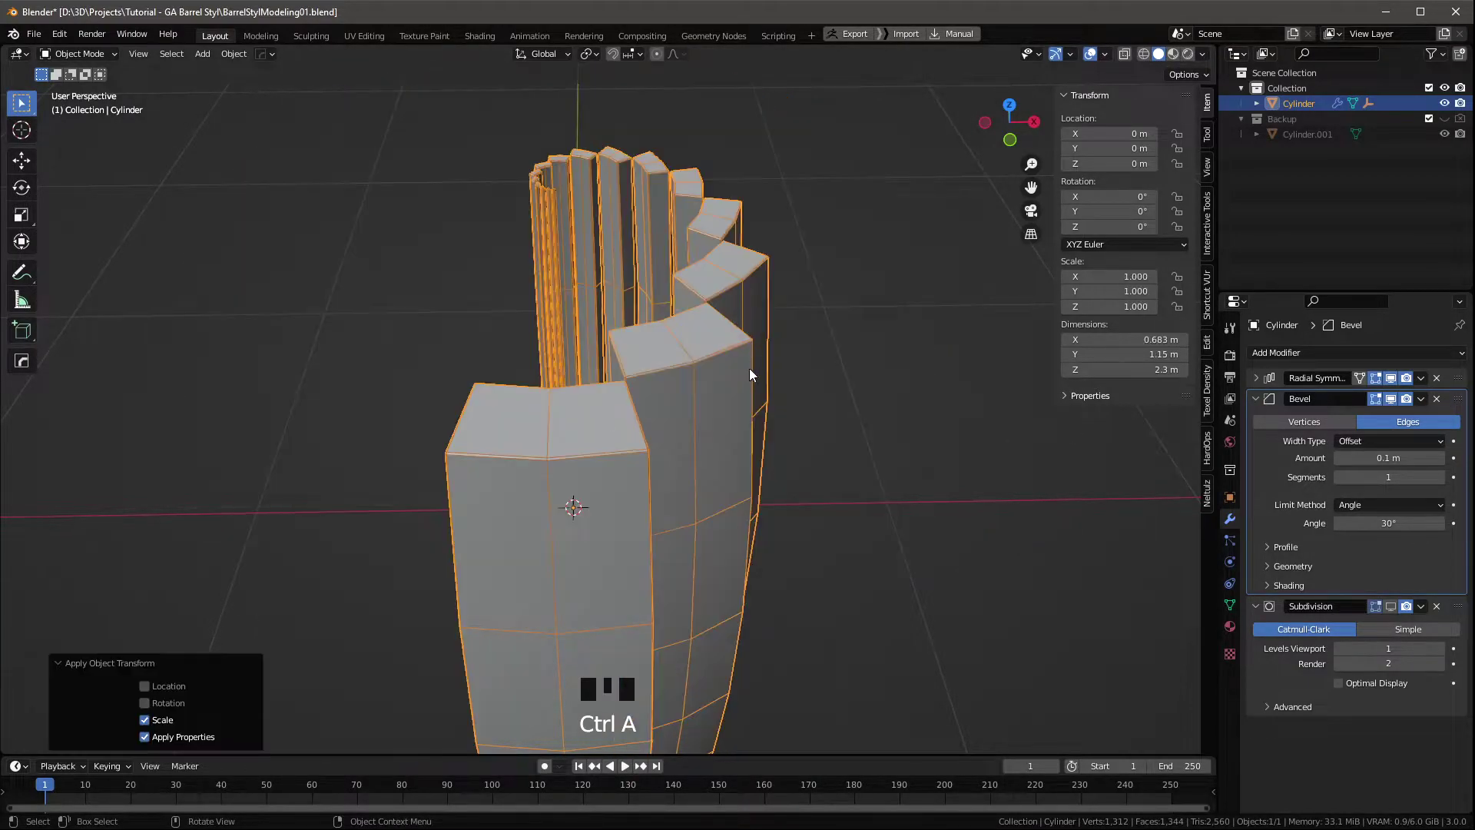
scroll("down", 3)
left_click_drag(787, 369, 1450, 380)
left_click_drag(1446, 379, 1209, 241)
left_click(1209, 239)
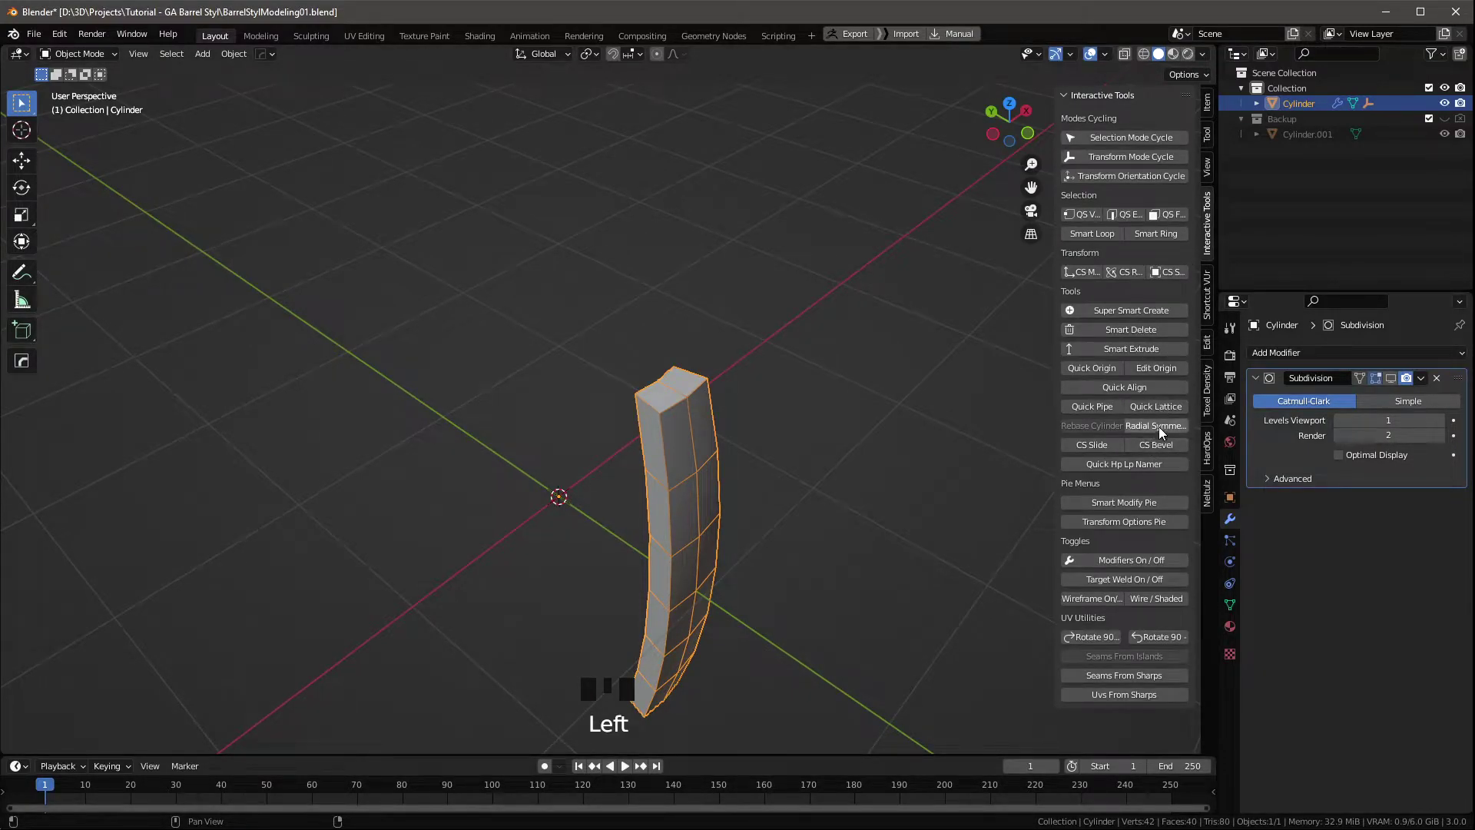
Restore the radial stave copies and bevel above subdivision, inspecting the rebuilt rim.
left_click_drag(1170, 426, 1322, 488)
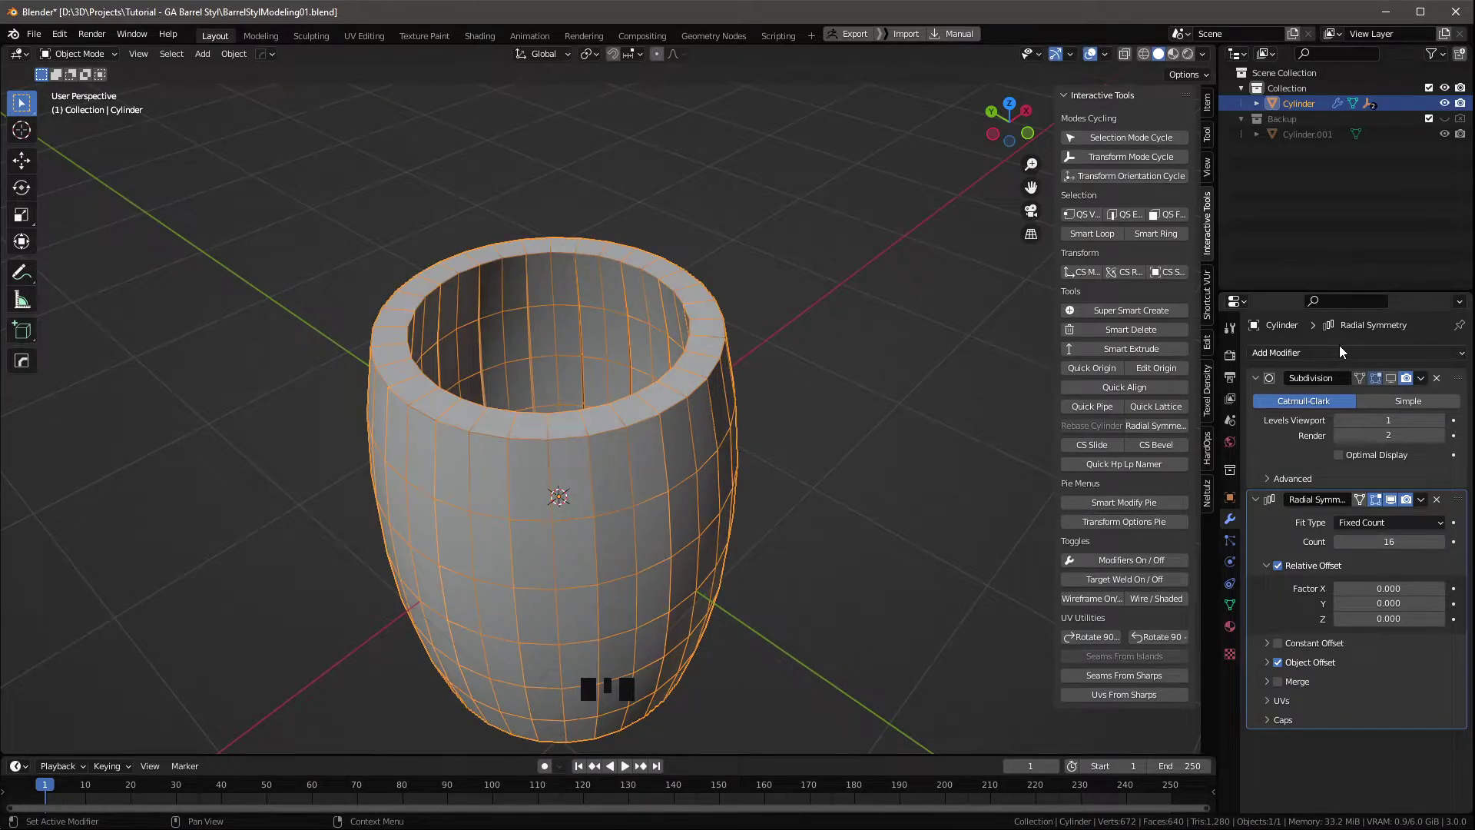
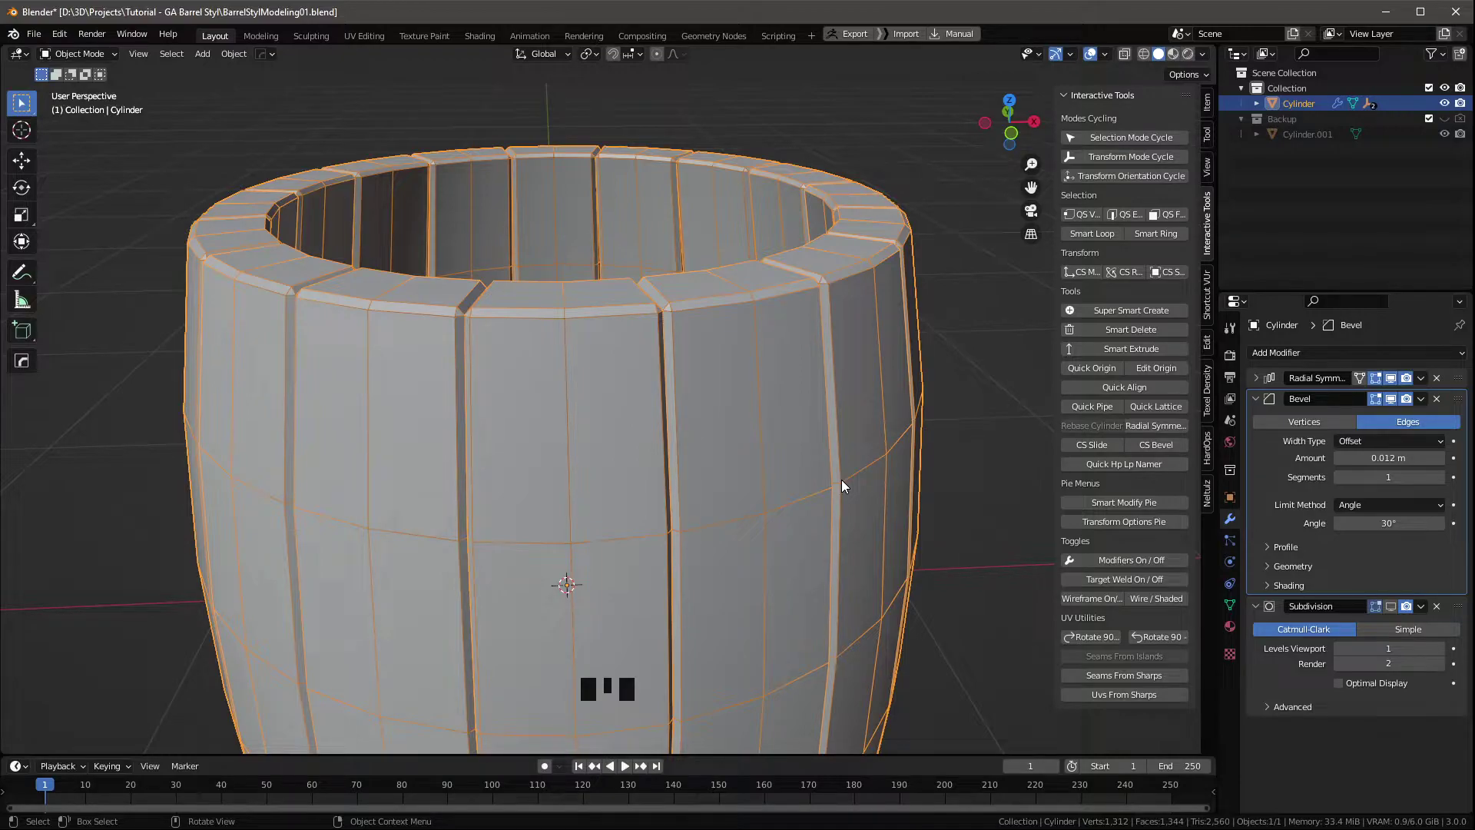
scroll("down", 3)
left_click_drag(696, 508, 629, 347)
scroll("down", 3)
left_click_drag(633, 338, 619, 293)
scroll("up", 3)
scroll("up", 3)
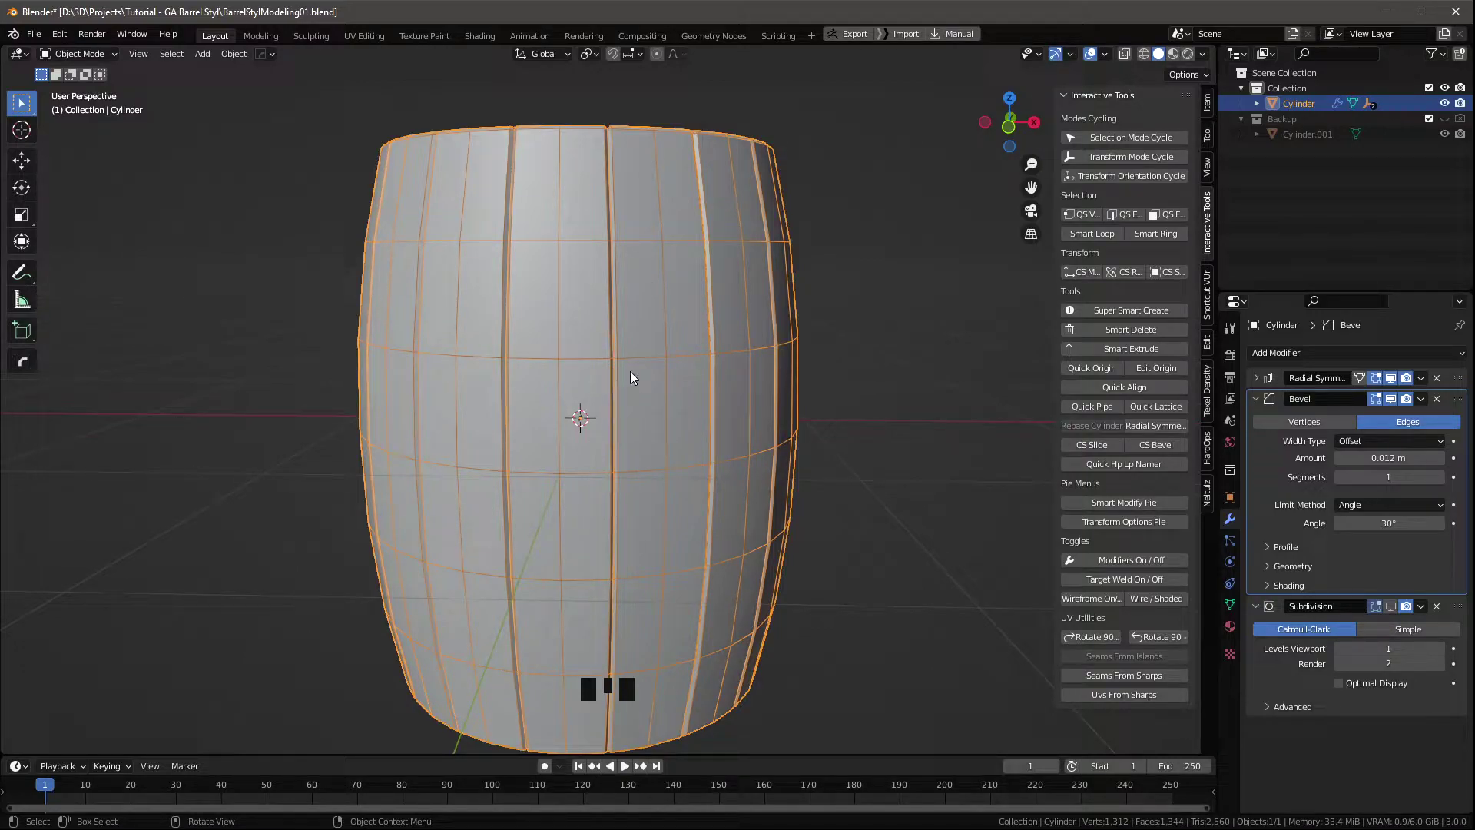
left_click_drag(626, 308, 619, 249)
left_click(618, 249)
Widen the stave bevel to 0.016 m and raise its segments to 3 for rounder edges.
key("F4")
left_click_drag(704, 250, 665, 260)
scroll("up", 3)
left_click_drag(681, 326, 689, 385)
scroll("up", 3)
left_click_drag(696, 393, 725, 391)
key("F4")
left_click_drag(654, 348, 1441, 484)
left_click(1441, 484)
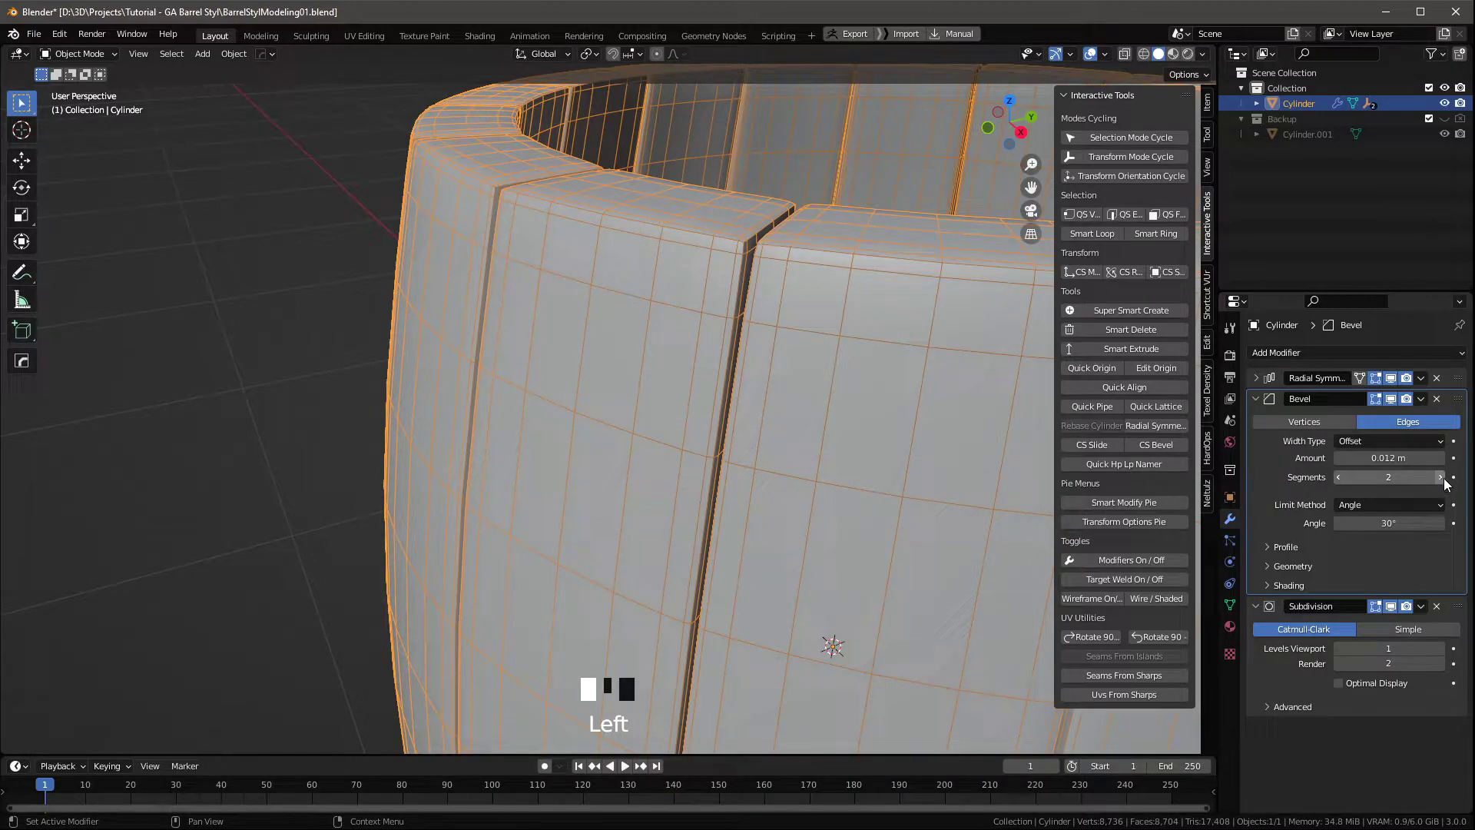
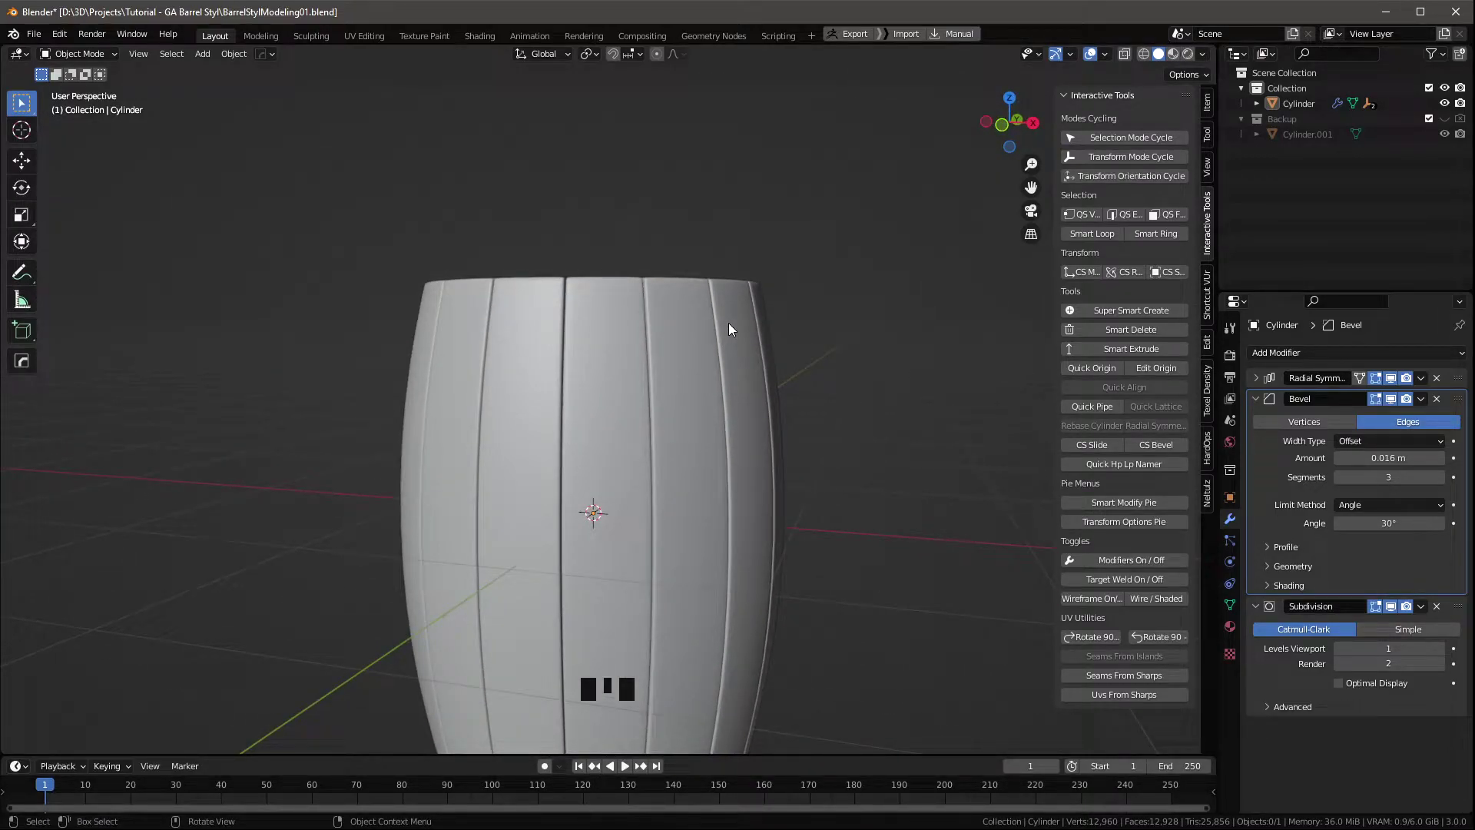
Frame the whole barrel in view and rename the Cylinder object to BarrelBase.
left_click_drag(736, 431, 835, 408)
scroll("down", 3)
left_click_drag(1263, 402, 713, 449)
middle_click(713, 449)
key("F2")
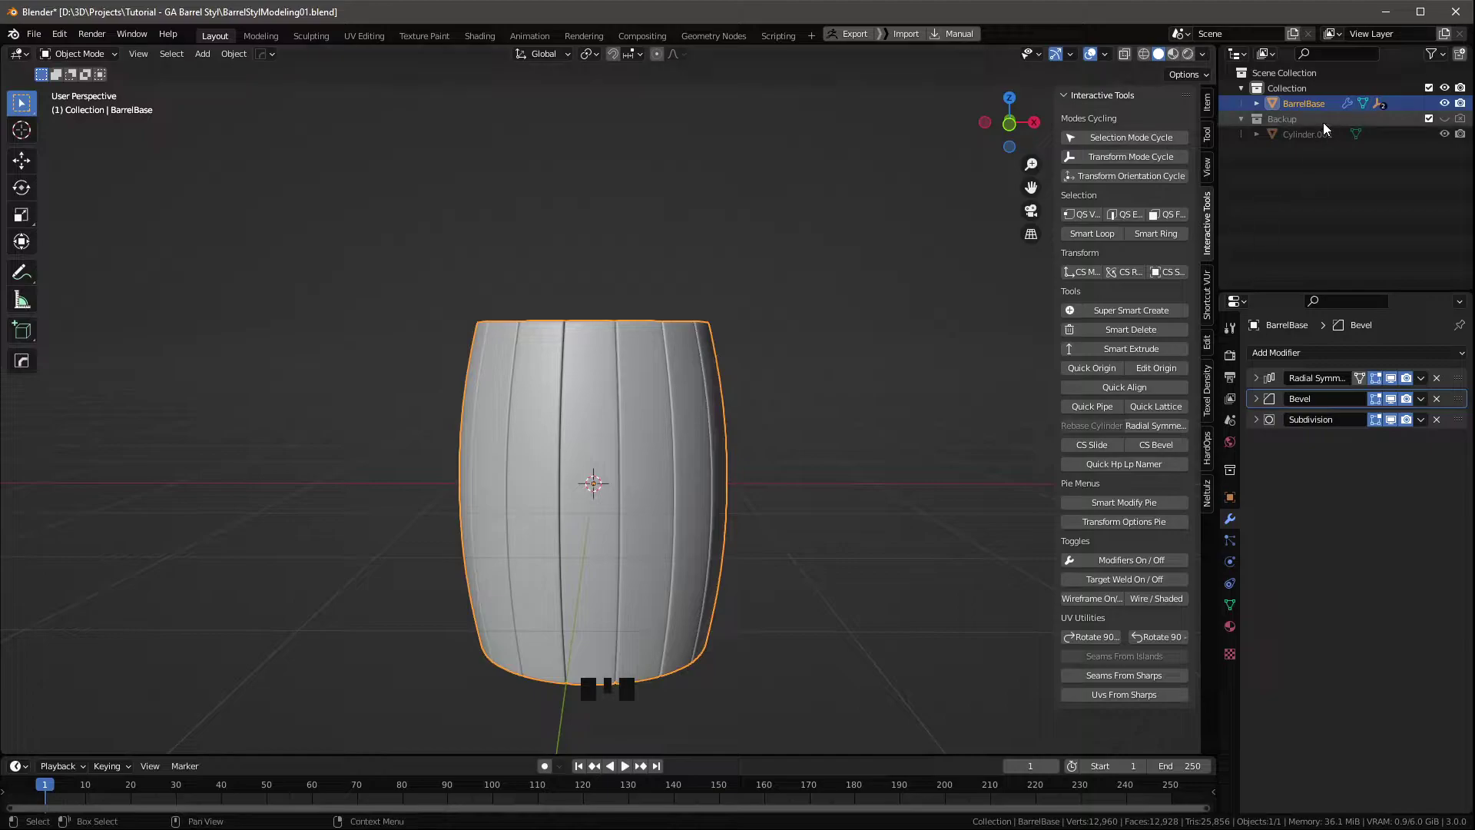
Make the Backup collection visible and select the backup cylinder for editing.
left_click(1448, 122)
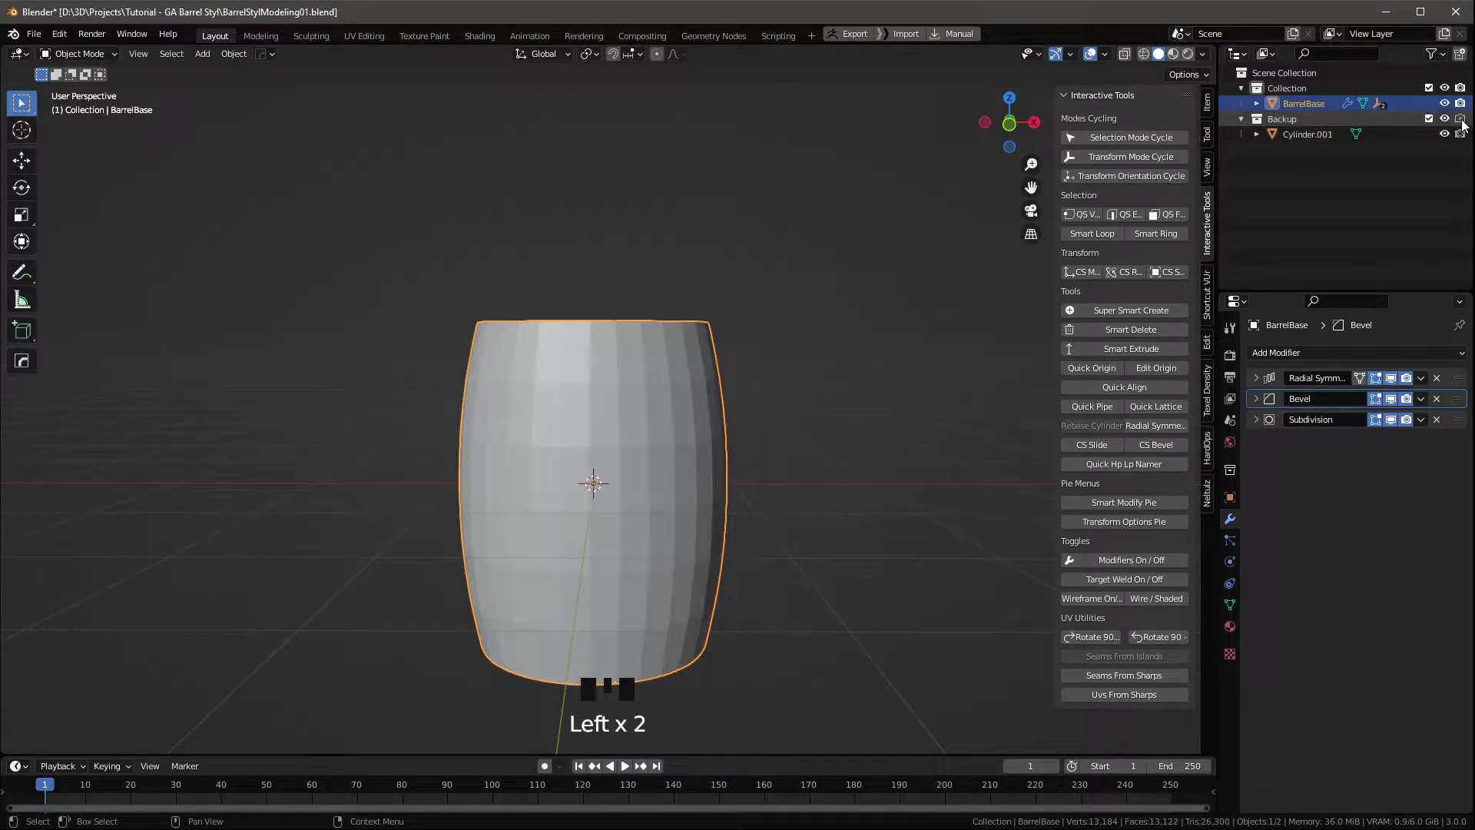
left_click_drag(694, 472, 656, 431)
left_click(656, 430)
left_click_drag(850, 338, 764, 375)
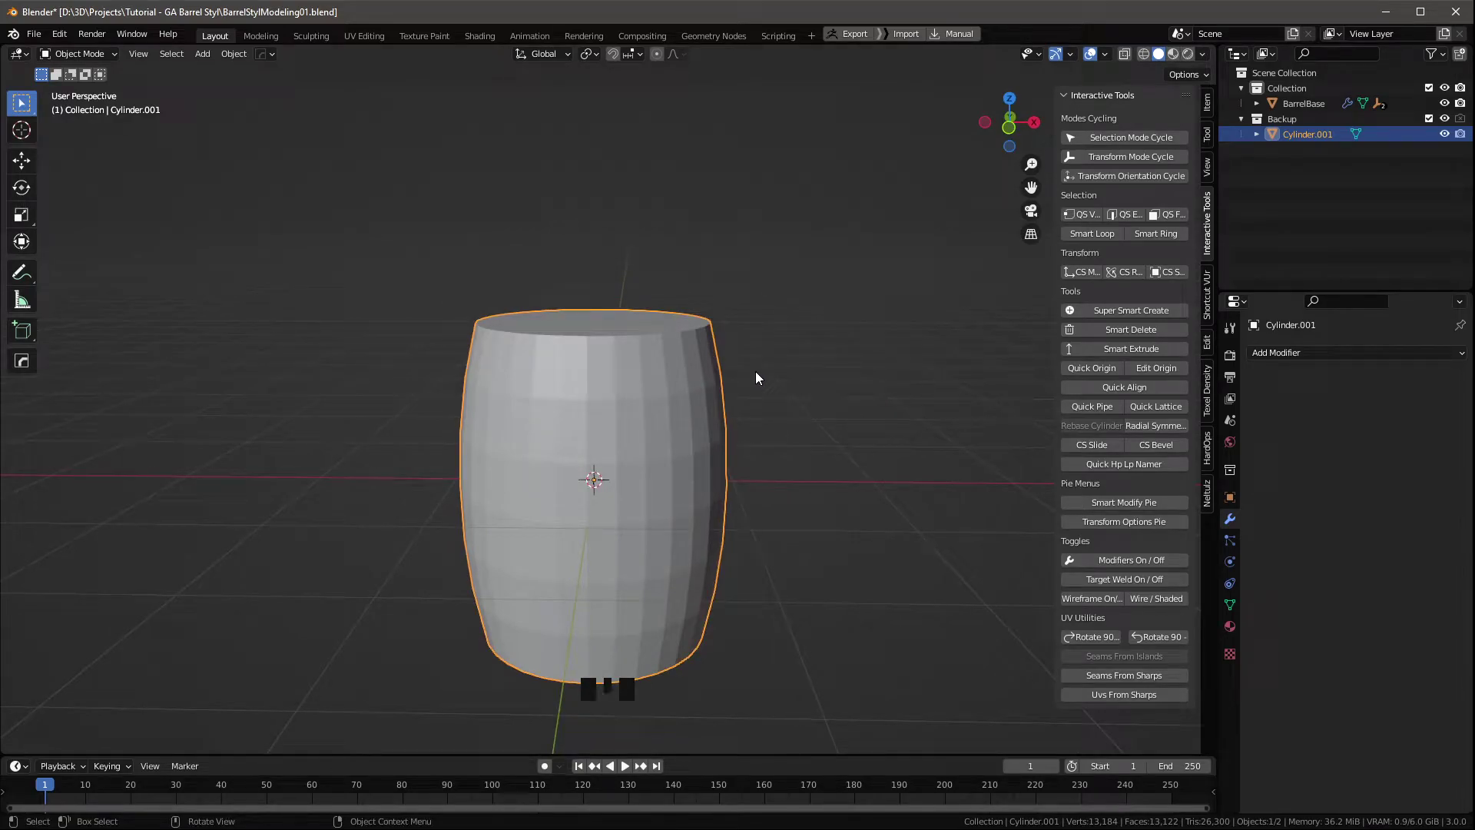
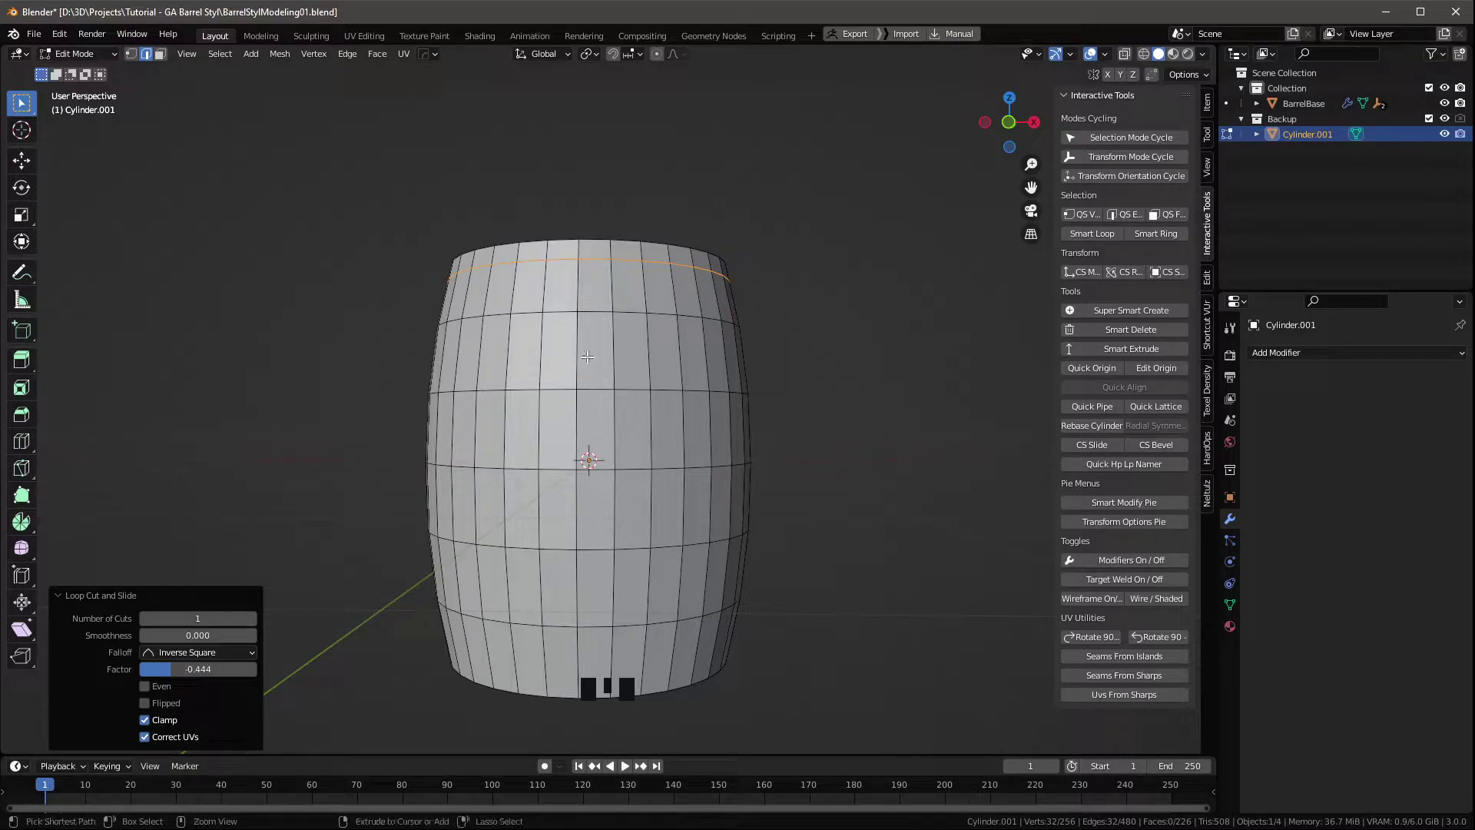
Cut new edge loops across the cylinder and slide them toward the barrel top for the hoop bands.
key("ctrl+r")
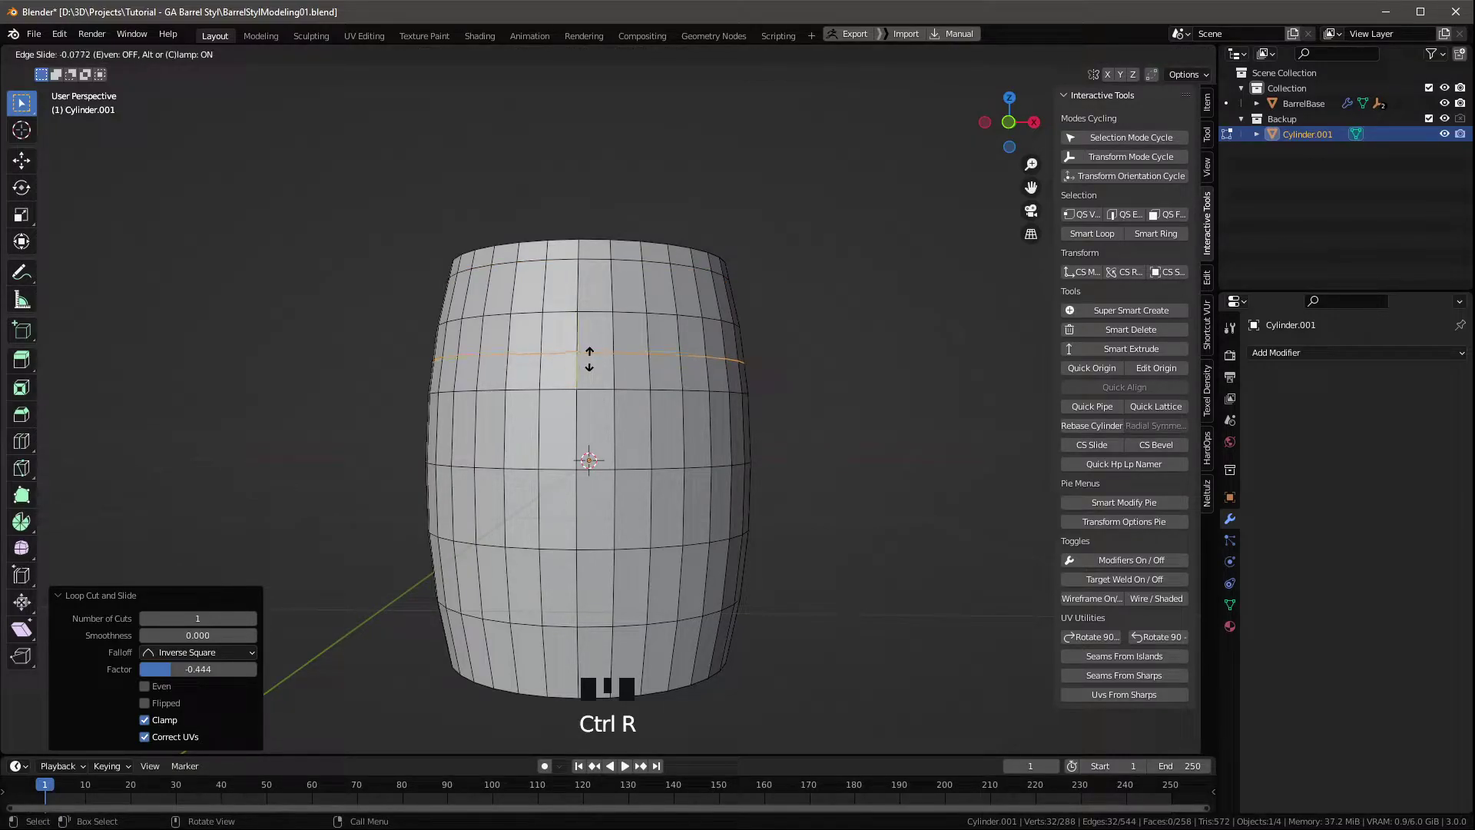
scroll("up", 3)
key("g")
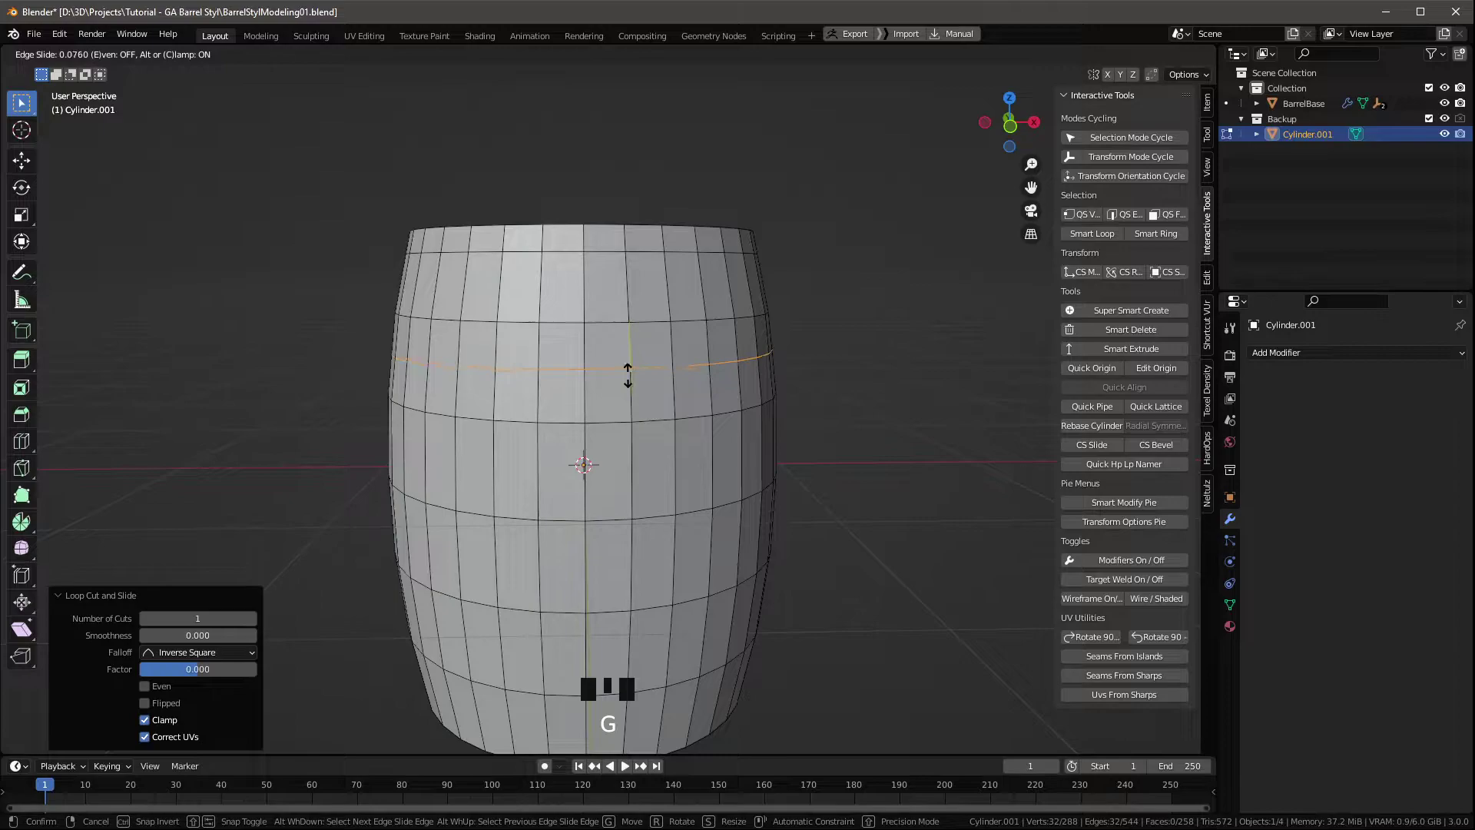
key("ctrl+r")
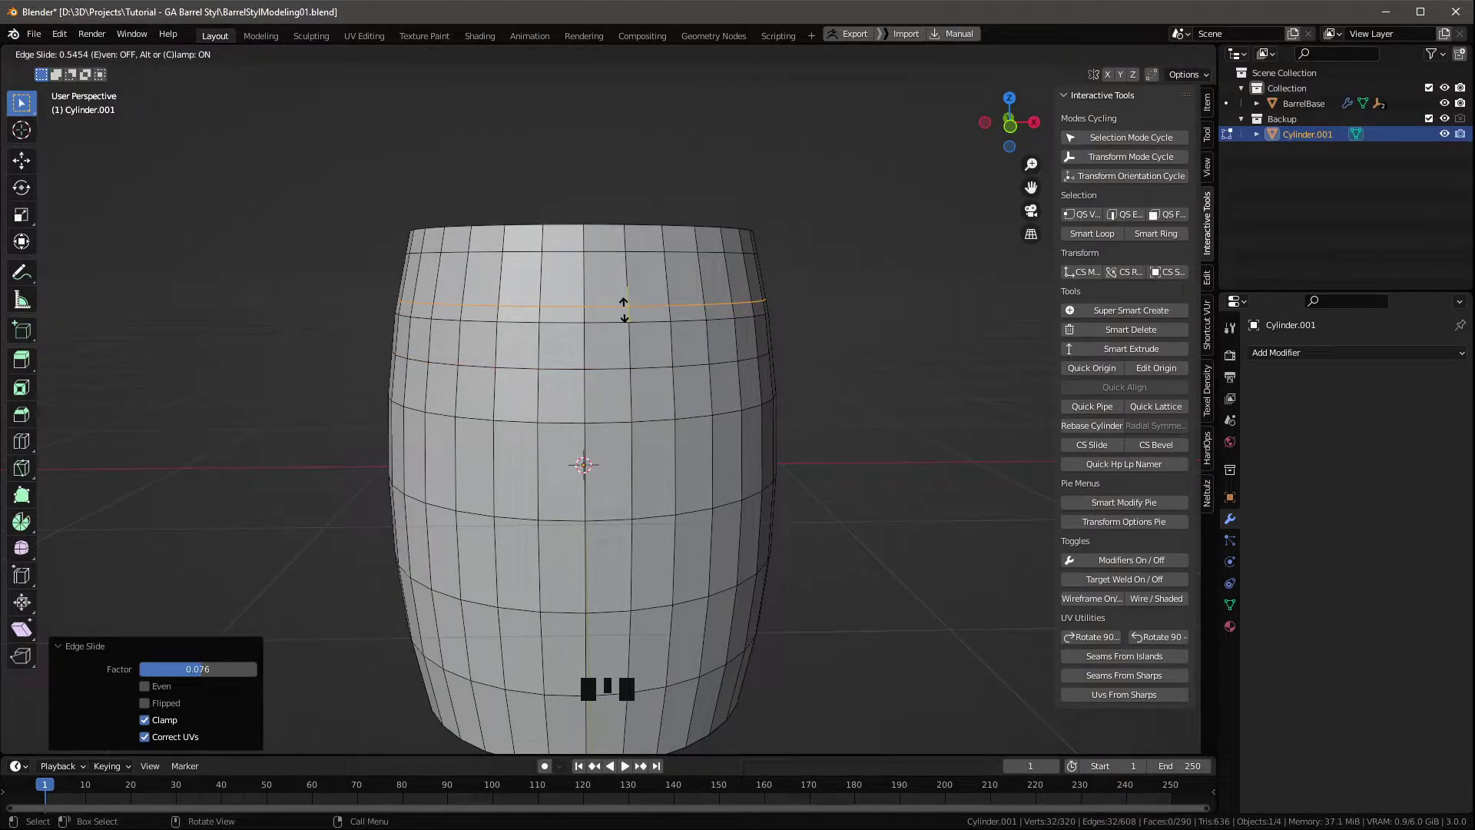
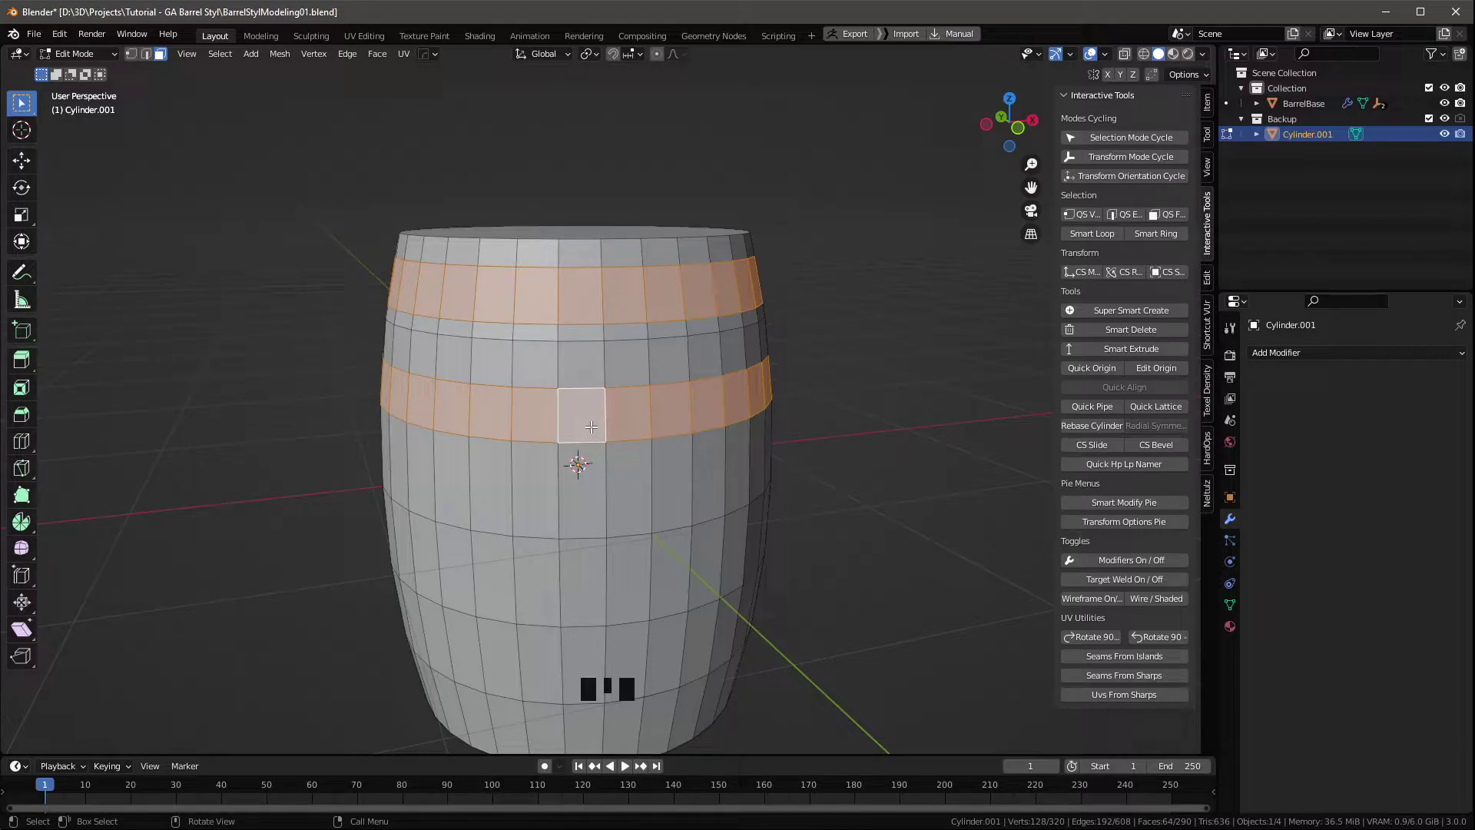
Duplicate the two hoop face bands and separate them into their own object.
key("shift+d")
key("p")
key("Tab")
left_click(872, 338)
left_click(714, 403)
left_click(721, 397)
Move the hoop bands into a collection renamed Barrel, then return to editing the backup cylinder.
key("m")
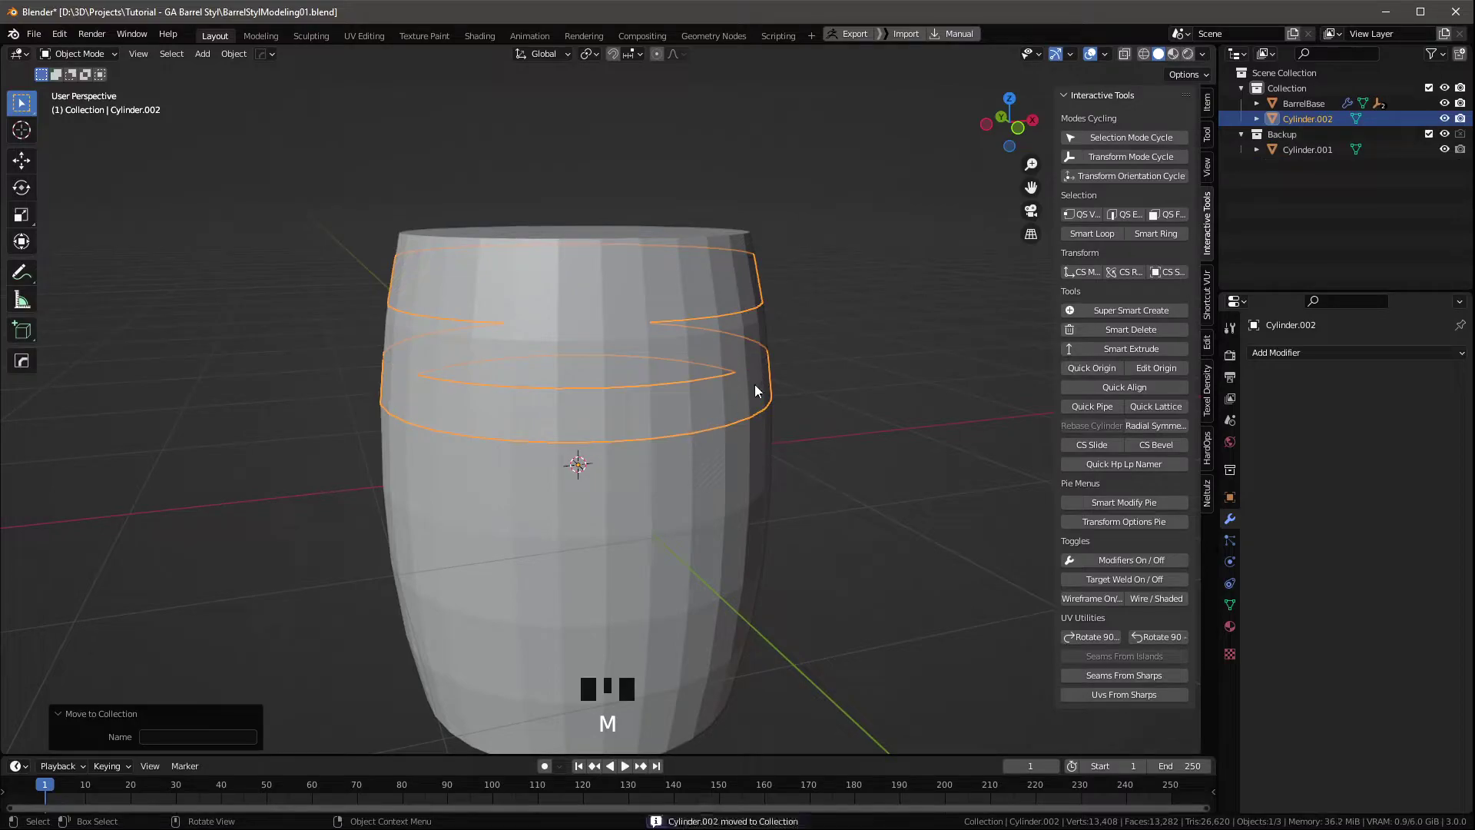
left_click(1292, 91)
key("F2")
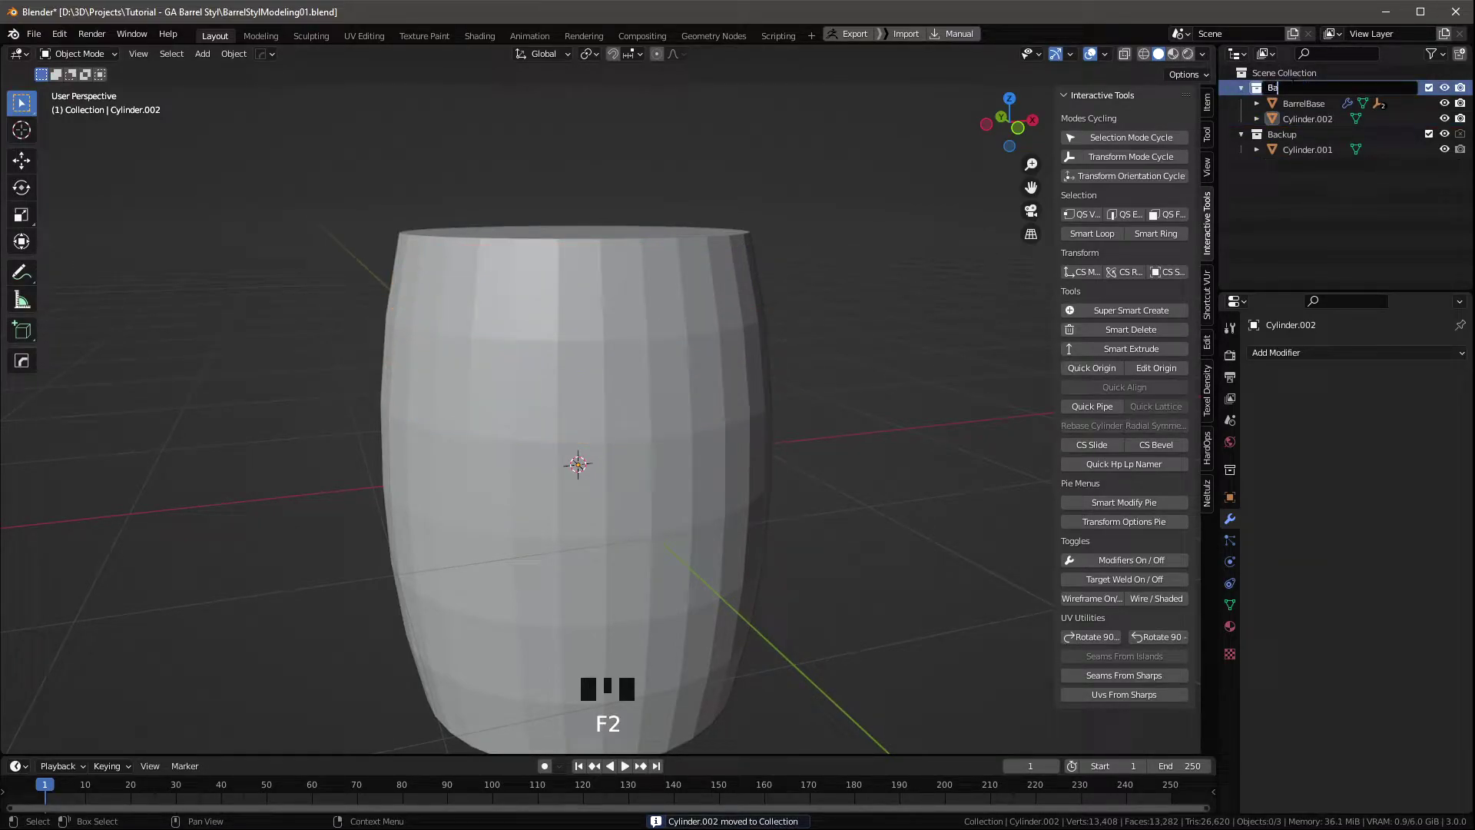
left_click(1452, 91)
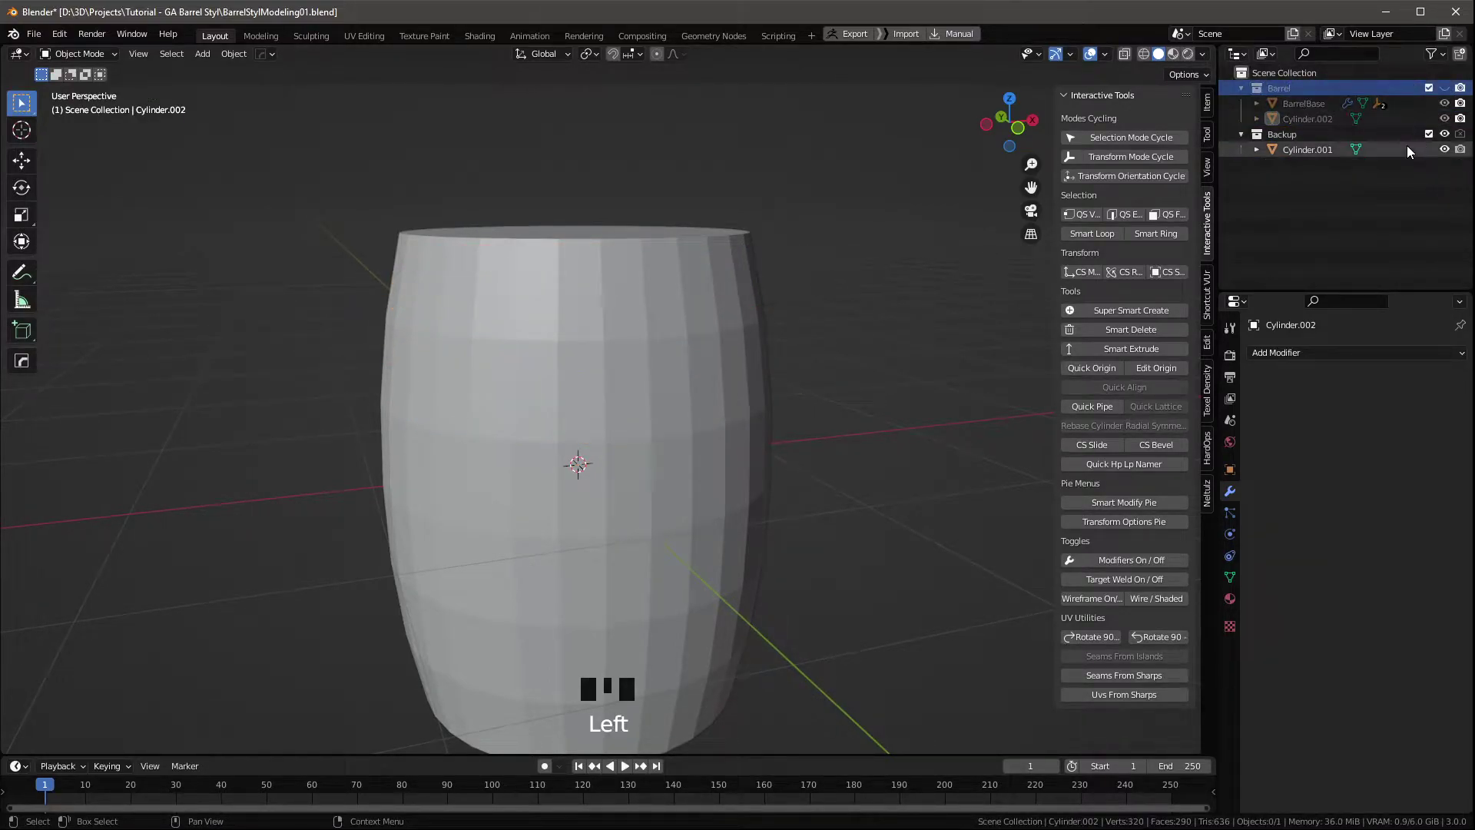
left_click(1302, 156)
key("Tab")
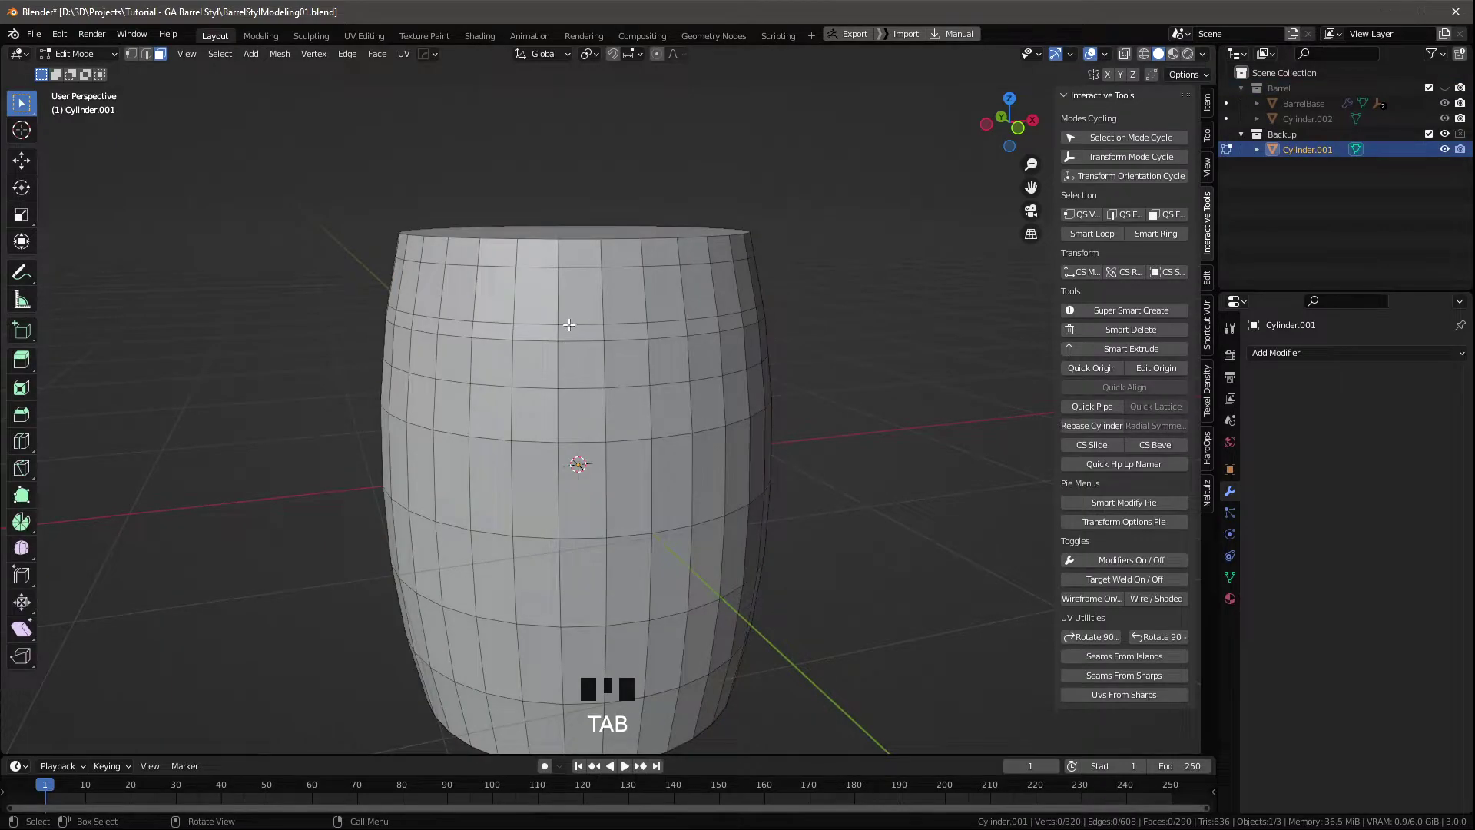
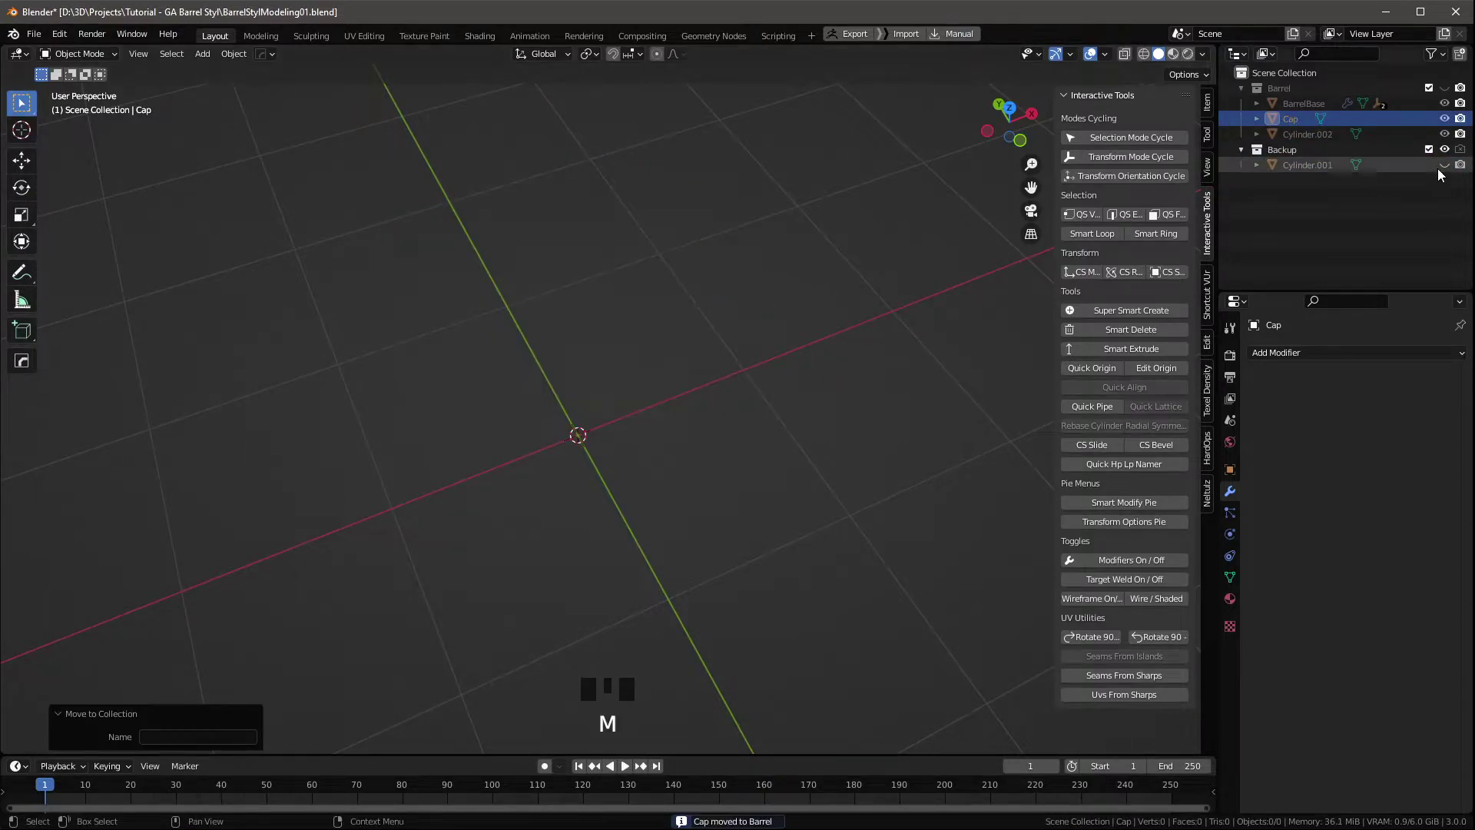
Hide the backup cylinder, show the Barrel collection, and fill the cap's top face in isolation.
left_click(1452, 155)
left_click(1458, 92)
left_click_drag(726, 339, 912, 321)
key("s")
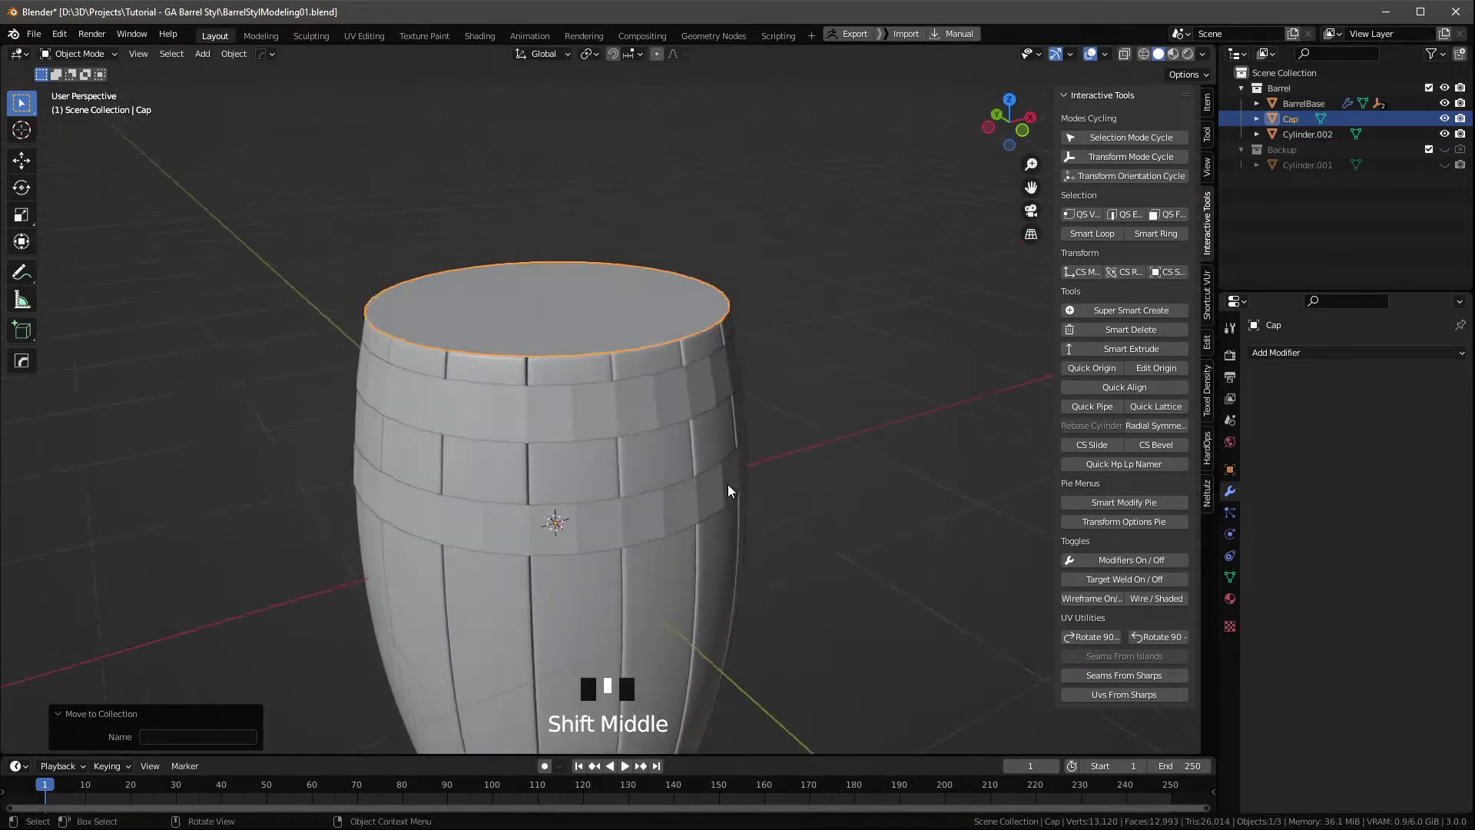
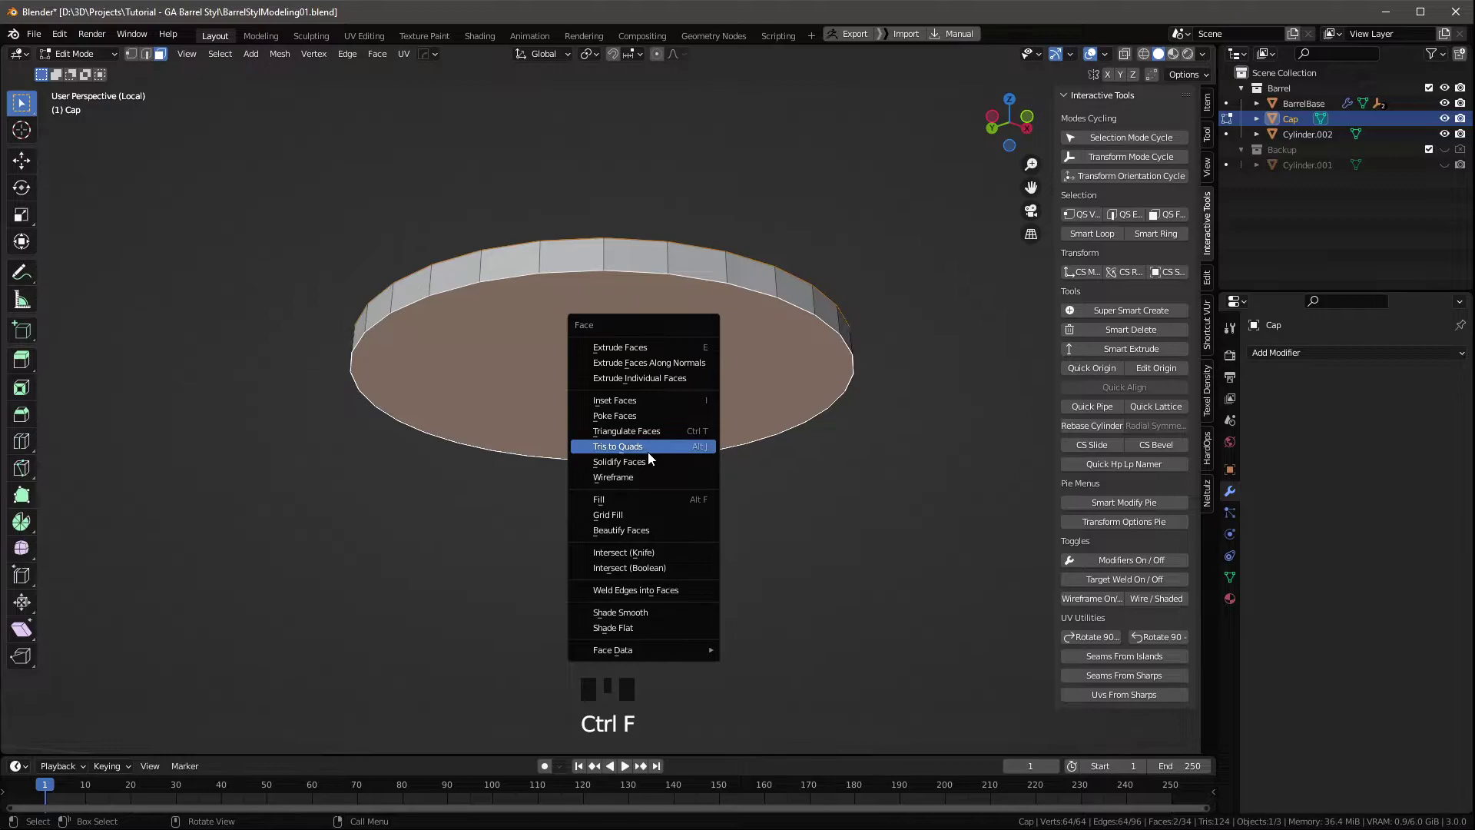
key("Tab")
left_click_drag(705, 430, 632, 463)
key("KP_Divide")
From top view, scale the cap down so it fits inside the barrel's rim.
key("KP_7")
scroll("up", 3)
key("z")
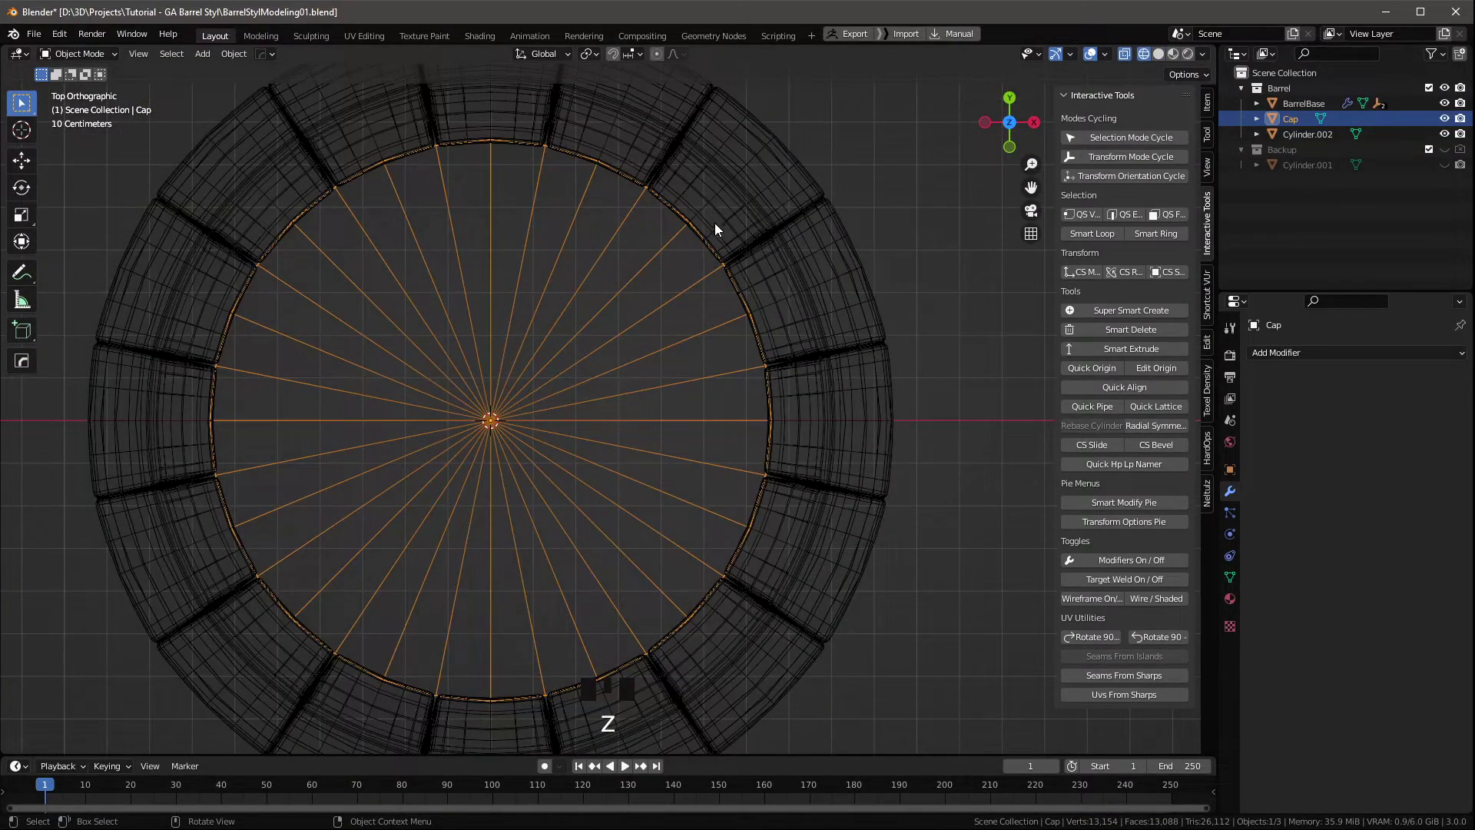
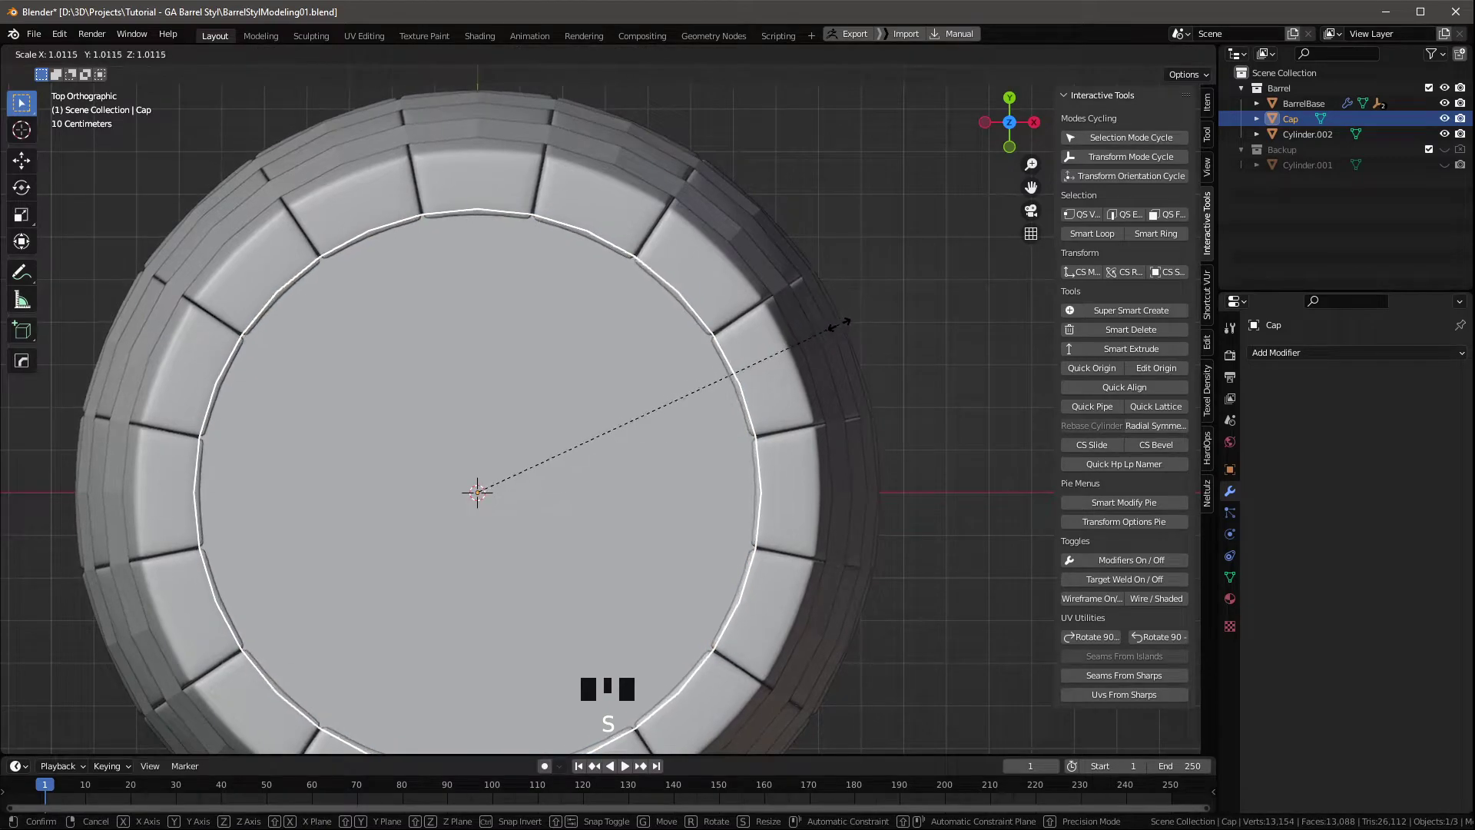
left_click_drag(806, 340, 564, 359)
left_click(564, 359)
Orbit around the barrel and select the hoop bands object.
left_click_drag(555, 356, 684, 415)
scroll("down", 3)
left_click_drag(670, 401, 675, 458)
left_click(675, 458)
left_click_drag(672, 448, 623, 330)
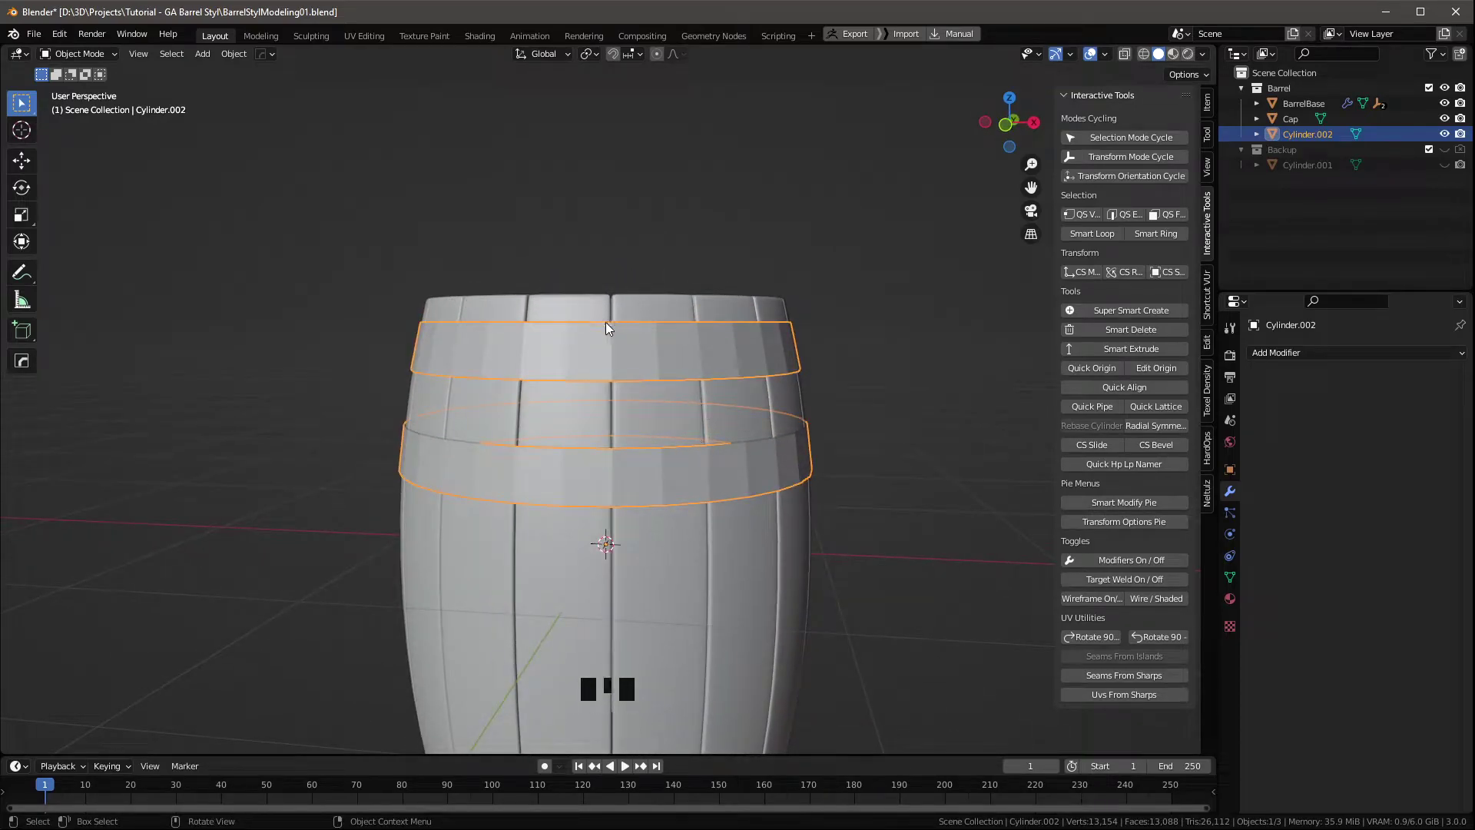
Scale the two hoop bands up slightly so they clear the barrel staves.
scroll("up", 3)
left_click_drag(612, 345, 556, 399)
key("F4")
left_click_drag(586, 377, 595, 361)
scroll("down", 3)
scroll("down", 3)
key("F4")
left_click_drag(713, 417, 856, 396)
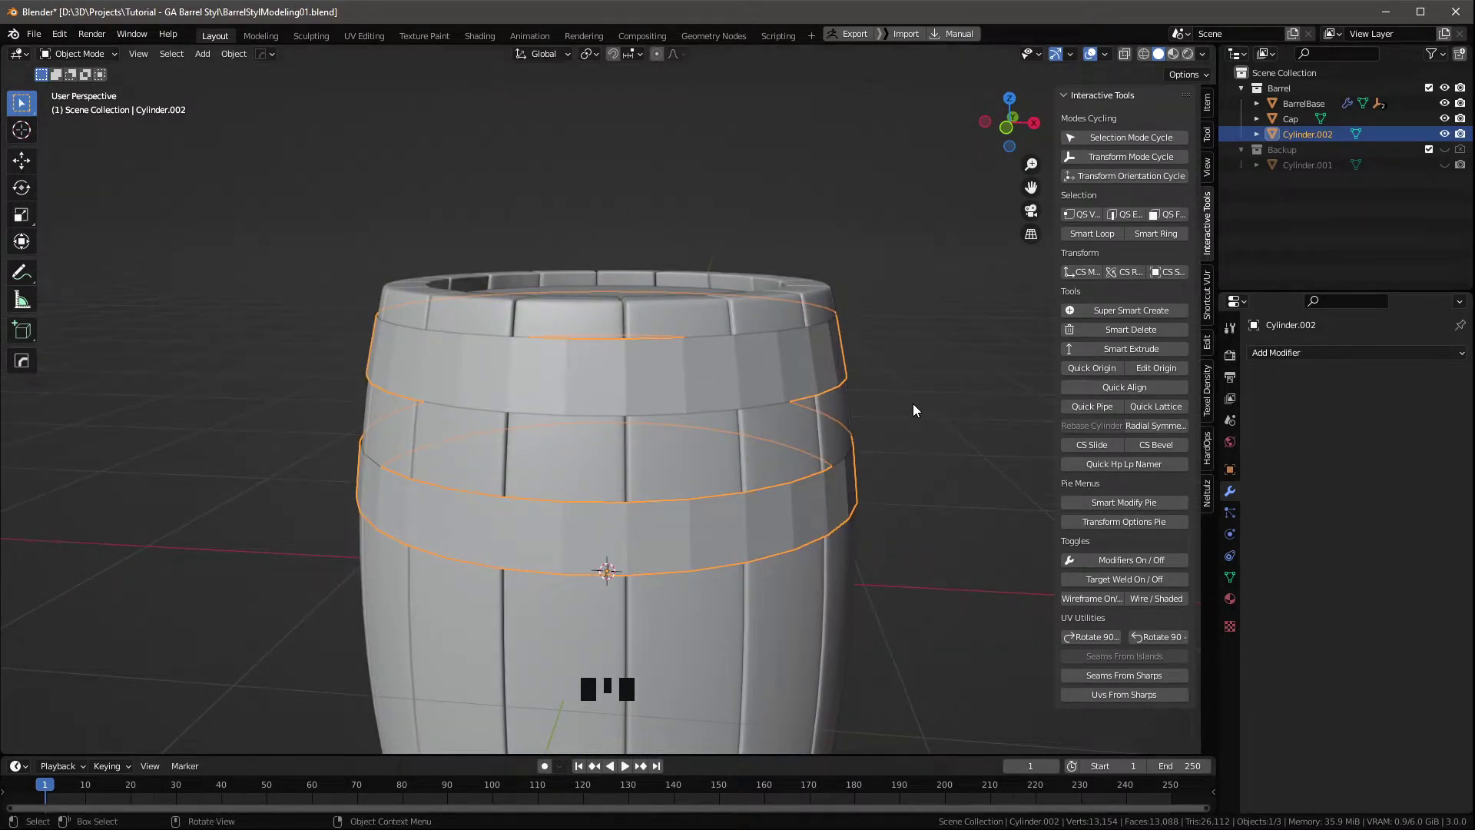
Extrude the hoop faces along their normals into thick rings and check them in front view.
key("alt+e")
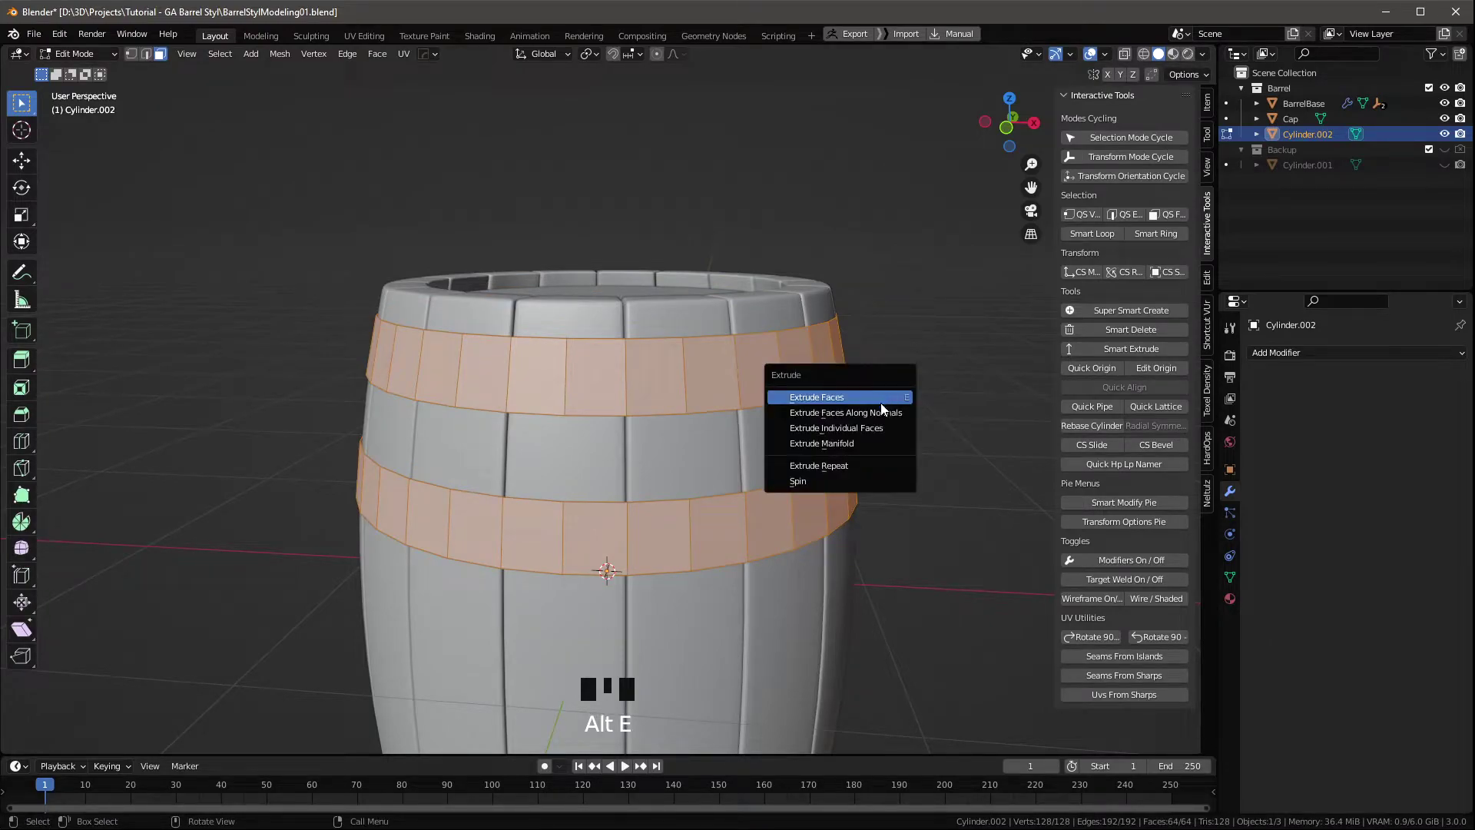
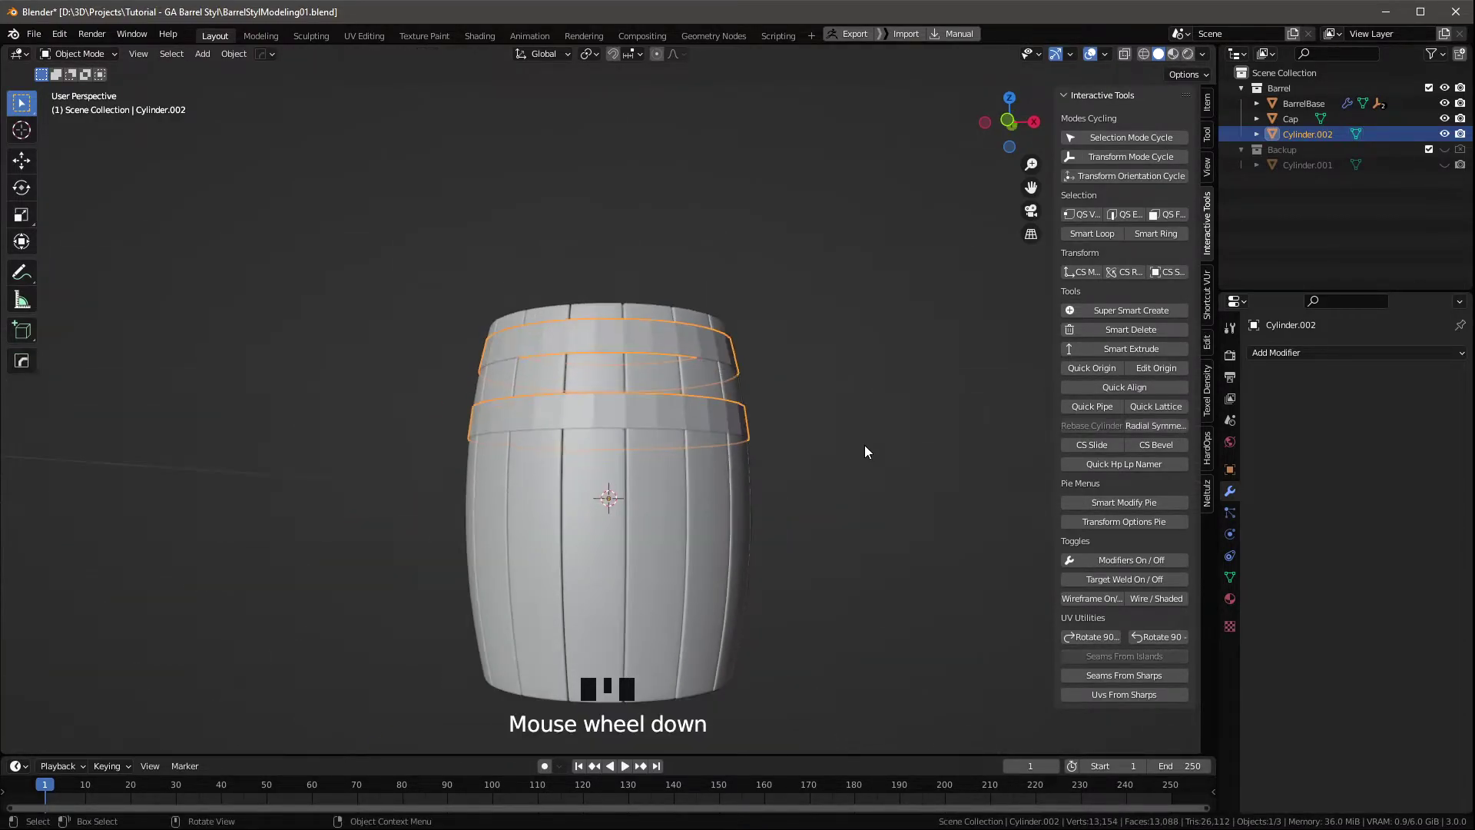
key("KP_1")
scroll("up", 3)
left_click_drag(759, 425, 716, 402)
scroll("up", 3)
left_click(921, 337)
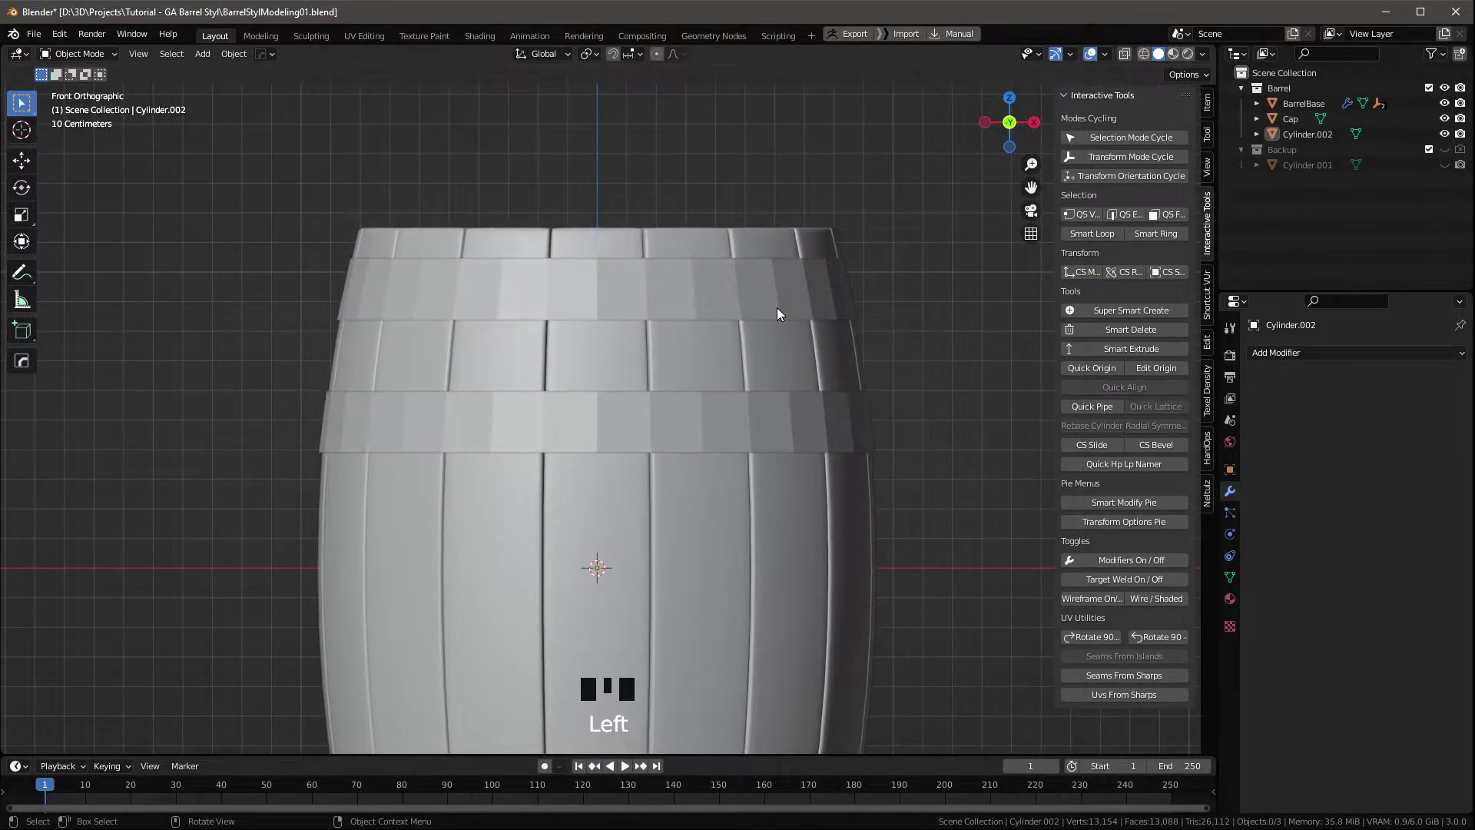
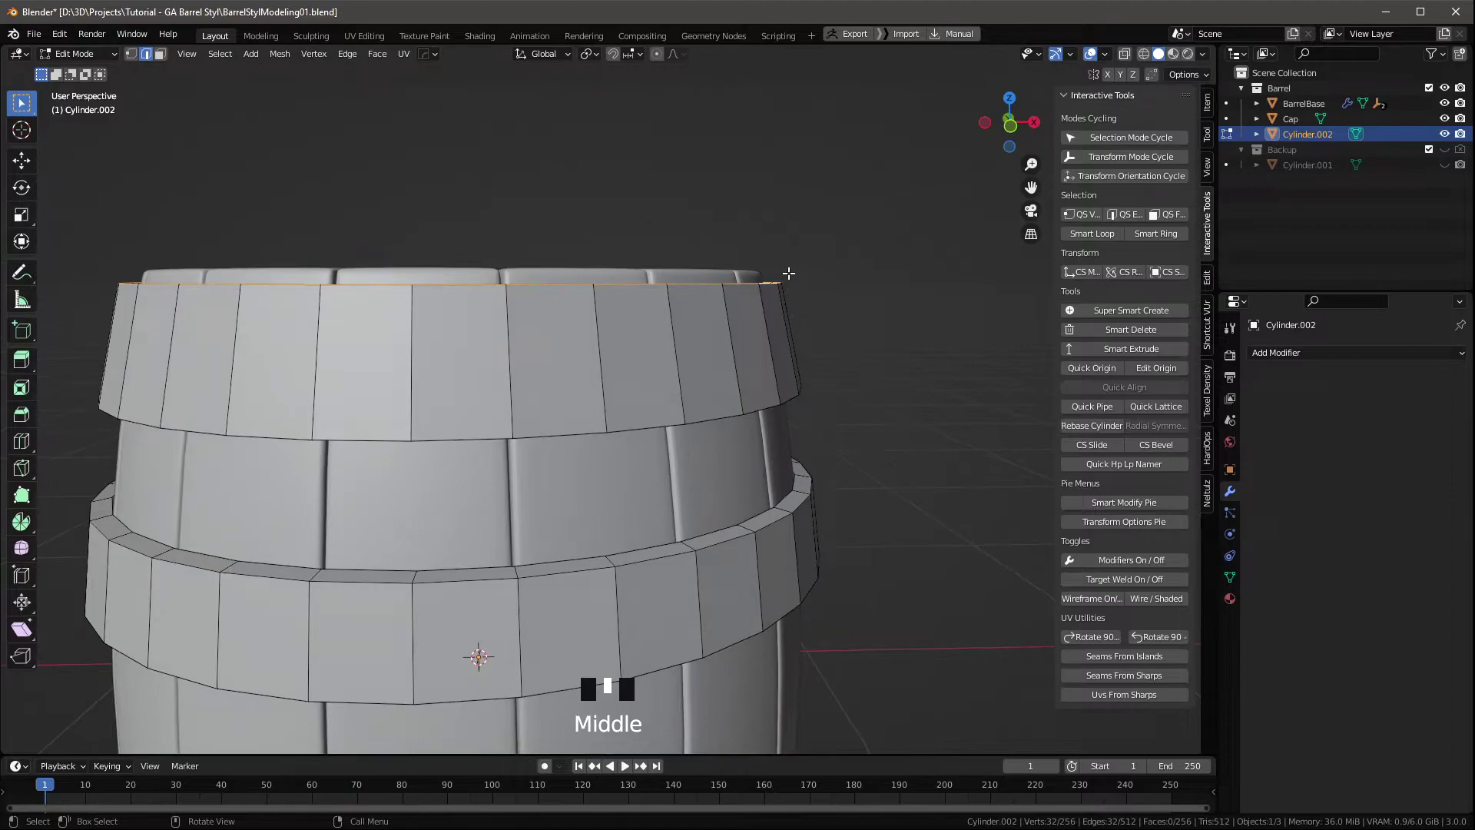
Slide the upper hoop's top edge loop along its rim.
key("g")
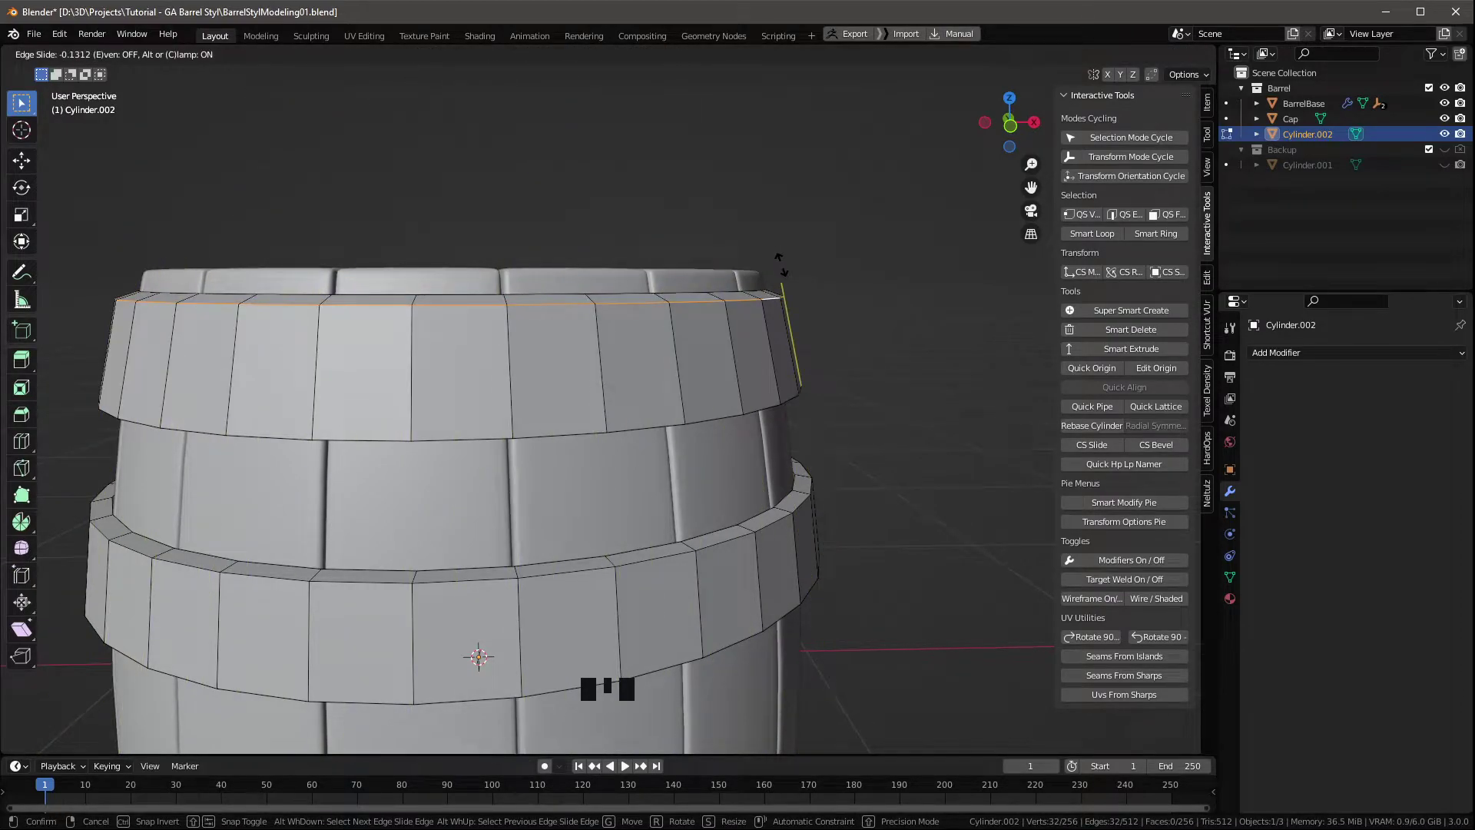
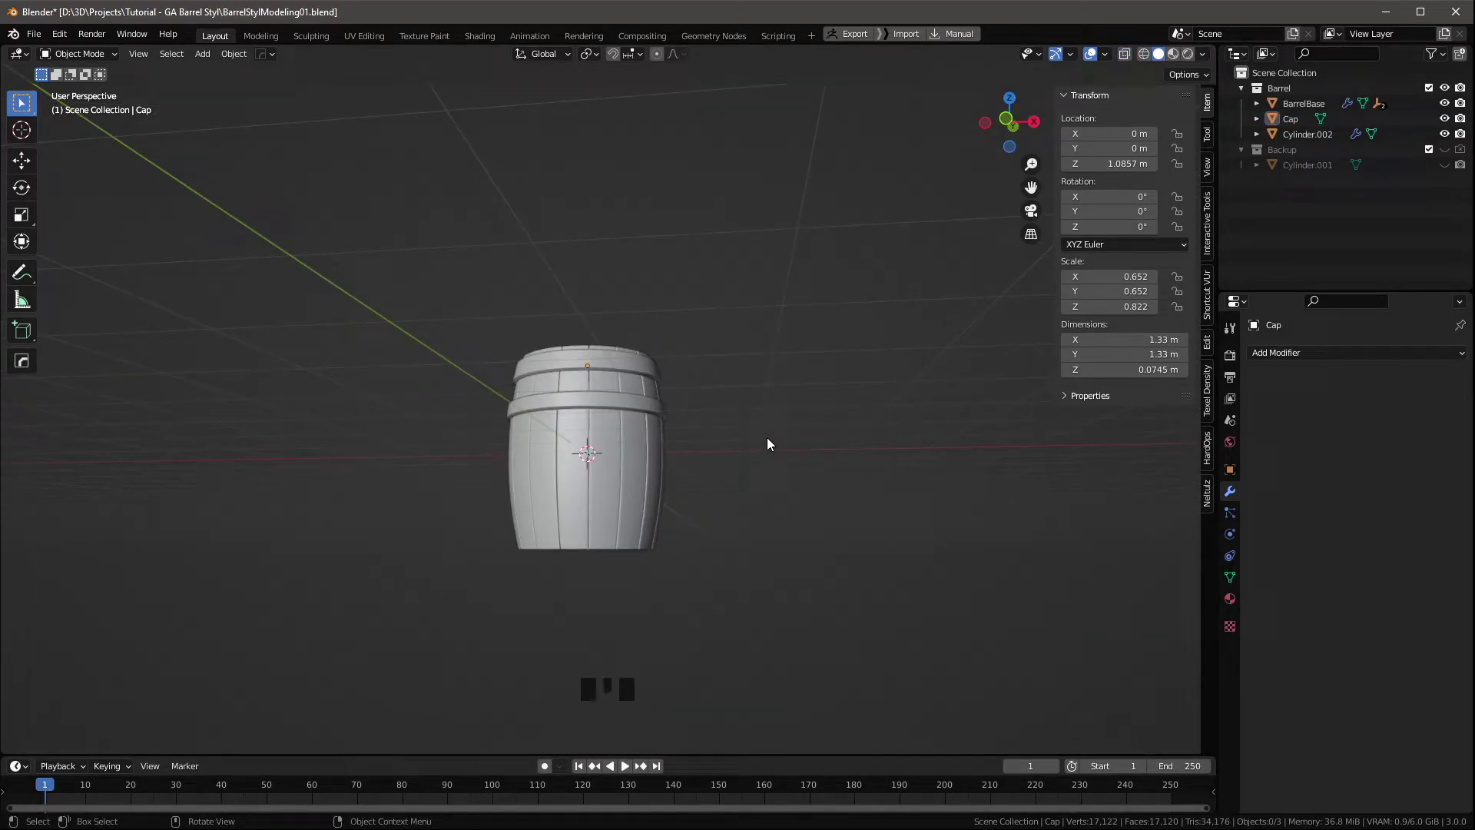
From front view, add a sphere and bring it in front of the upper hoop.
key("KP_1")
scroll("up", 3)
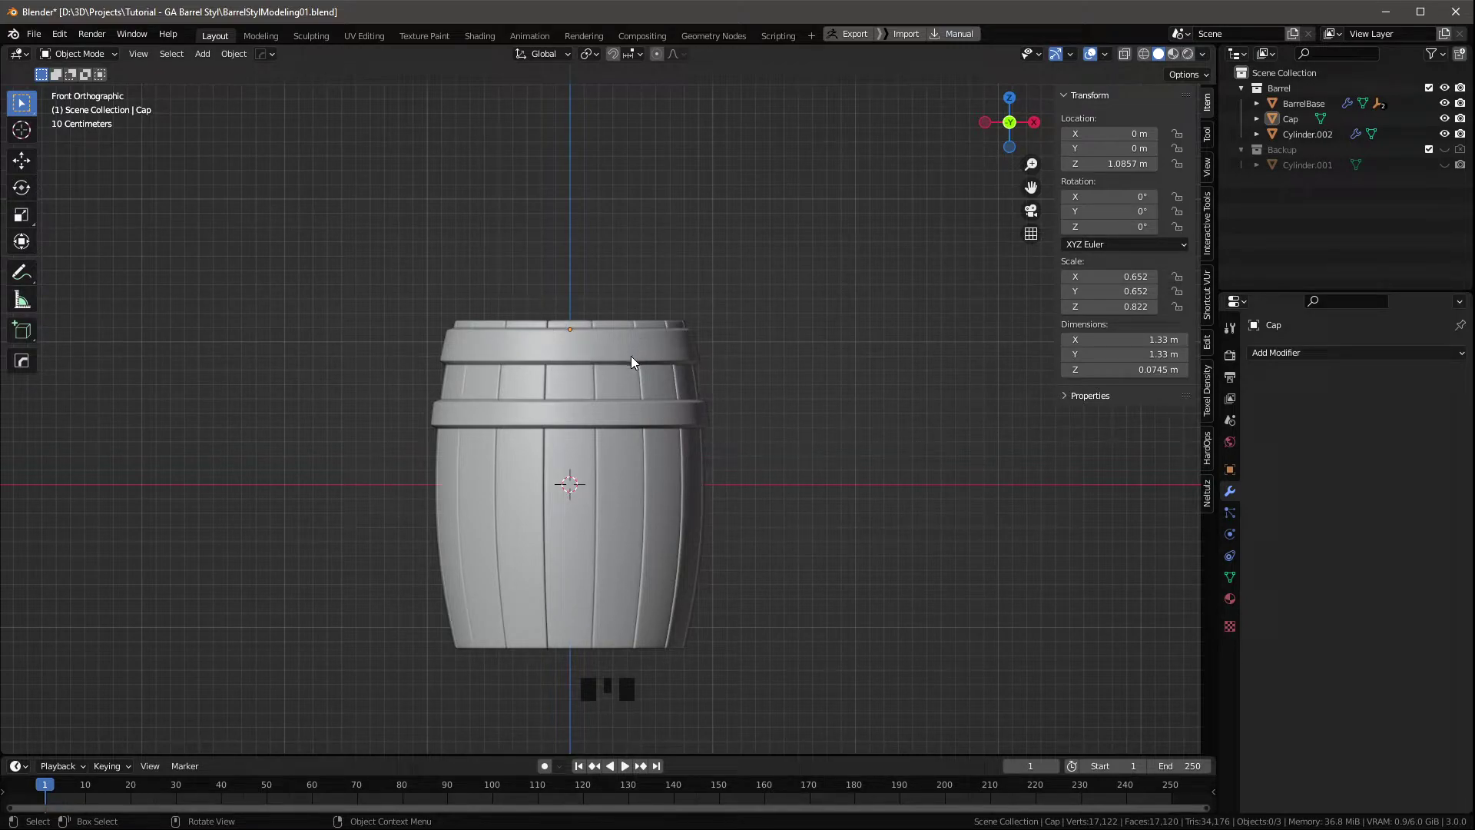
scroll("up", 3)
scroll("up", 3)
key("shift+a")
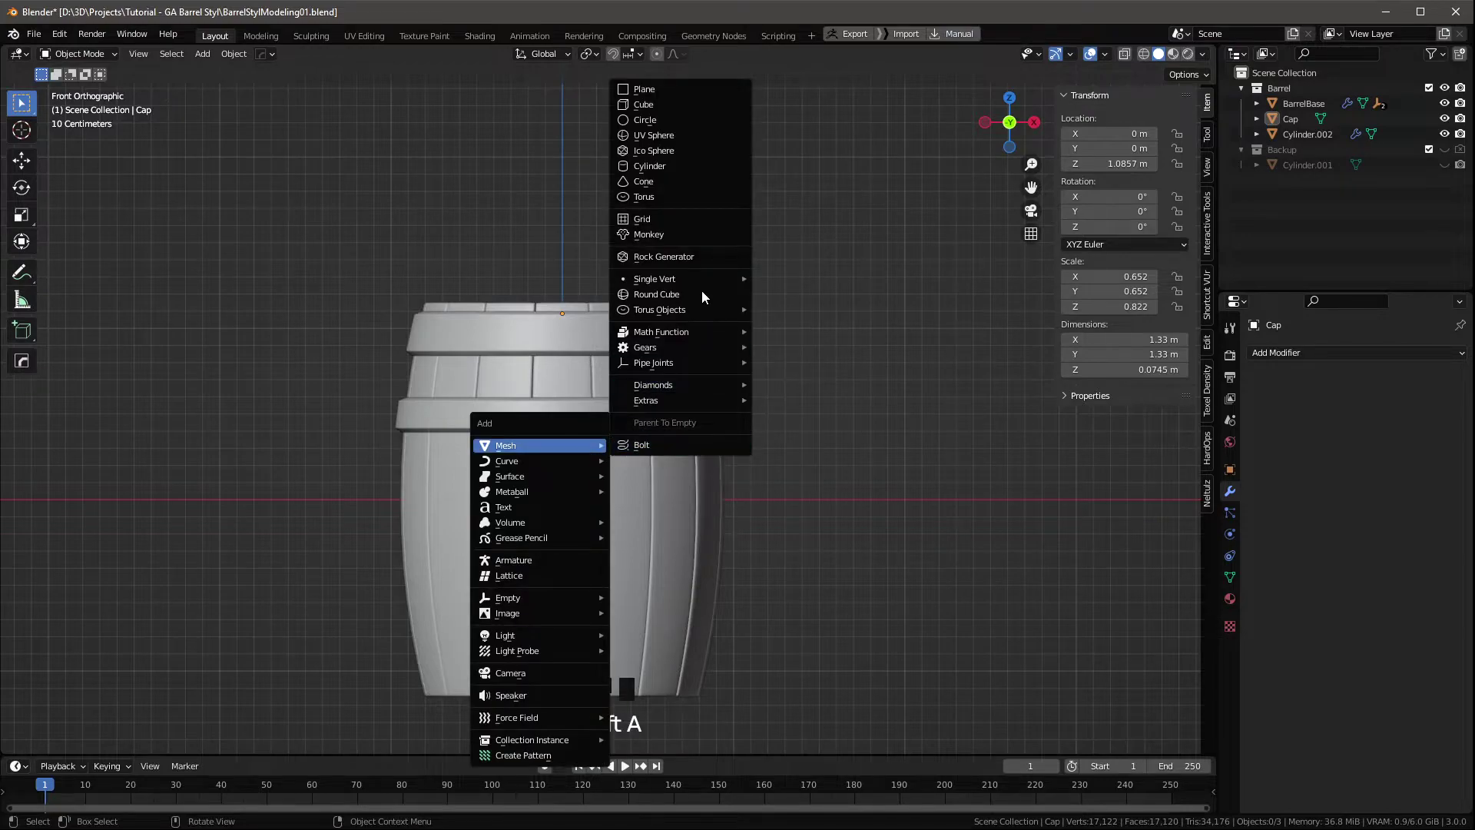
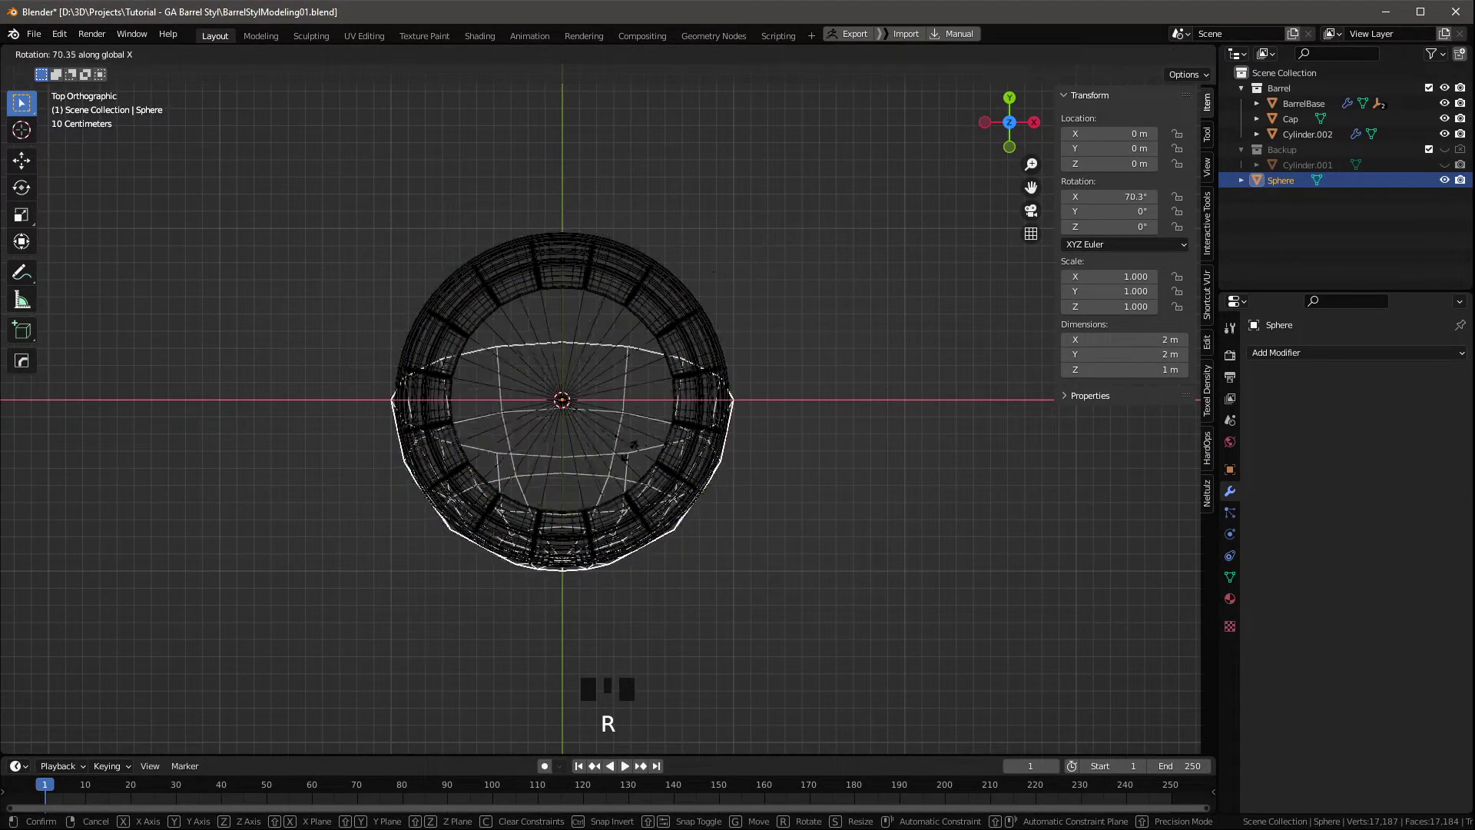
key("KP_1")
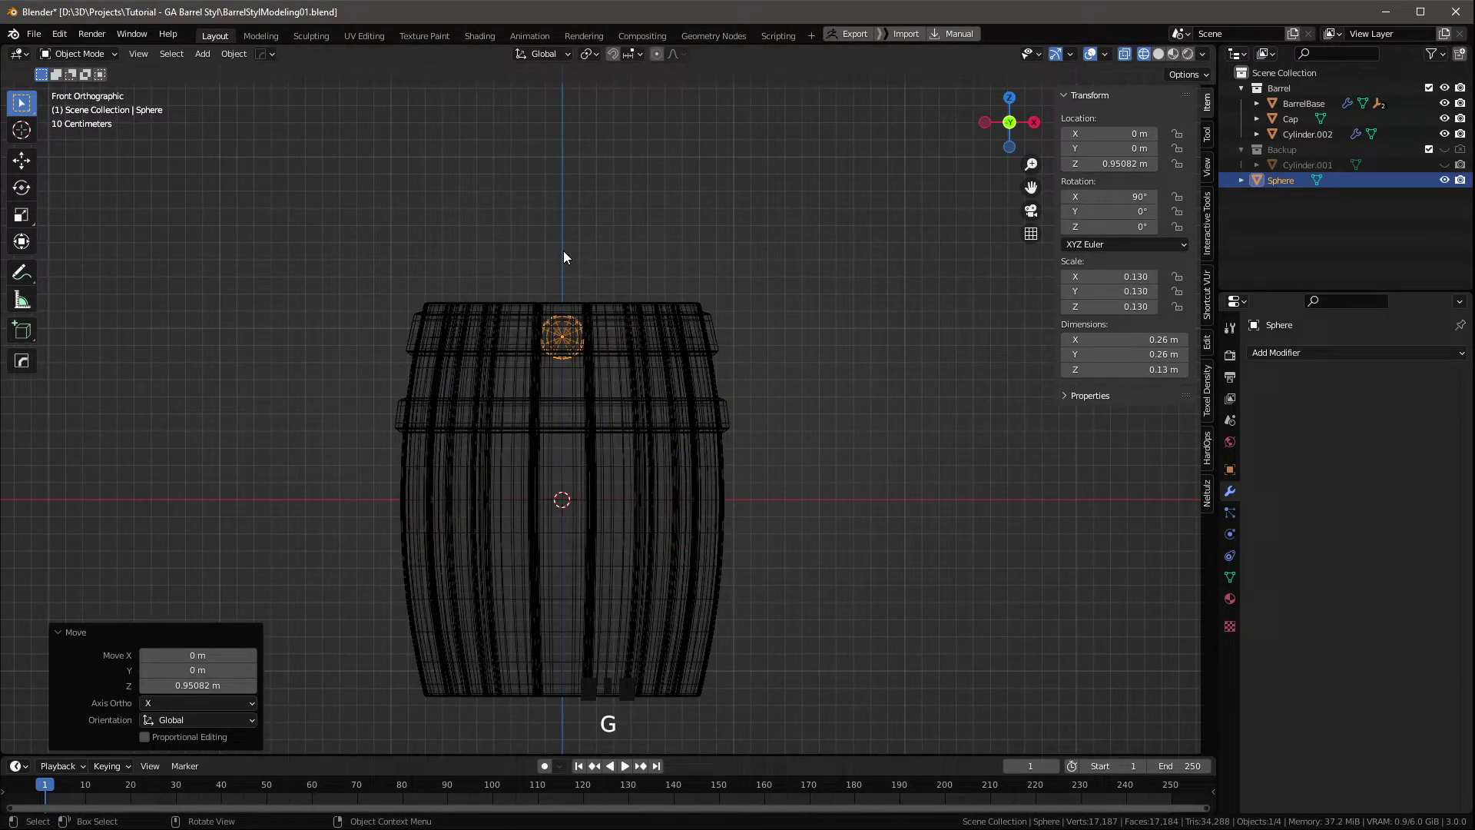
scroll("up", 3)
middle_click(784, 356)
Shrink the sphere into a small bolt head and push it onto the upper hoop's surface.
key("s")
left_click_drag(690, 361, 716, 342)
key("KP_1")
key("s")
left_click_drag(826, 373, 721, 374)
key("g")
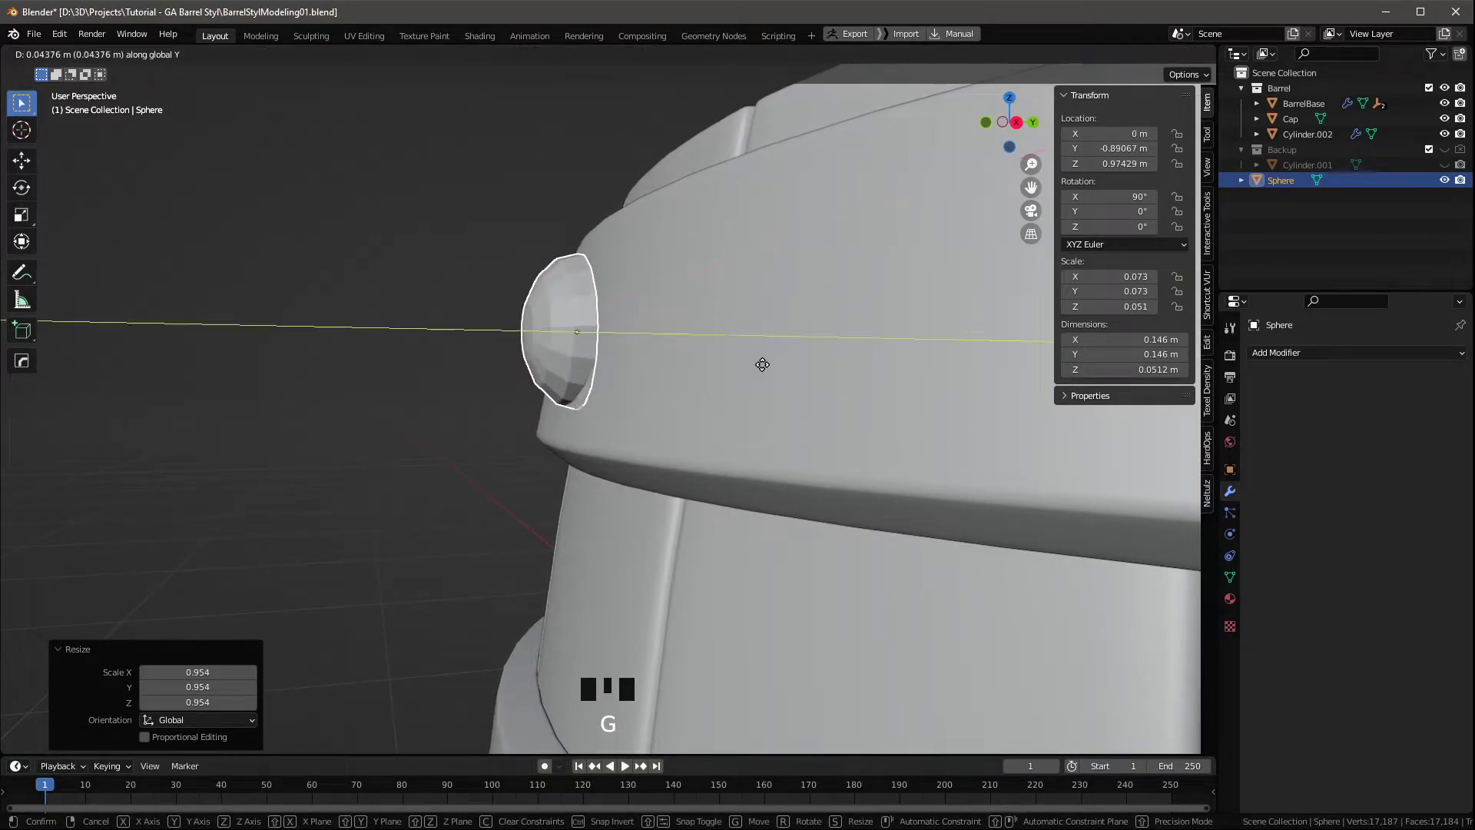
scroll("down", 3)
middle_click(729, 423)
Flatten the bolt head against the hoop band and orbit to check its placement.
right_click(662, 403)
left_click_drag(662, 404, 685, 388)
scroll("up", 3)
left_click_drag(702, 403, 711, 379)
key("F4")
left_click_drag(739, 388, 911, 407)
key("F4")
left_click_drag(959, 408, 619, 394)
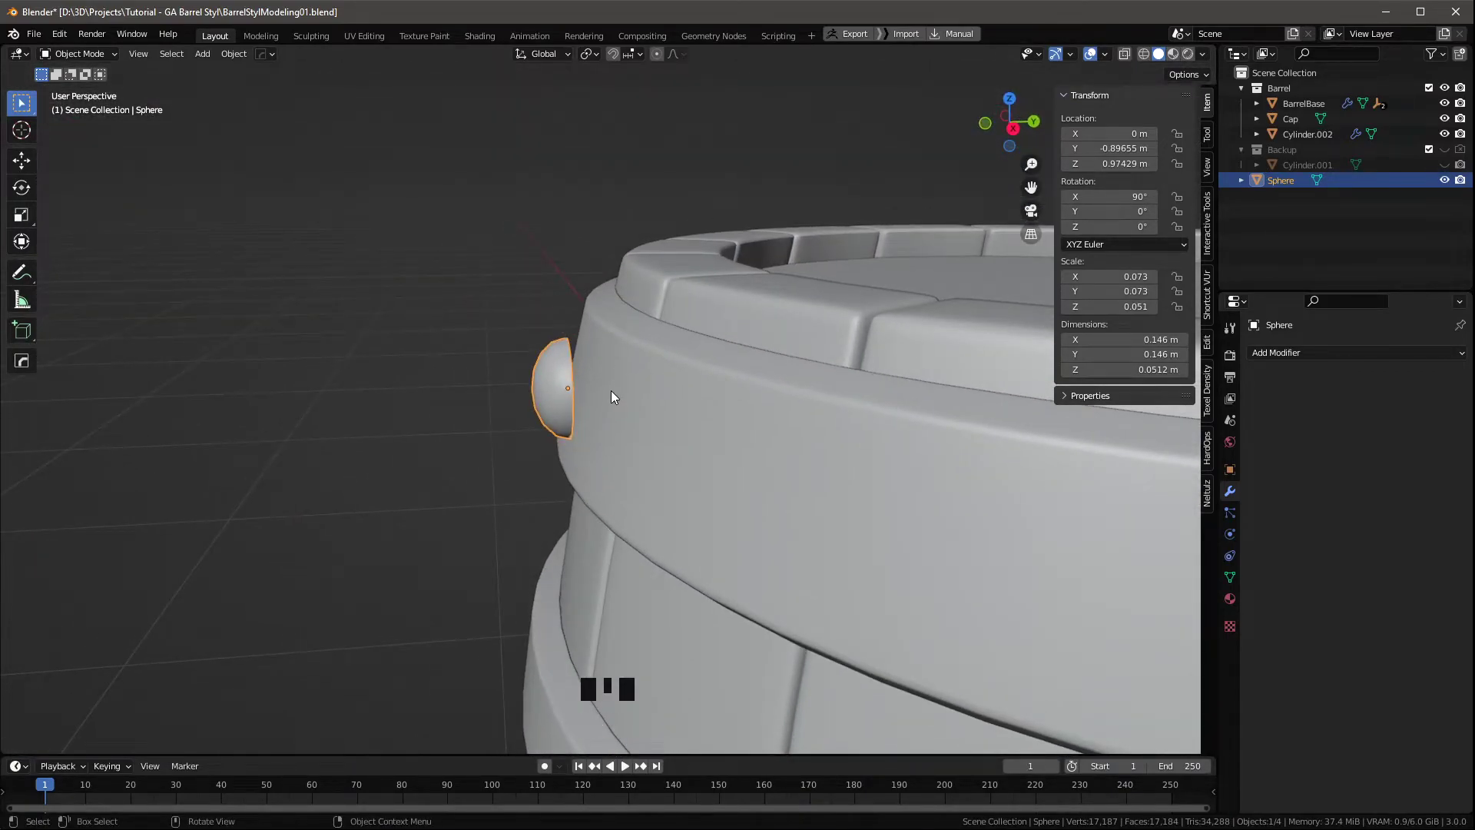
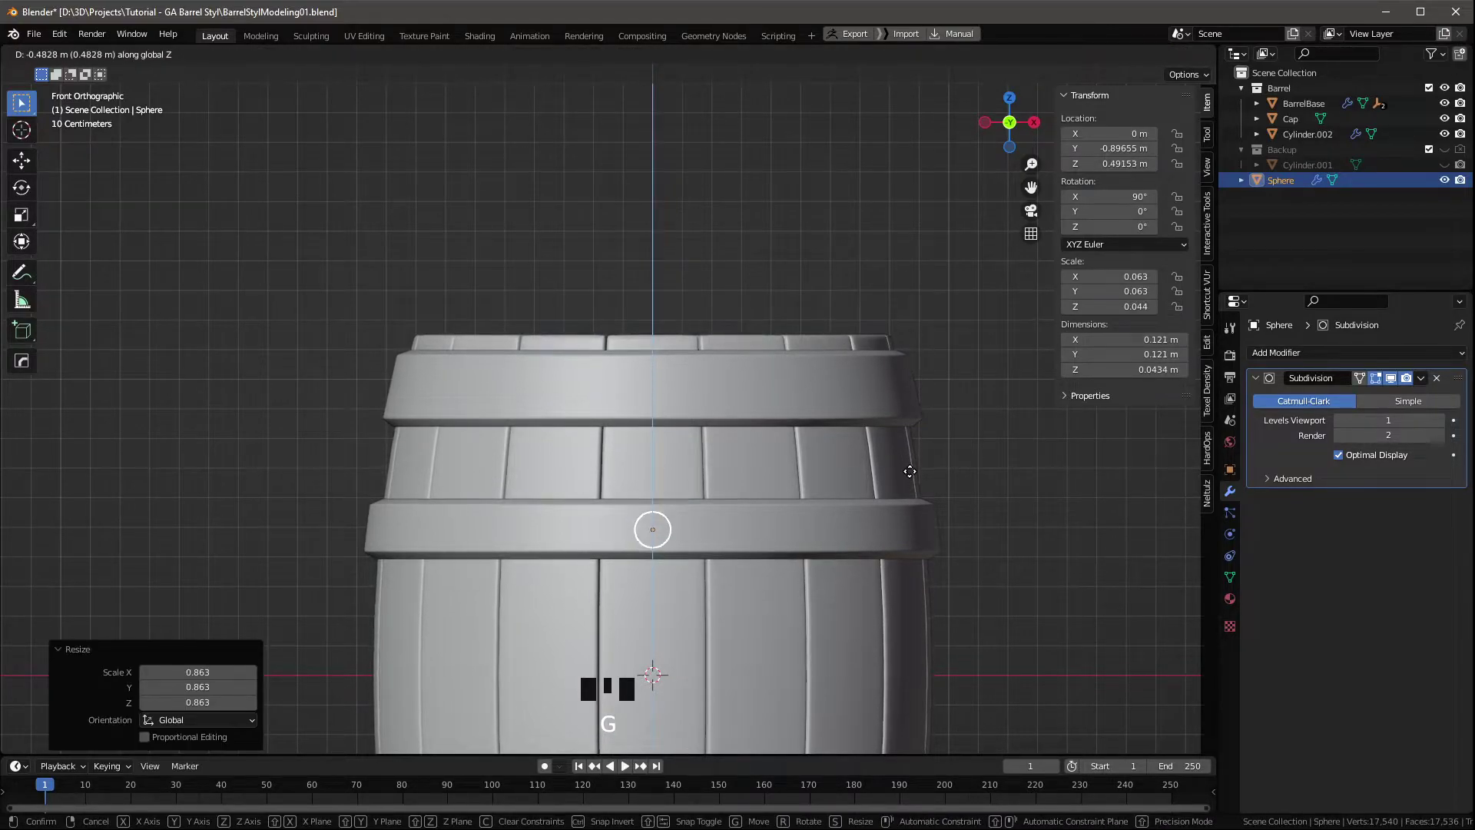
Lower the bolt head onto the lower hoop and scale it down to fit the band.
left_click_drag(776, 519, 882, 508)
key("g")
key("KP_1")
scroll("up", 3)
middle_click(811, 474)
key("s")
scroll("down", 3)
middle_click(659, 405)
scroll("up", 3)
Duplicate the bolt head and move the copy up onto the upper hoop.
left_click(585, 430)
left_click_drag(644, 449, 669, 424)
key("KP_7")
key("shift+d")
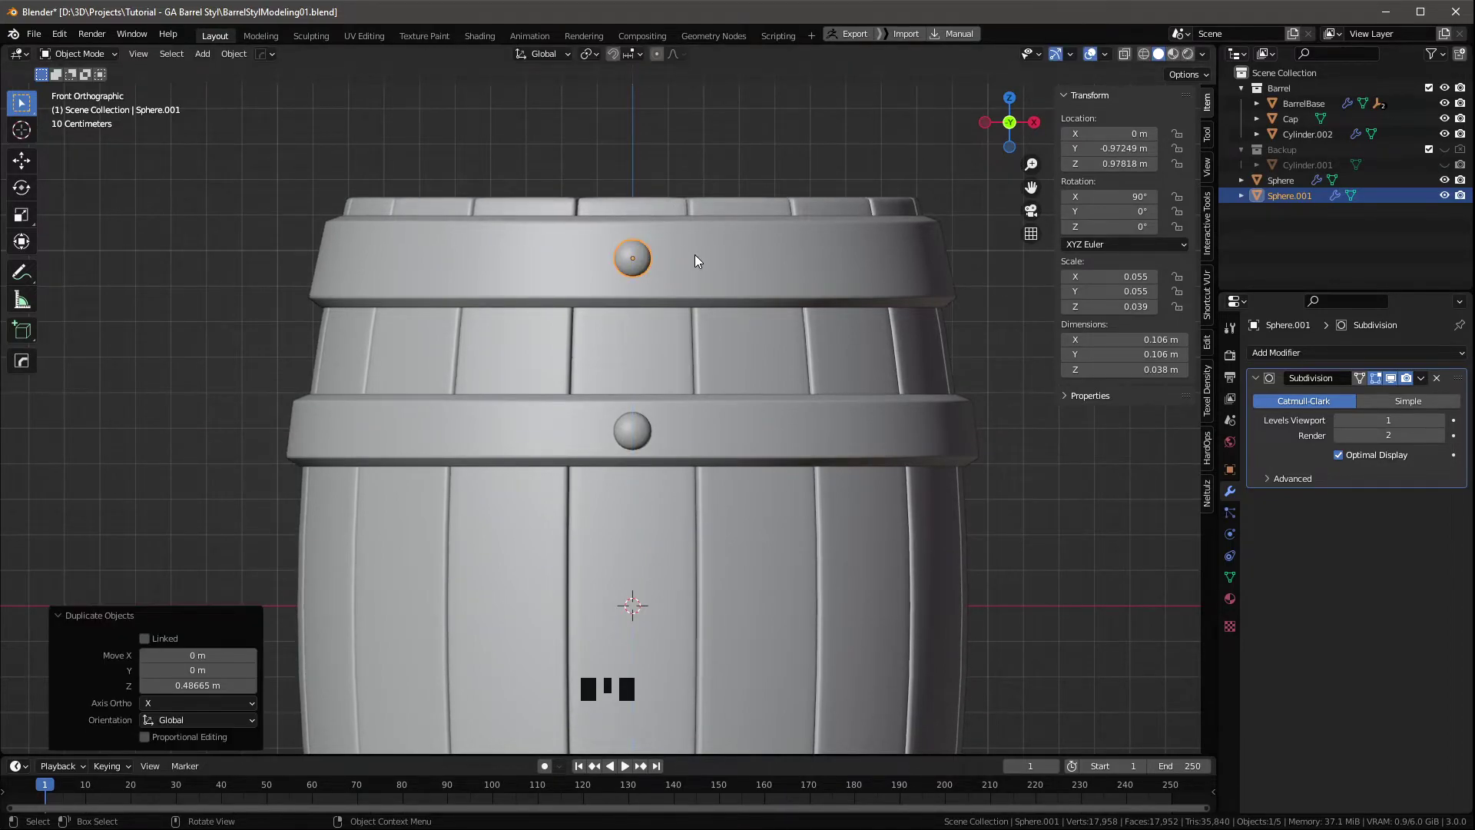
Tilt the lower bolt head about X so it follows the slanted hoop.
left_click_drag(697, 289, 545, 258)
key("KP_1")
scroll("up", 3)
middle_click(678, 416)
left_click(718, 255)
middle_click(577, 353)
key("r")
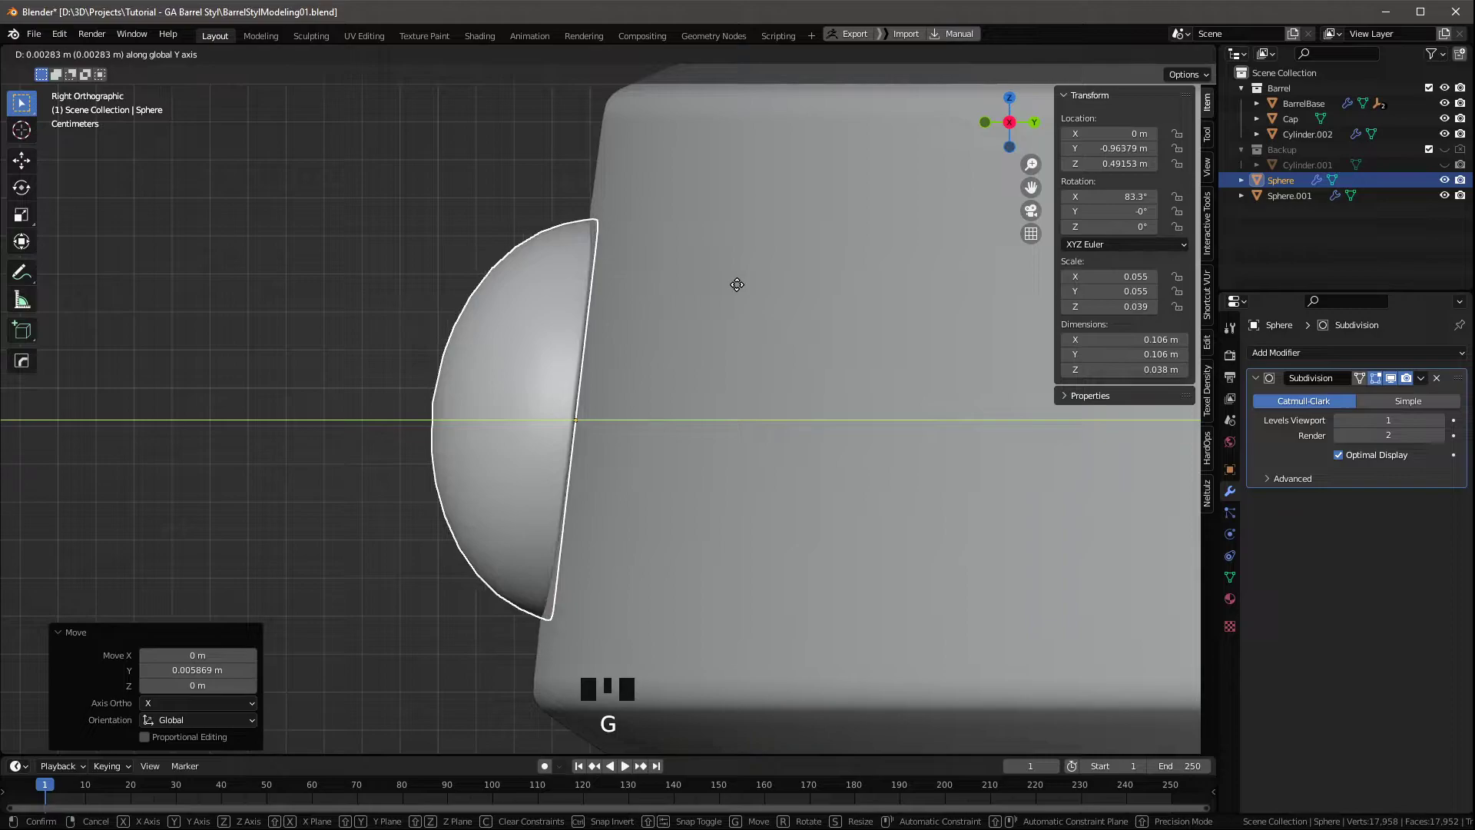
left_click_drag(720, 326, 849, 347)
scroll("down", 3)
middle_click(842, 369)
Select the upper bolt head and nudge it into place against its hoop from side view.
left_click(750, 297)
scroll("down", 3)
left_click_drag(588, 376, 577, 340)
left_click_drag(588, 379, 585, 300)
left_click(585, 299)
key("KP_1")
key("KP_3")
scroll("up", 3)
key("g")
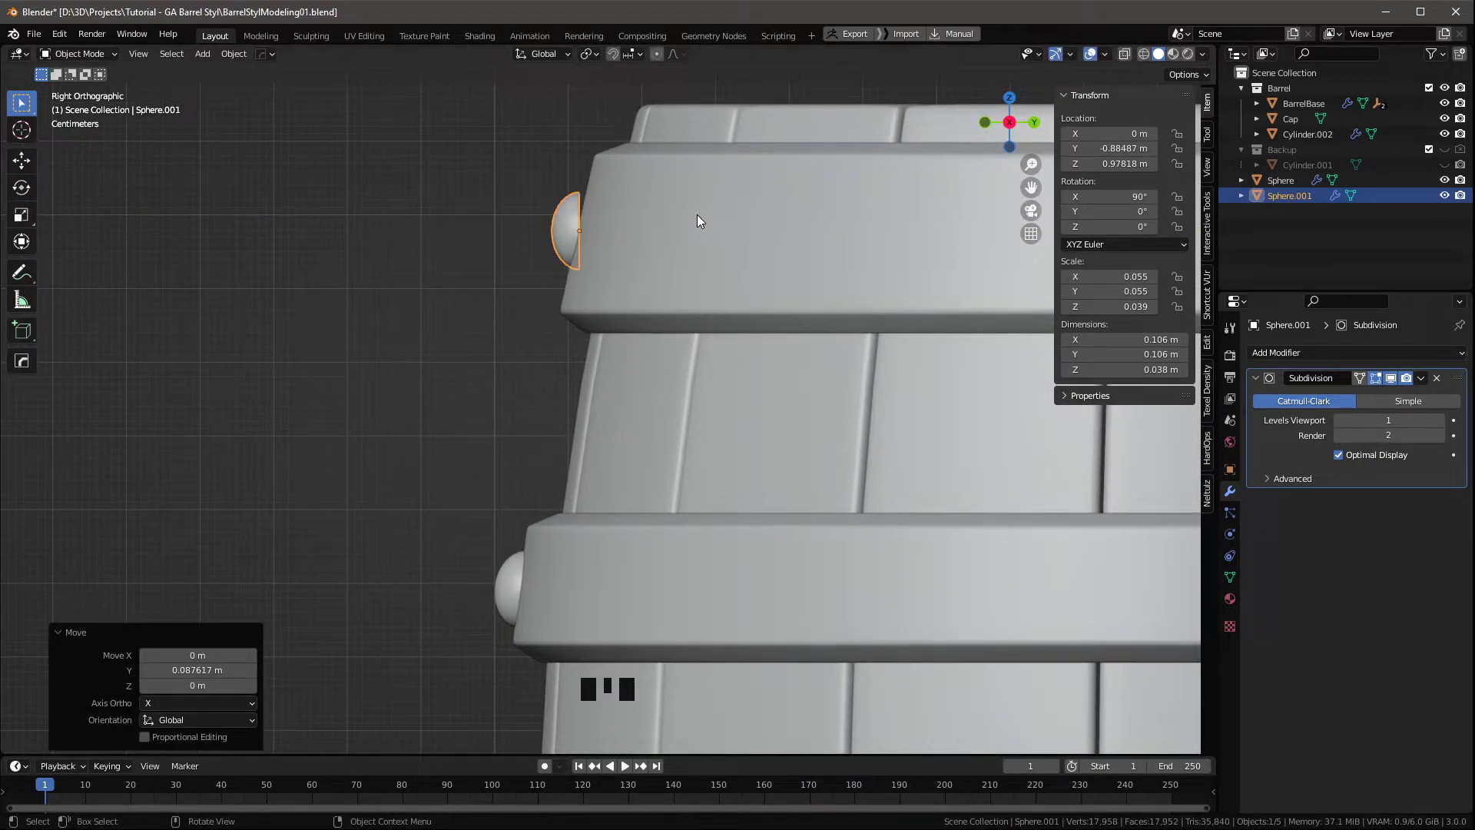
Duplicate the upper bolt head and store the copy in the Backup collection.
key("shift+d")
key("m")
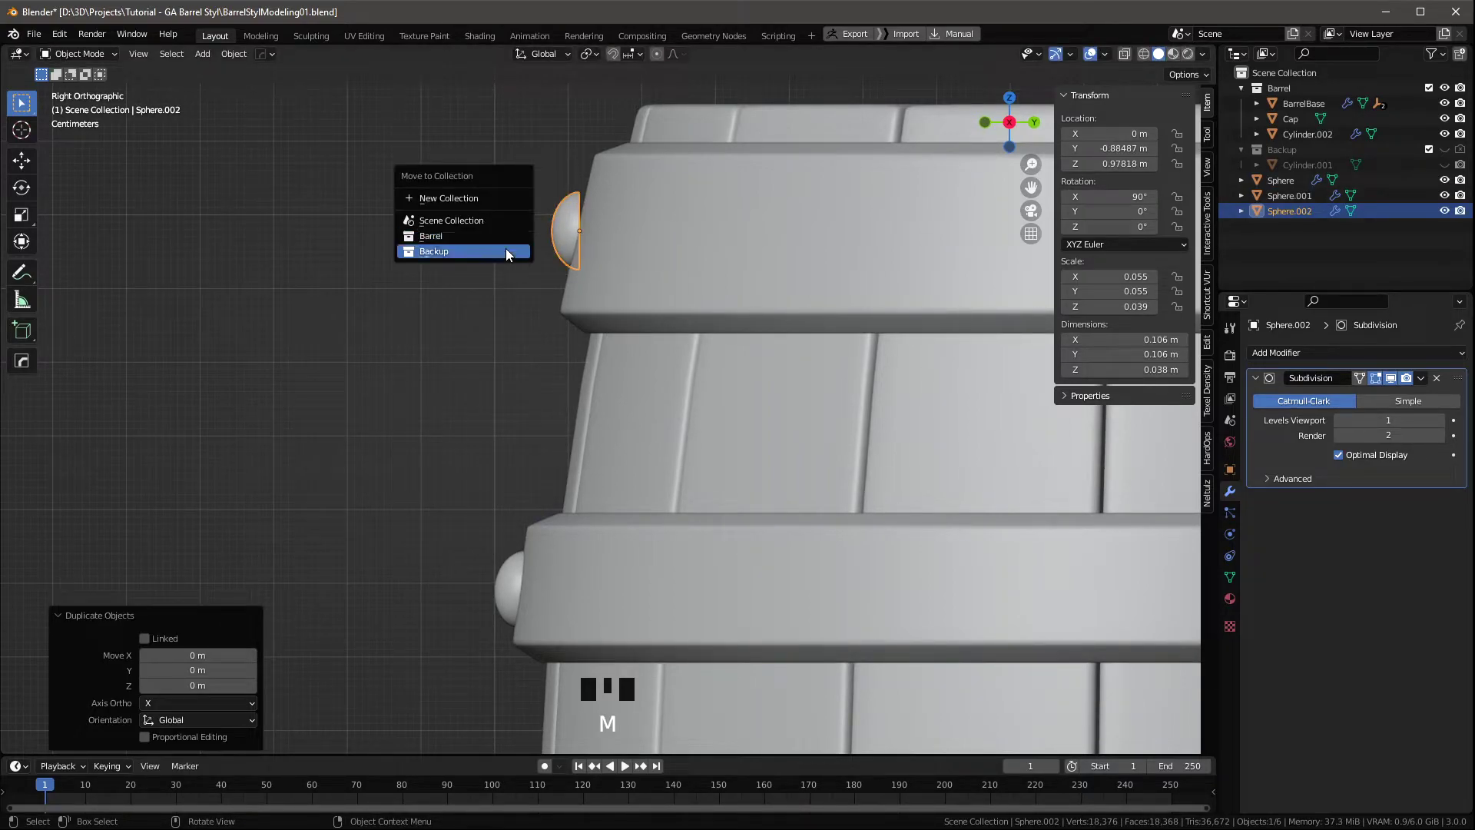
left_click(787, 260)
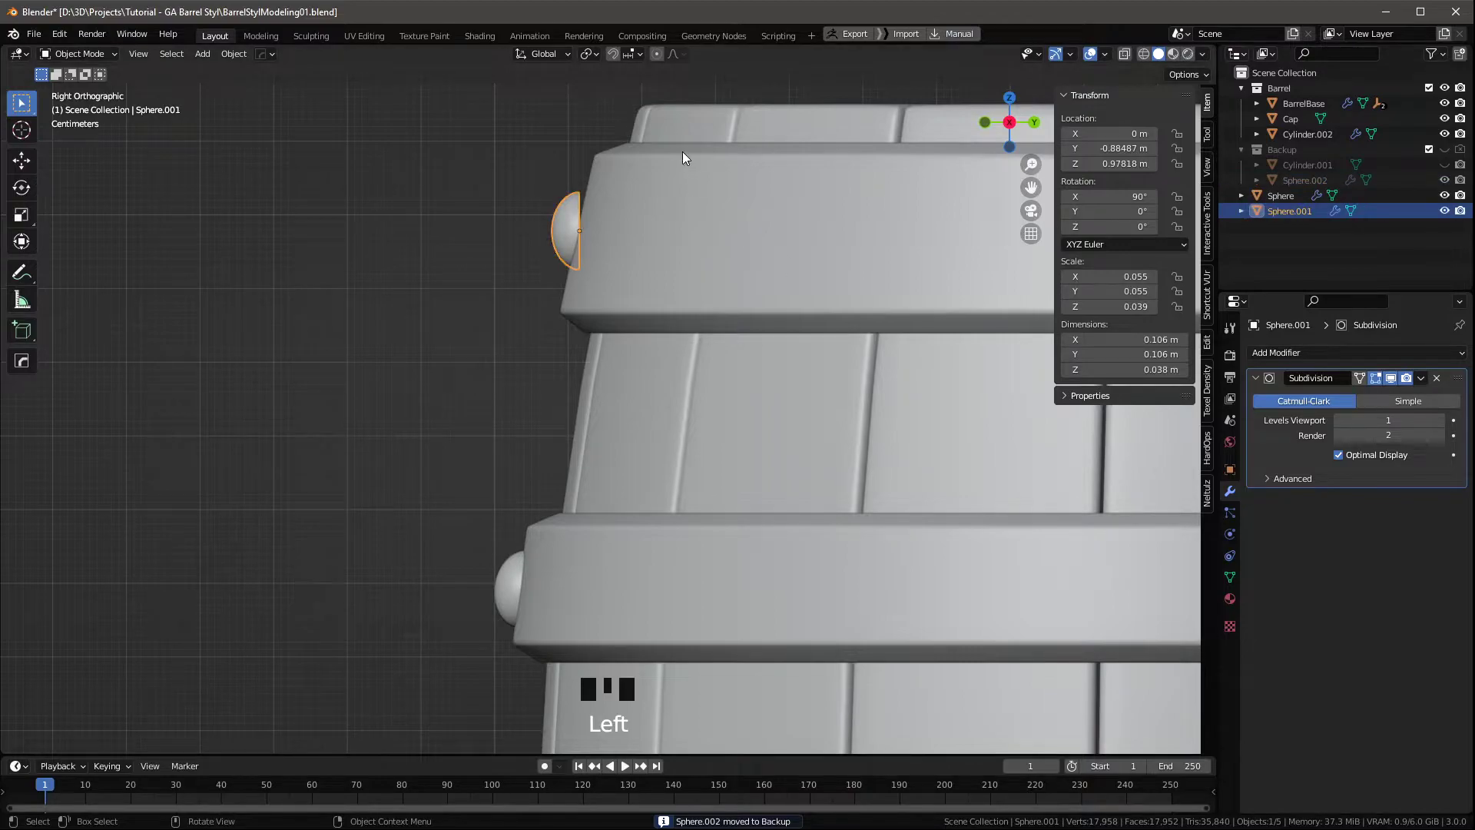
scroll("up", 3)
Tilt the upper bolt head to follow the hoop and tidy its entry in the outliner.
key("g")
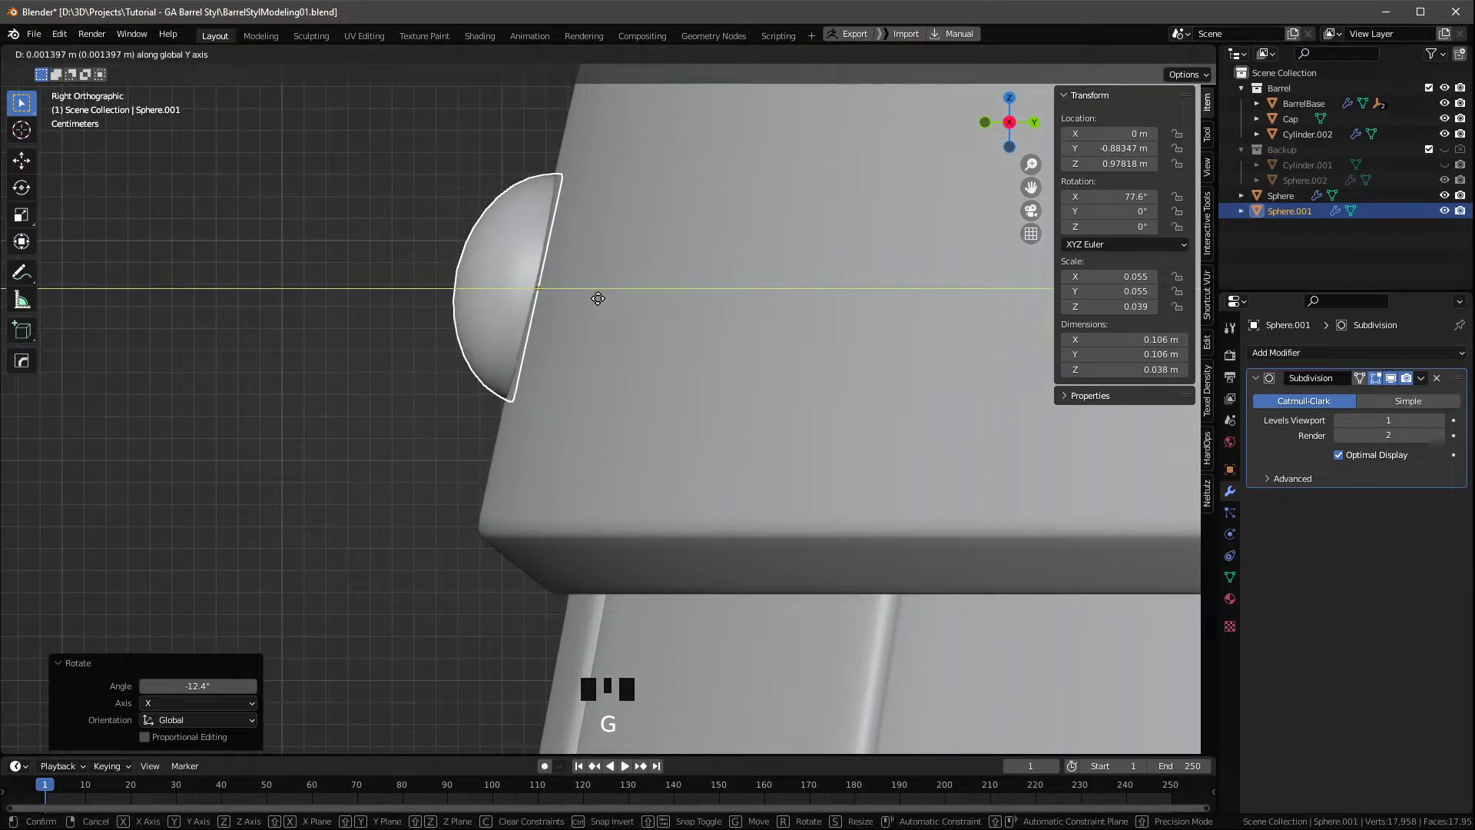
scroll("down", 3)
middle_click(695, 368)
left_click(855, 369)
left_click_drag(829, 388, 1269, 198)
left_click(1268, 199)
left_click(1289, 223)
left_click(620, 397)
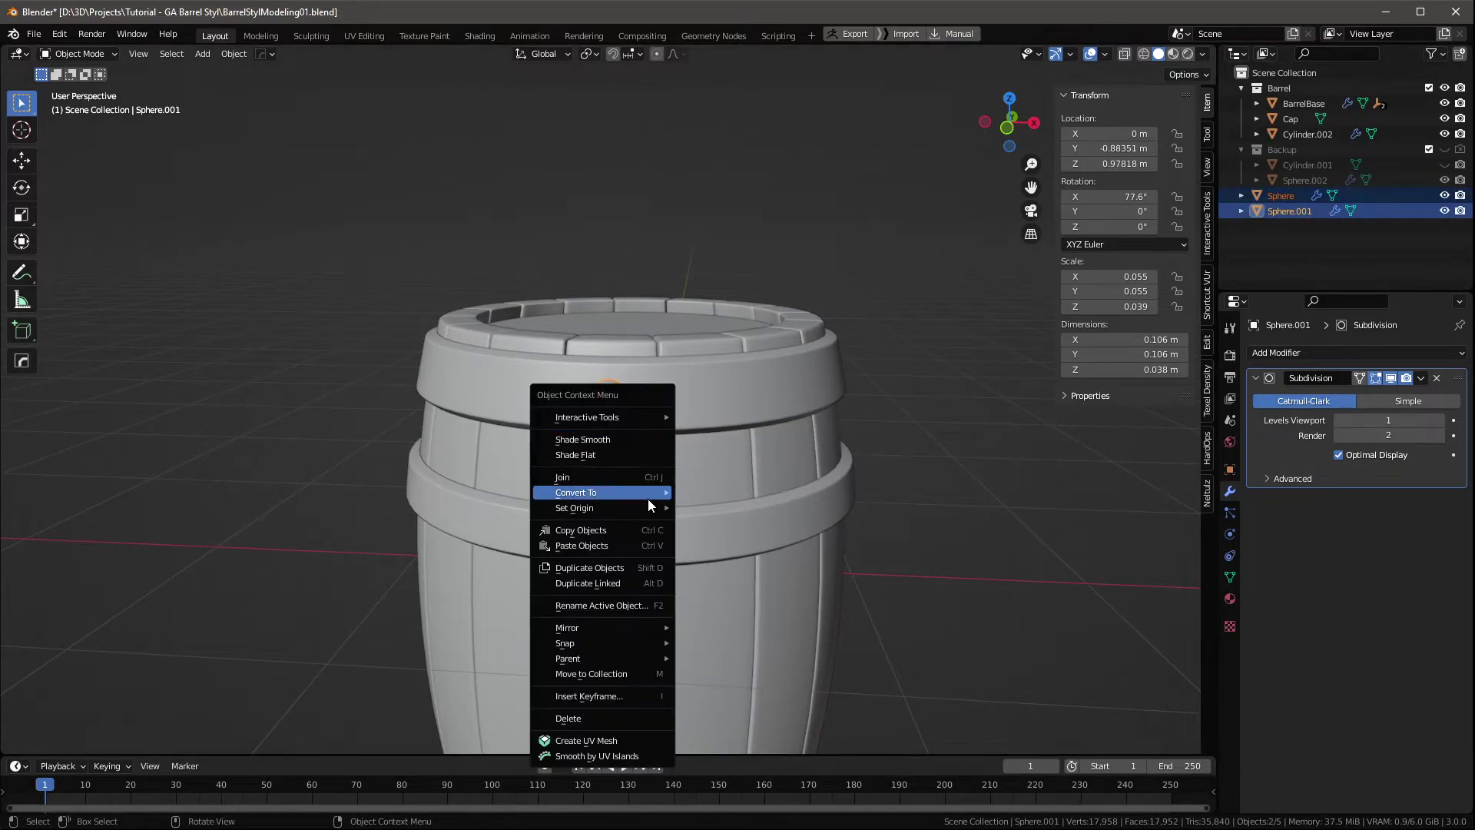
Rotate the lower bolt head around Z so it sits angled on the hoop.
scroll("down", 3)
left_click_drag(714, 522, 455, 253)
left_click(455, 252)
left_click_drag(682, 417, 620, 334)
key("KP_1")
left_click(618, 504)
middle_click(792, 324)
key("r")
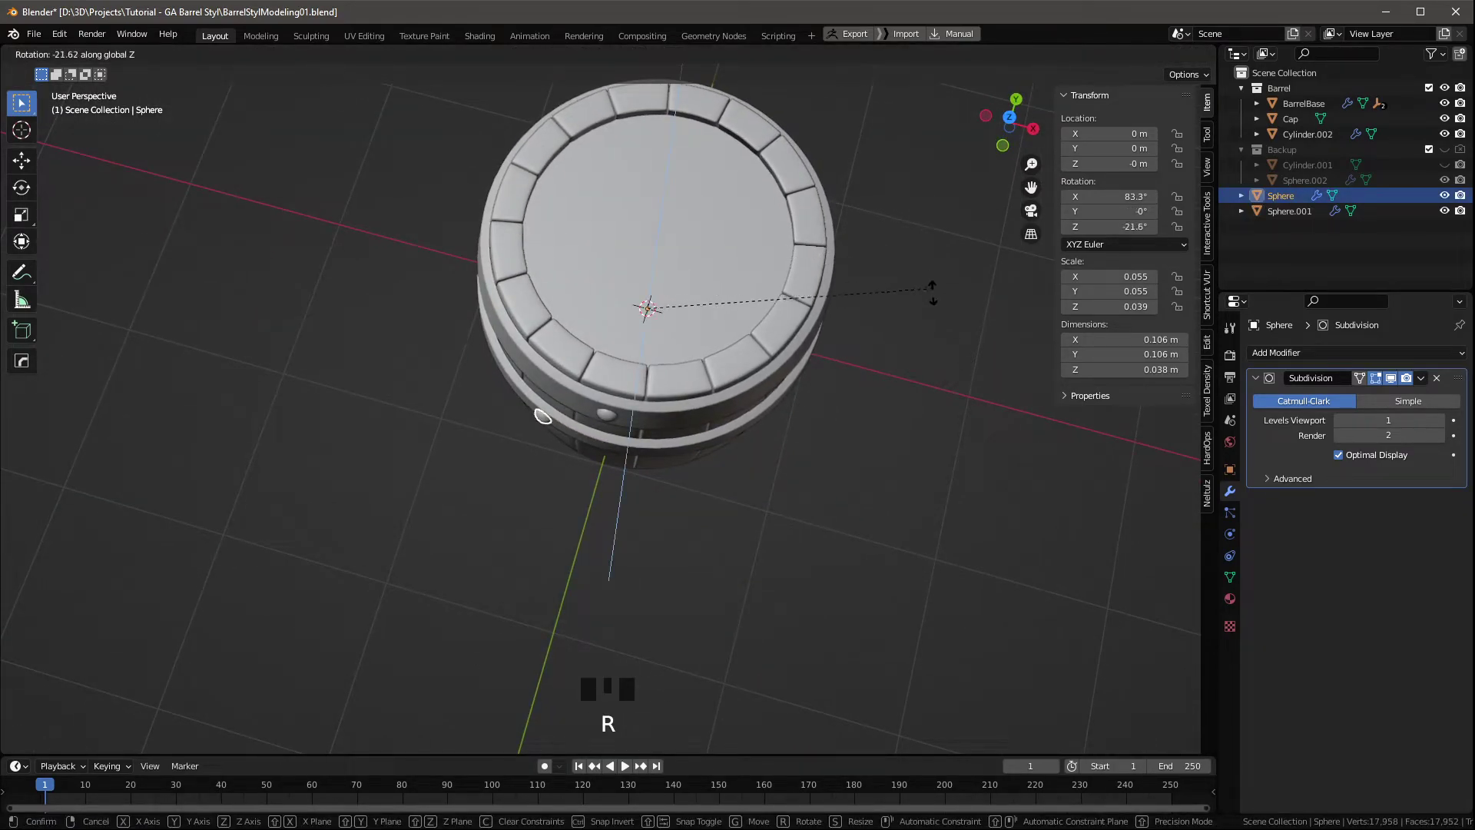
middle_click(927, 241)
left_click(923, 232)
Join both bolt spheres into one Bolts object with Ctrl+J and start renaming the hoops.
middle_click(826, 384)
left_click(610, 400)
left_click(485, 496)
left_click_drag(652, 454, 647, 421)
key("ctrl+j")
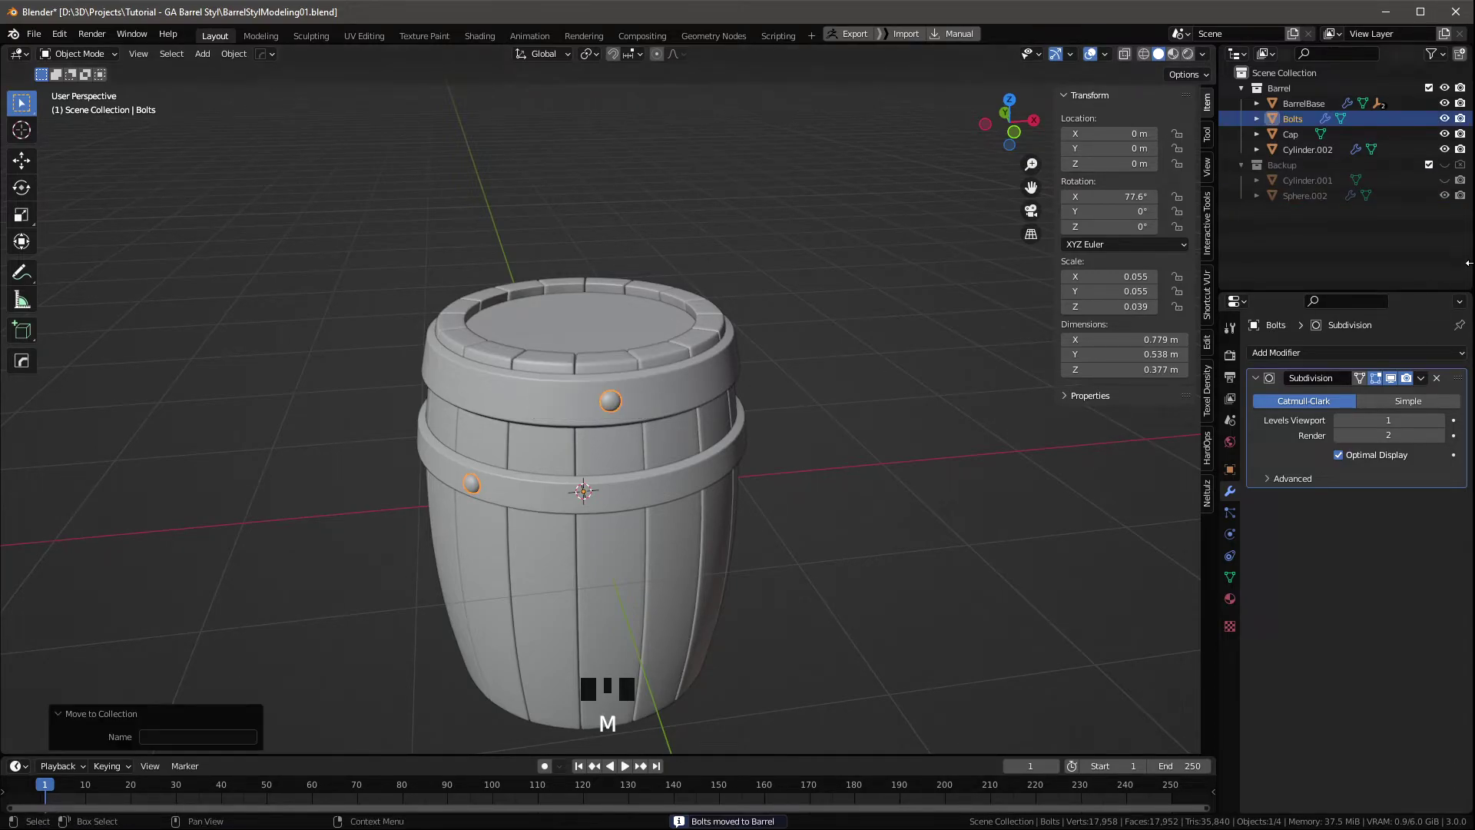
left_click(1327, 161)
key("F2")
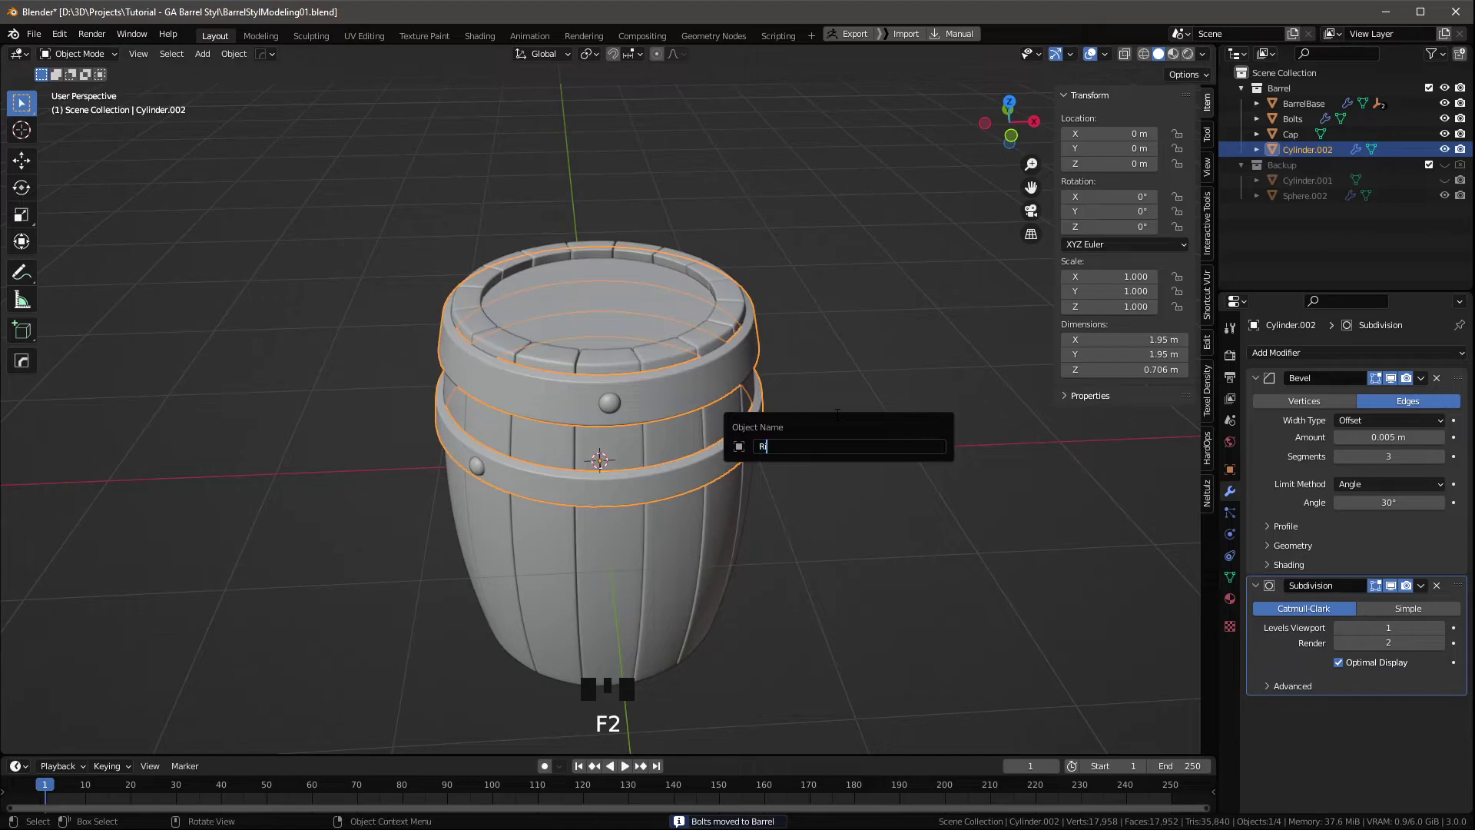
Rename the hoops to Ring, apply the Bolts rotation and repeat the bolts four times radially.
middle_click(823, 352)
left_click(613, 403)
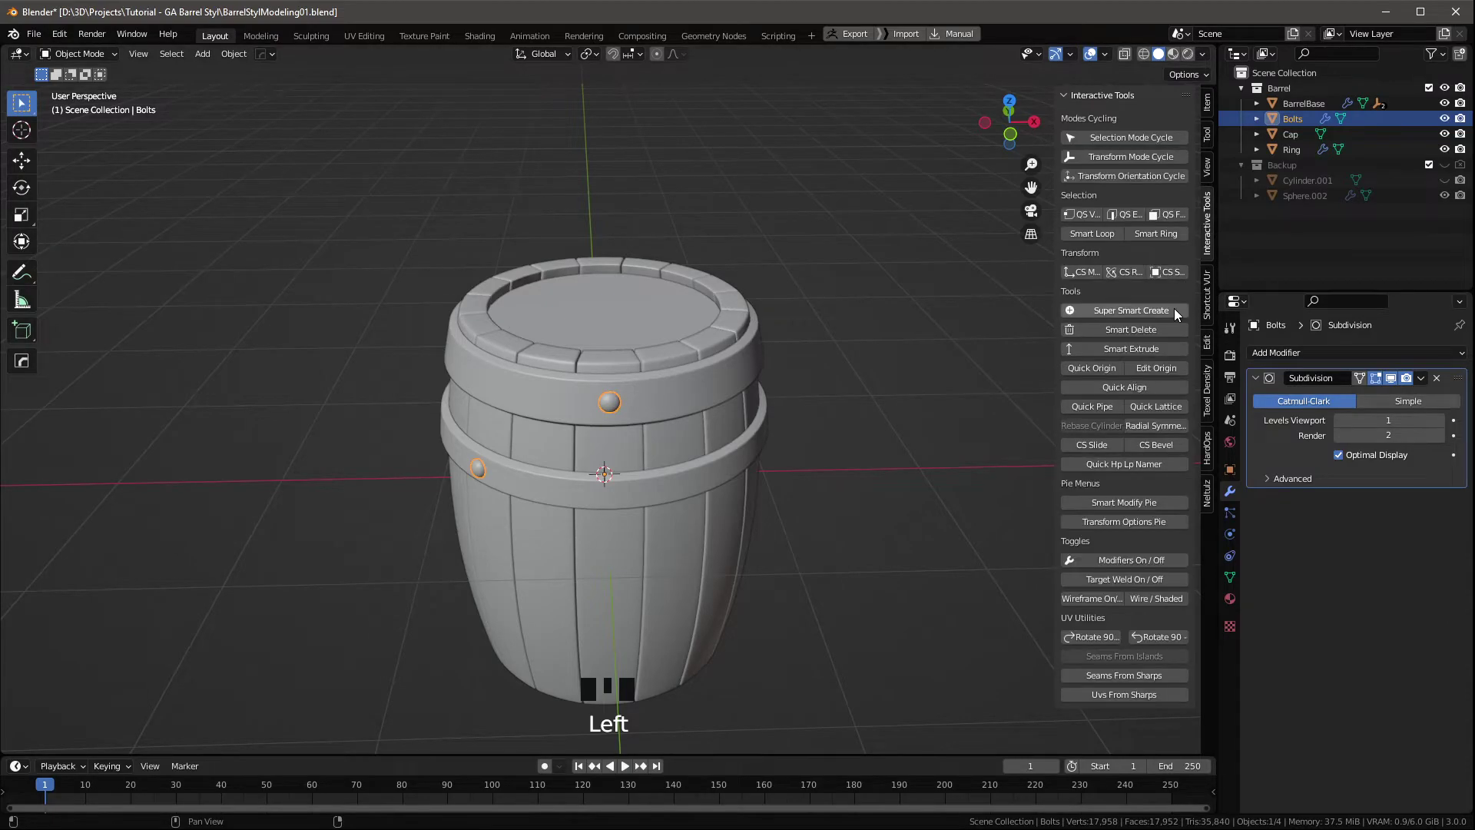
left_click_drag(9, 475, 154, 494)
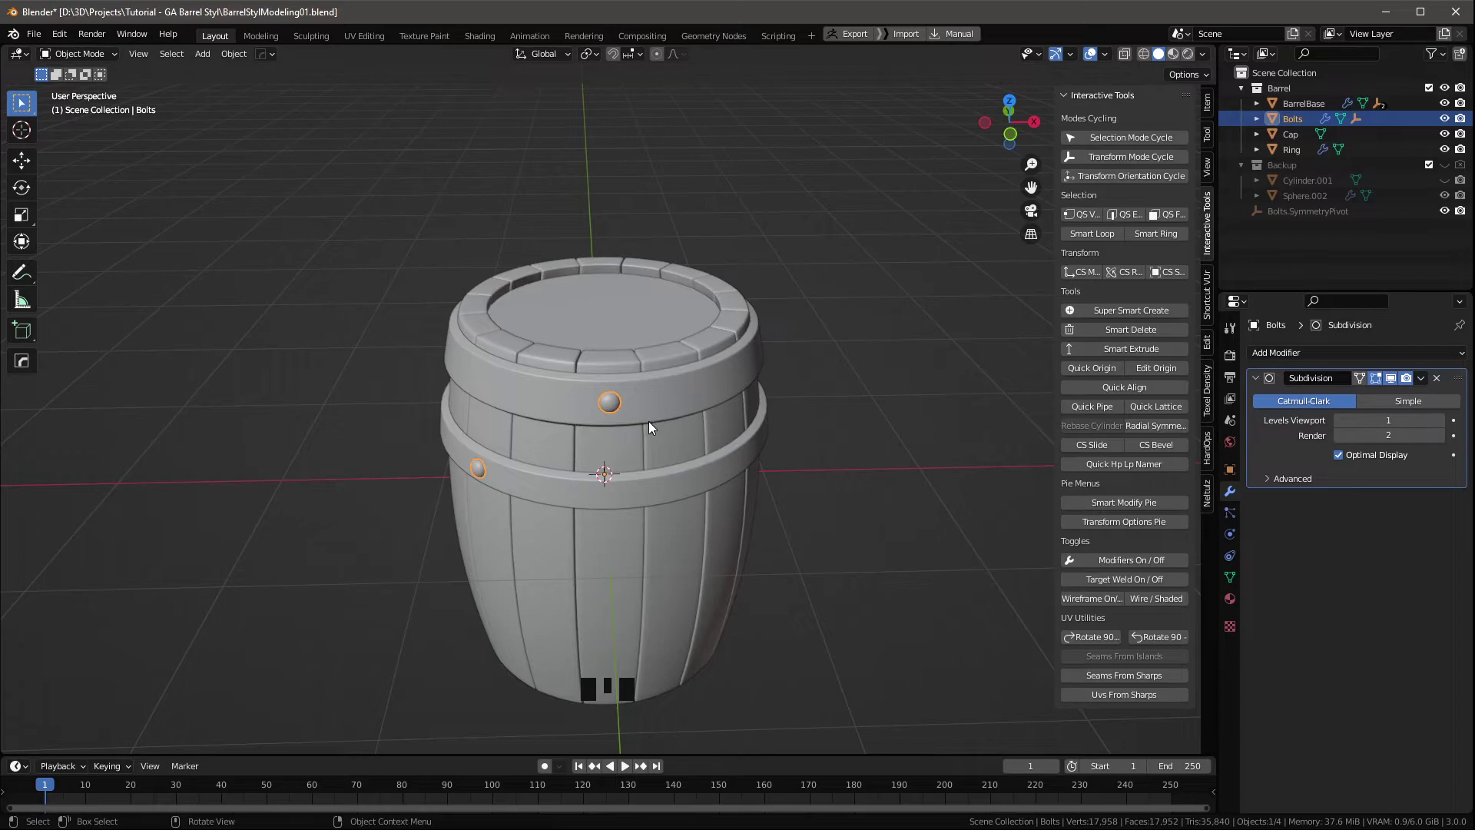
key("ctrl+a")
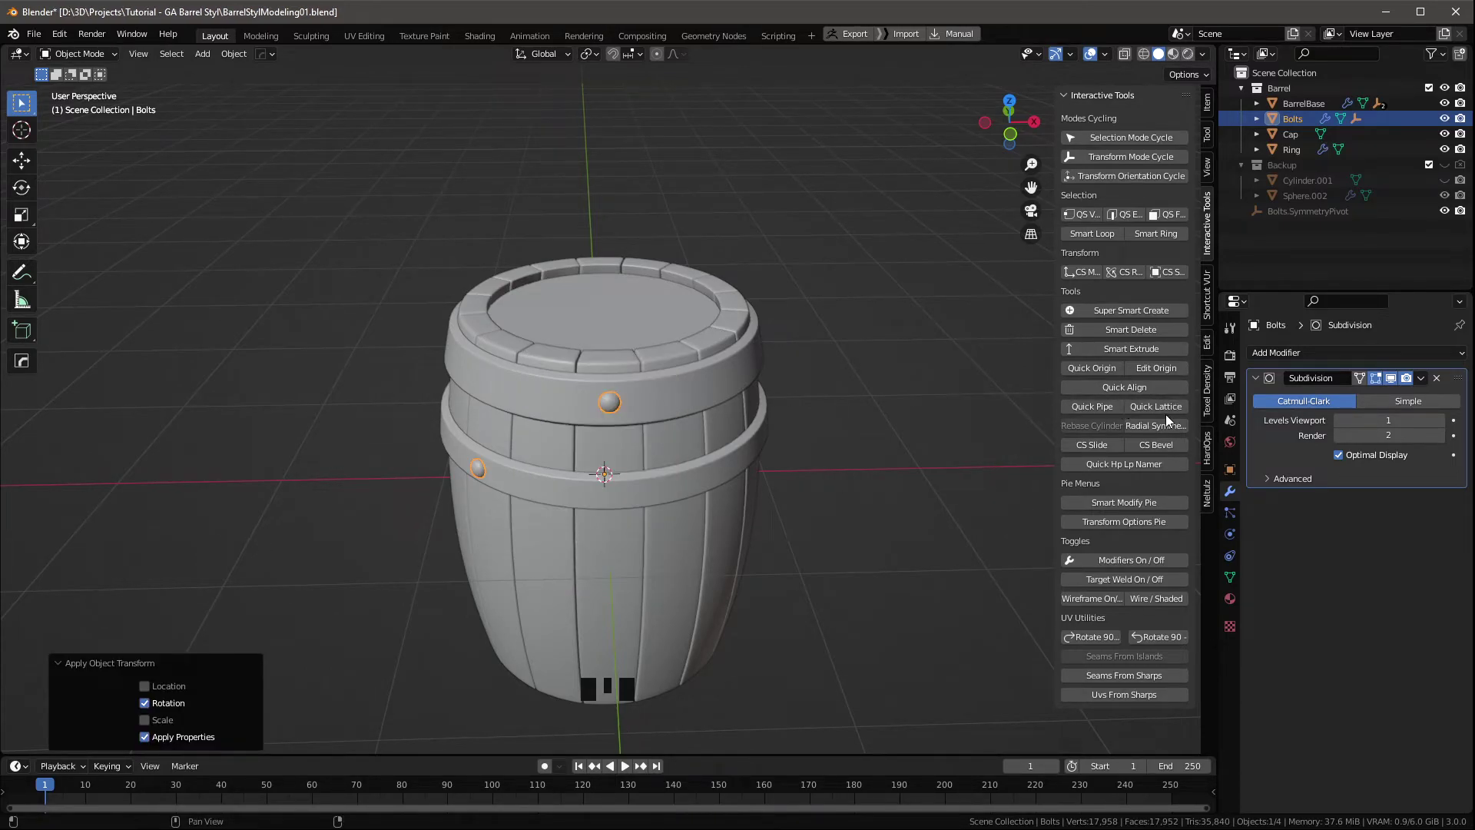
left_click_drag(1175, 427, 116, 478)
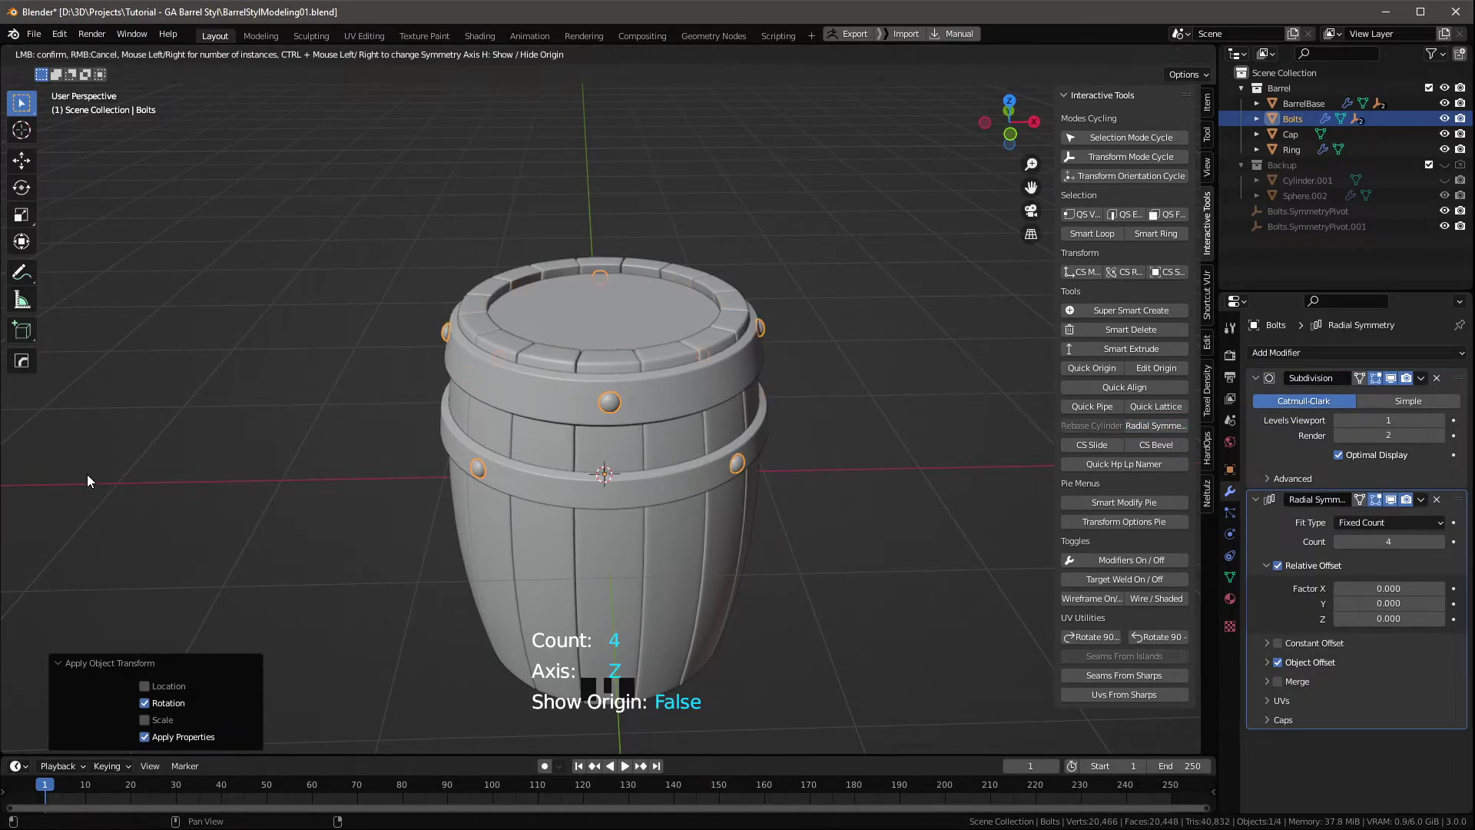
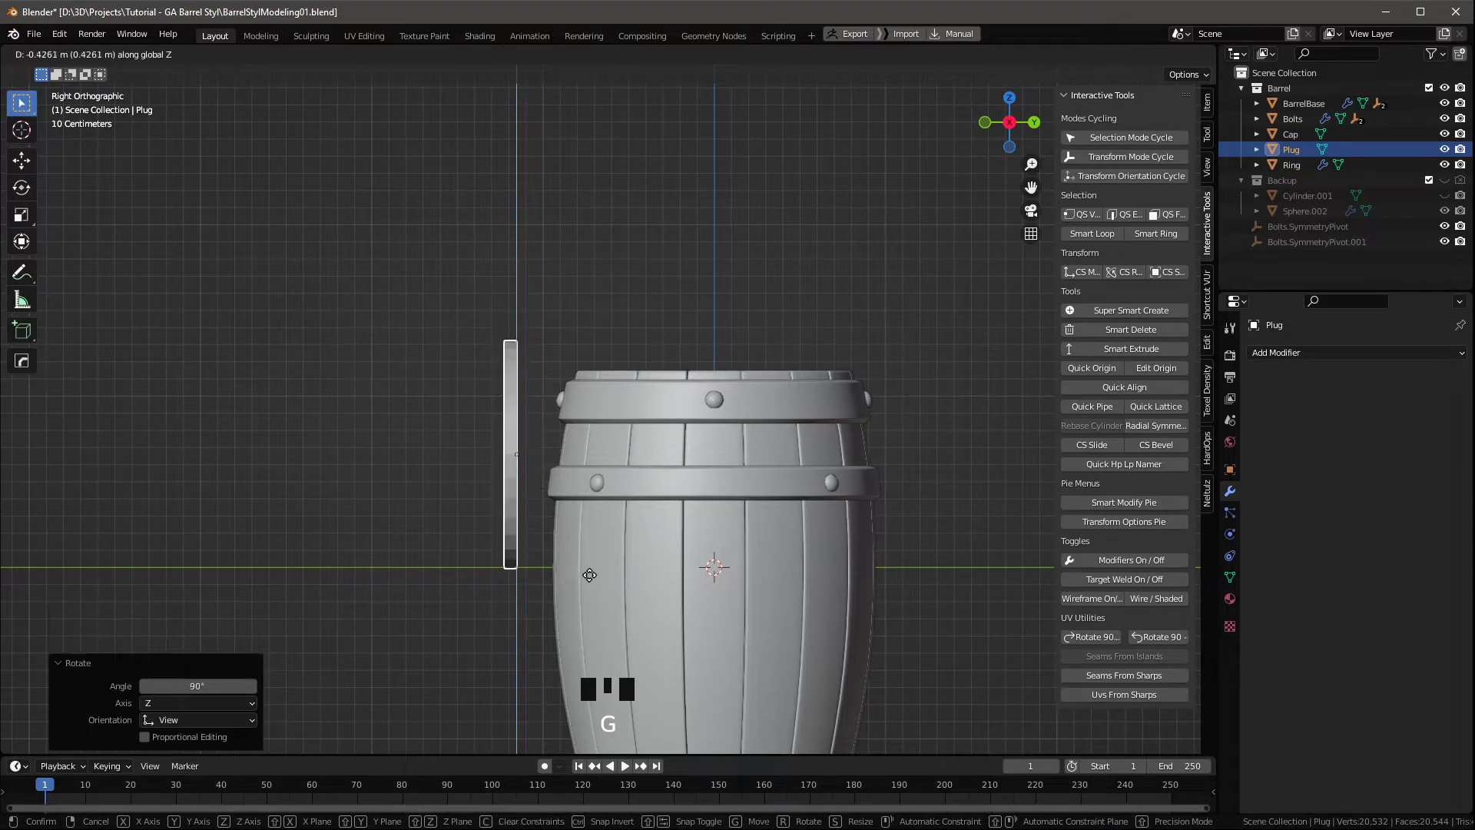
Shrink the Plug to a small disc and move it up and out onto the barrel side.
left_click_drag(633, 429, 676, 451)
key("s")
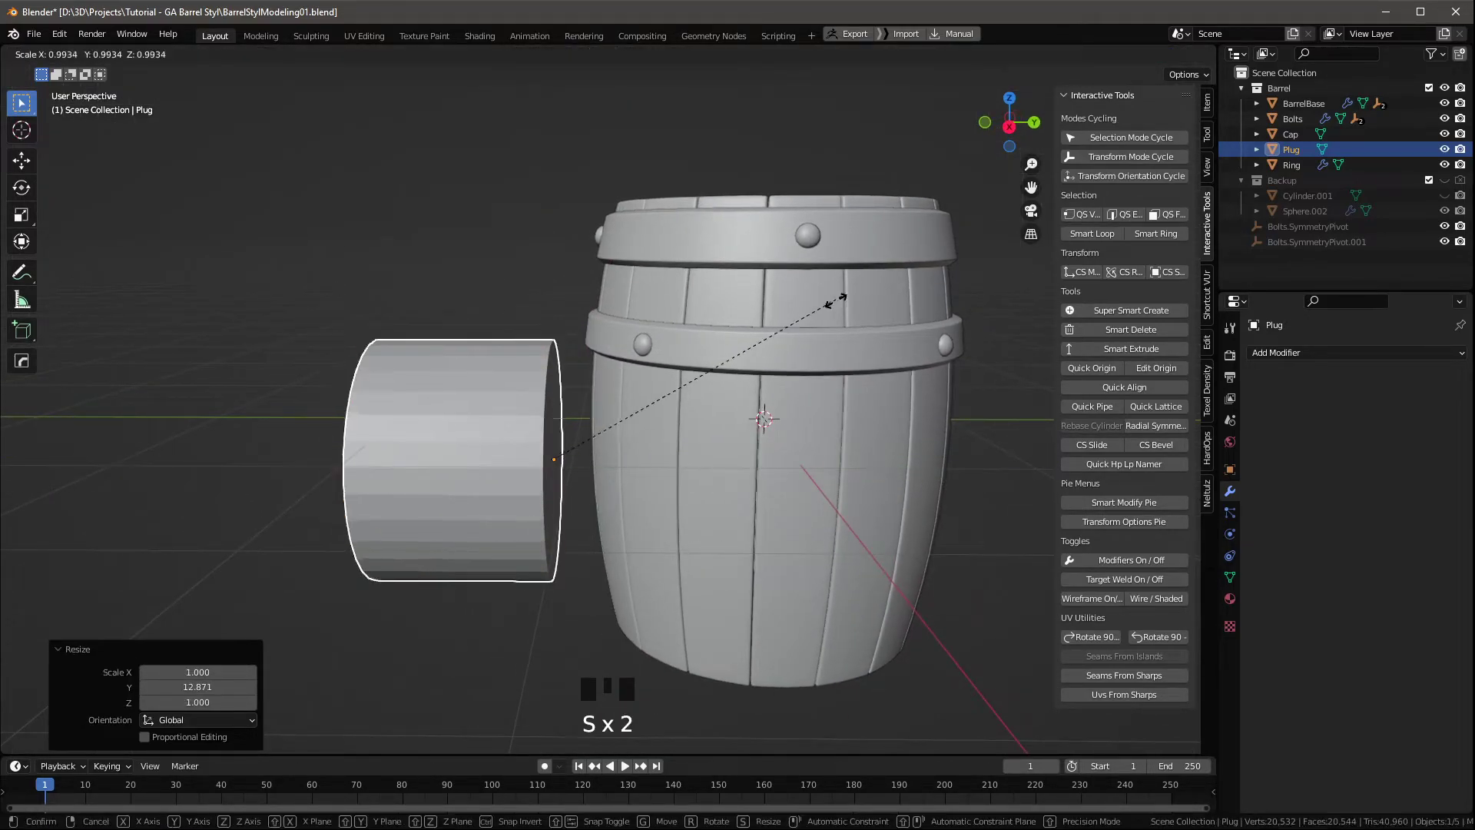
key("KP_1")
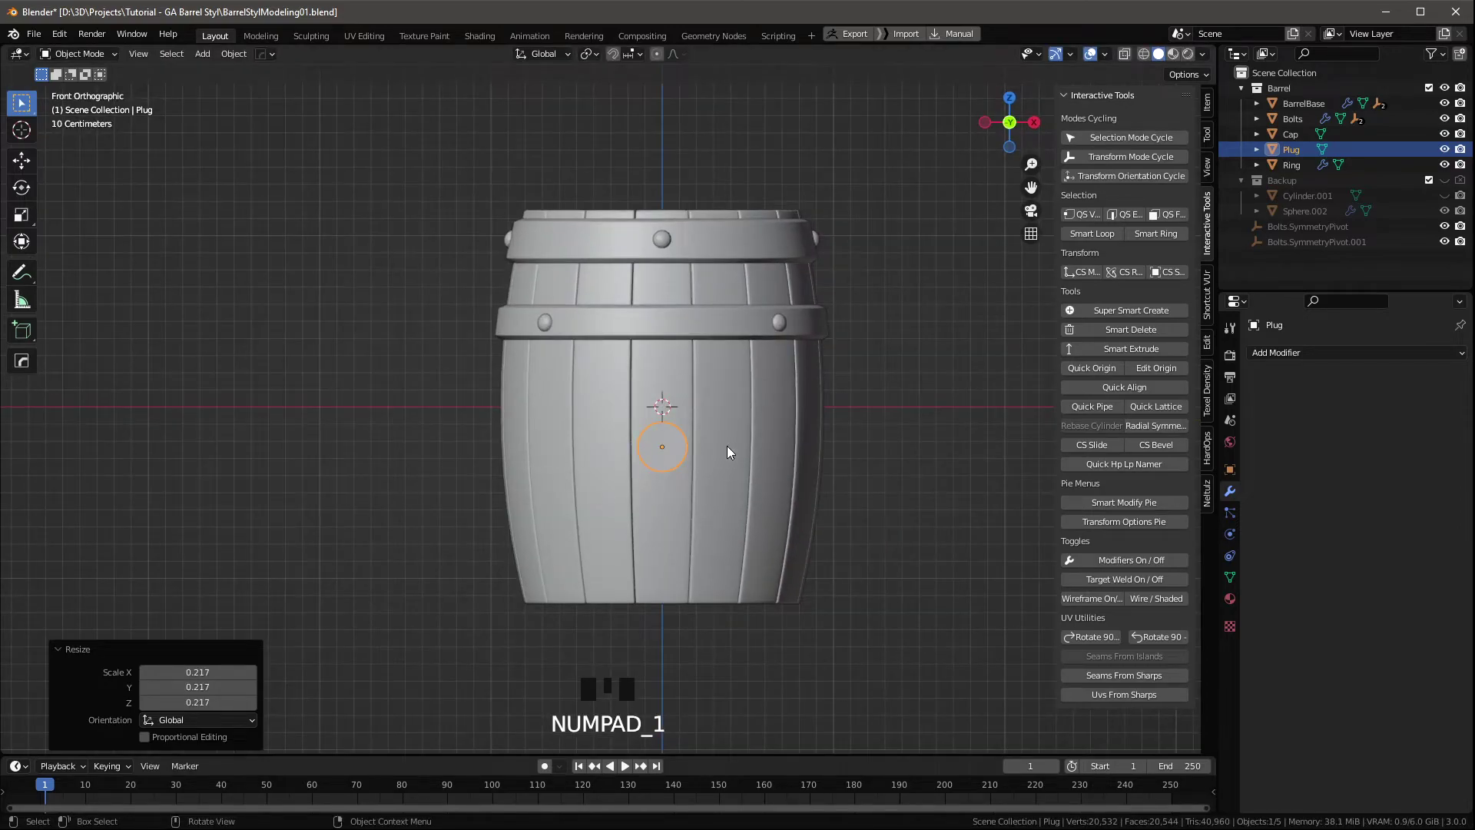
key("g")
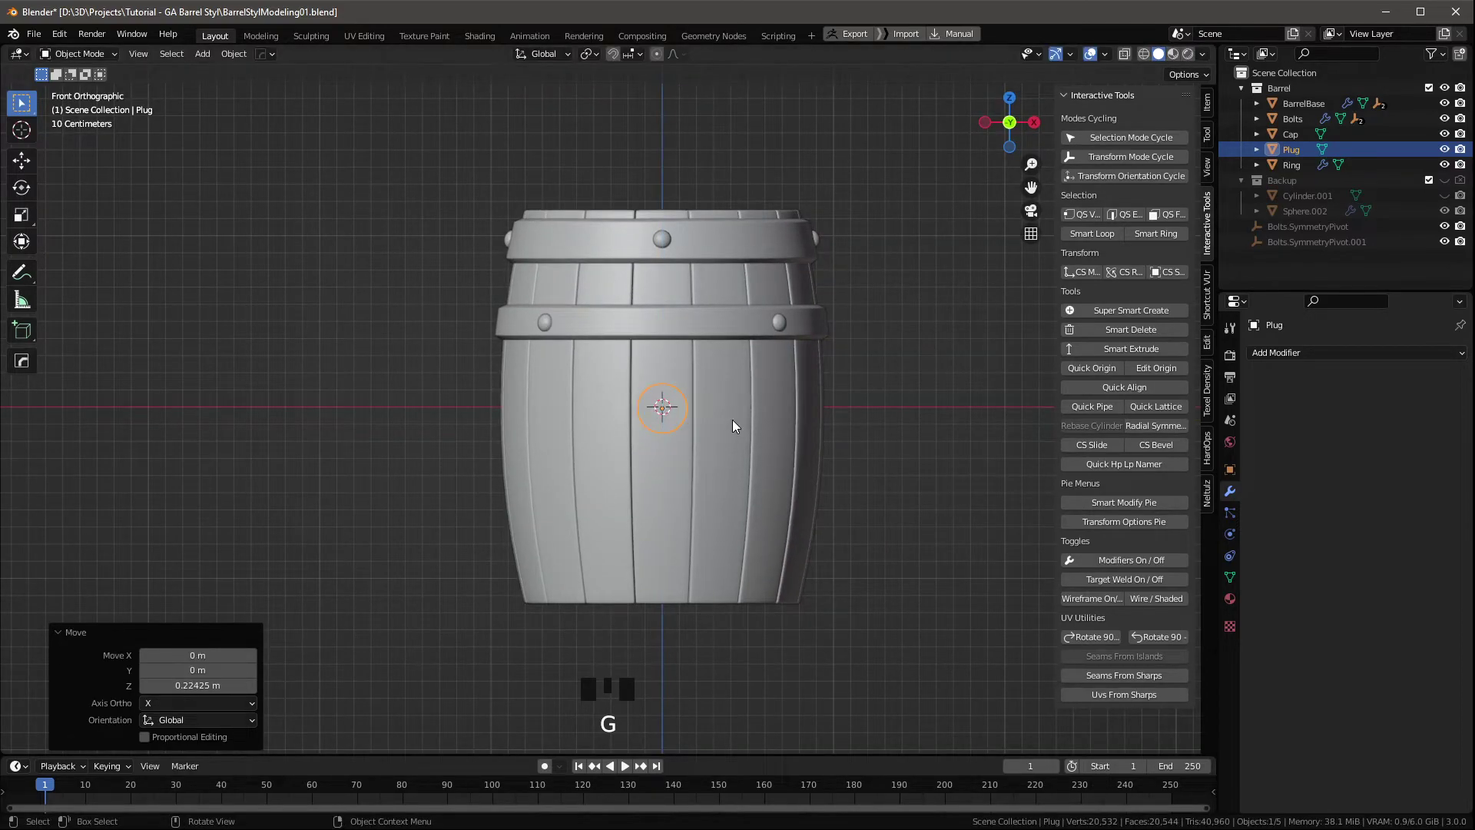
left_click_drag(720, 431, 600, 454)
key("alt+g")
key("g")
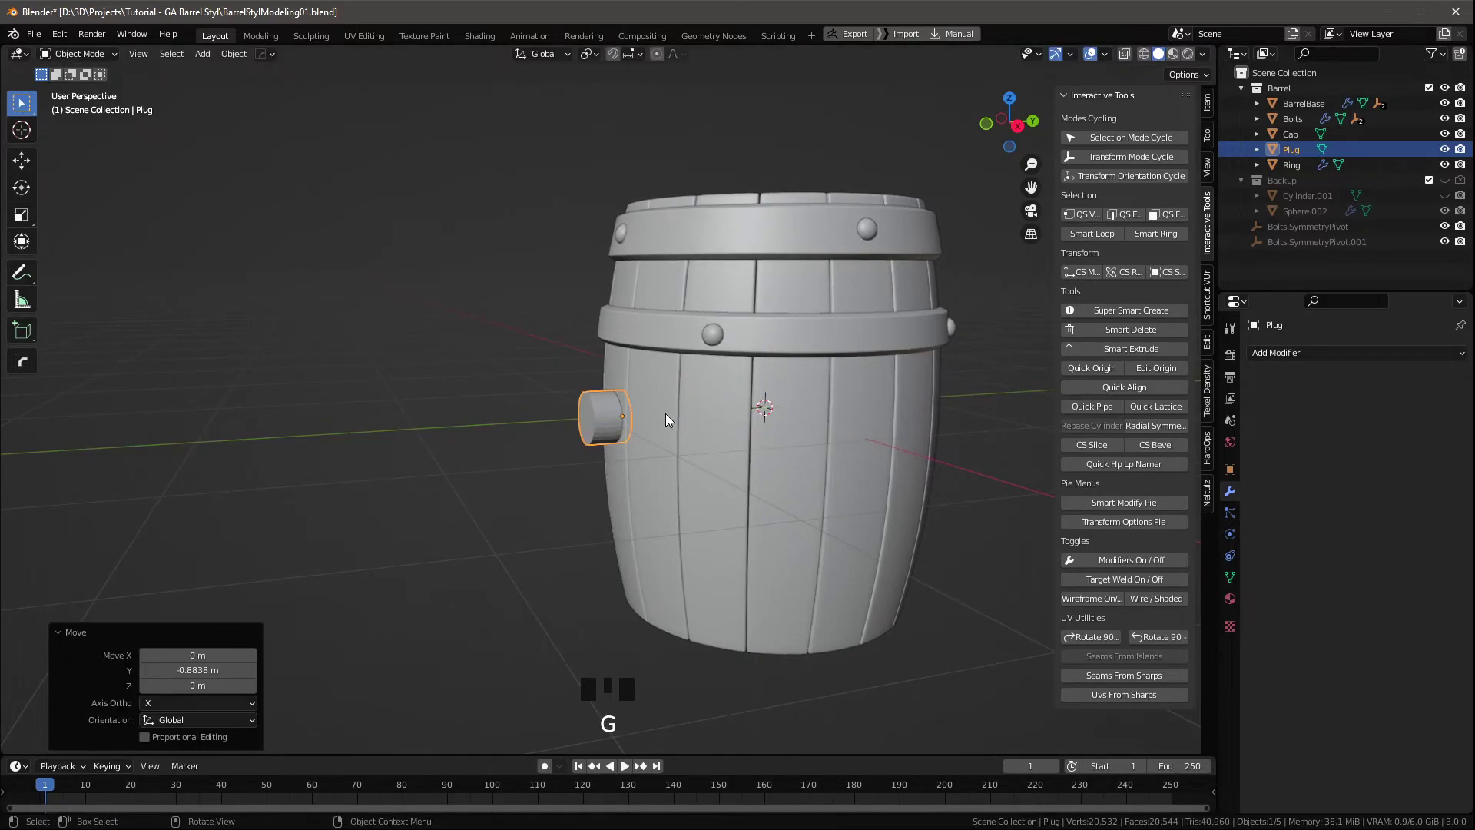
key("KP_1")
Check the plug's fit against the staves and scale it down slightly further.
scroll("up", 3)
left_click_drag(802, 393, 689, 460)
scroll("down", 3)
left_click_drag(704, 409, 675, 451)
scroll("up", 3)
left_click_drag(695, 441, 759, 374)
scroll("down", 3)
middle_click(773, 390)
key("s")
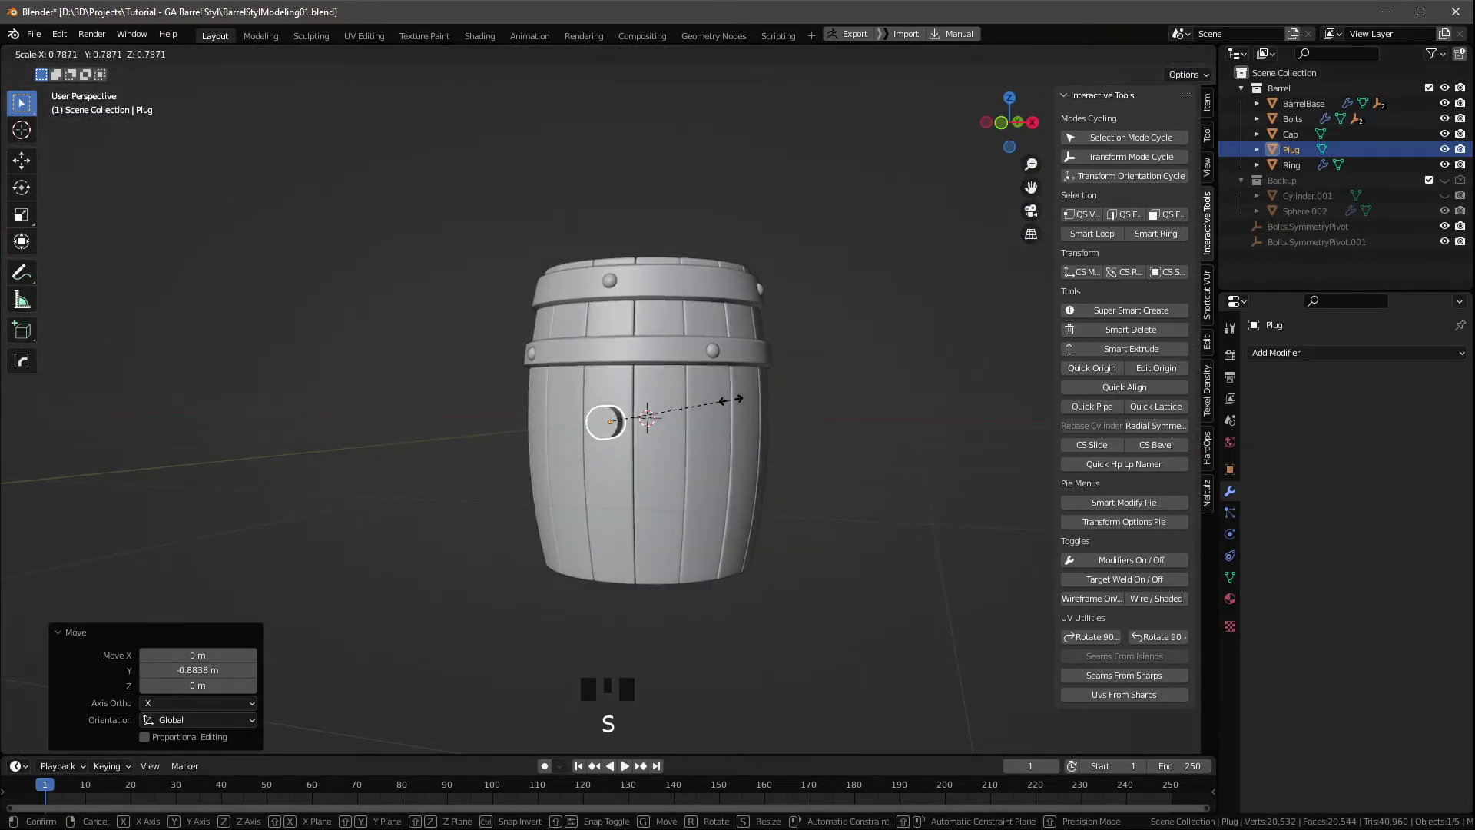
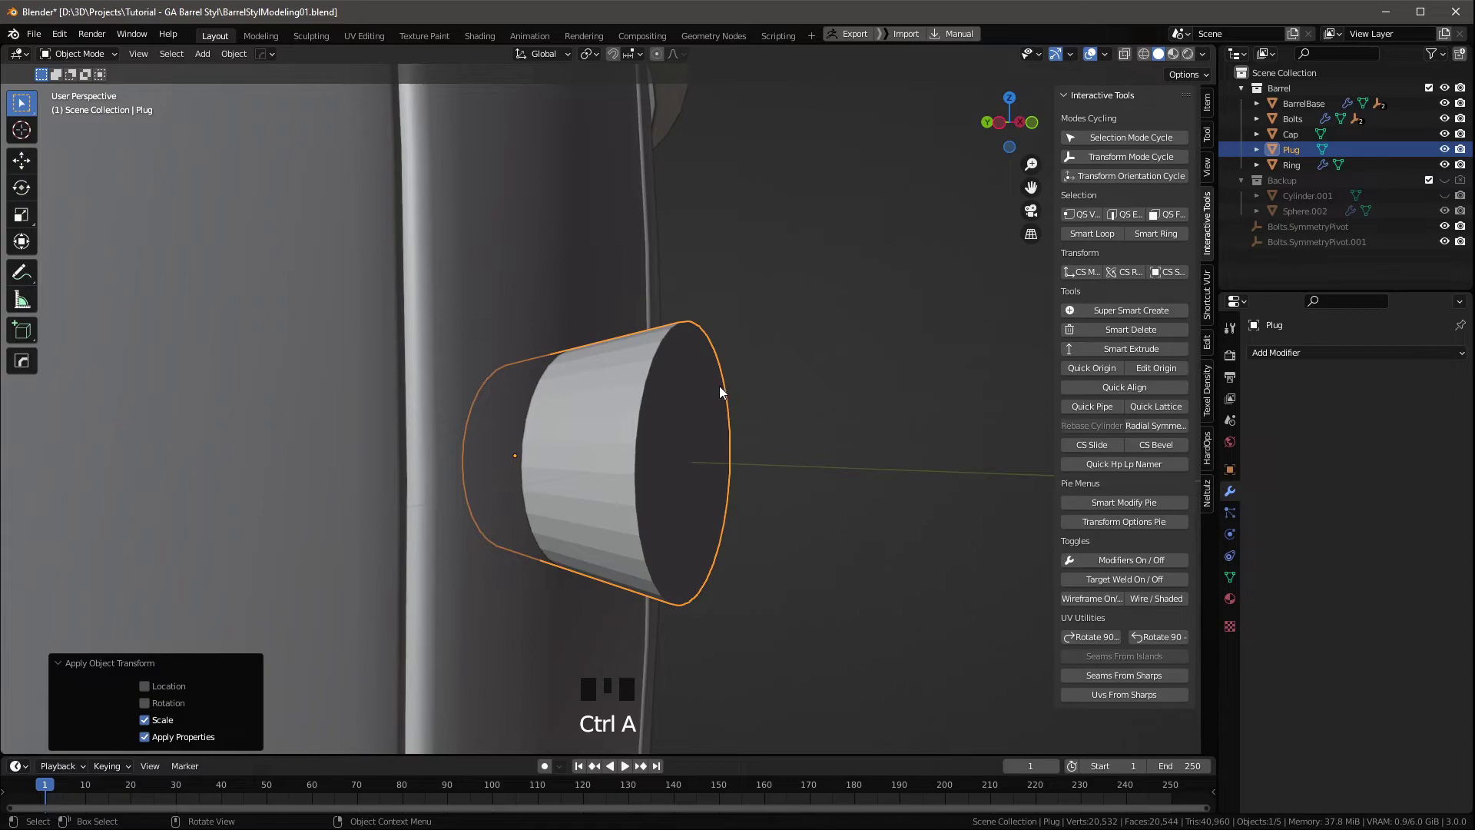
Inset the Plug's outer cap face into a rim with a recessed centre.
key("Tab")
key("ctrl+b")
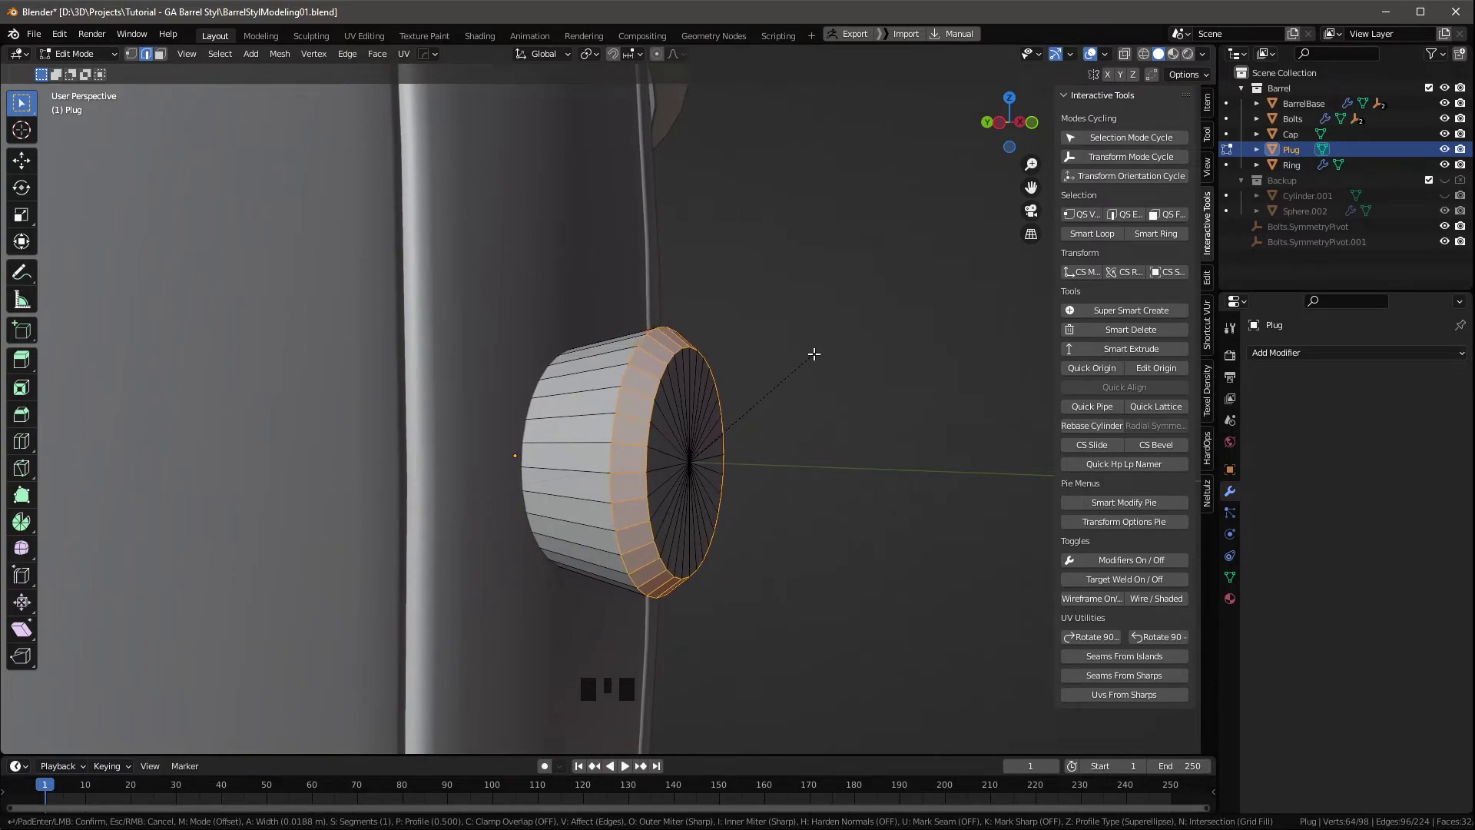
left_click_drag(770, 407, 677, 402)
scroll("down", 3)
left_click_drag(586, 415, 641, 398)
scroll("up", 3)
left_click_drag(765, 436, 632, 429)
scroll("up", 3)
left_click(631, 429)
left_click_drag(695, 436, 720, 439)
key("Tab")
Grow the face selection across the cap and give the plug a Bevel modifier.
key("3")
key("ctrl+KP_Add")
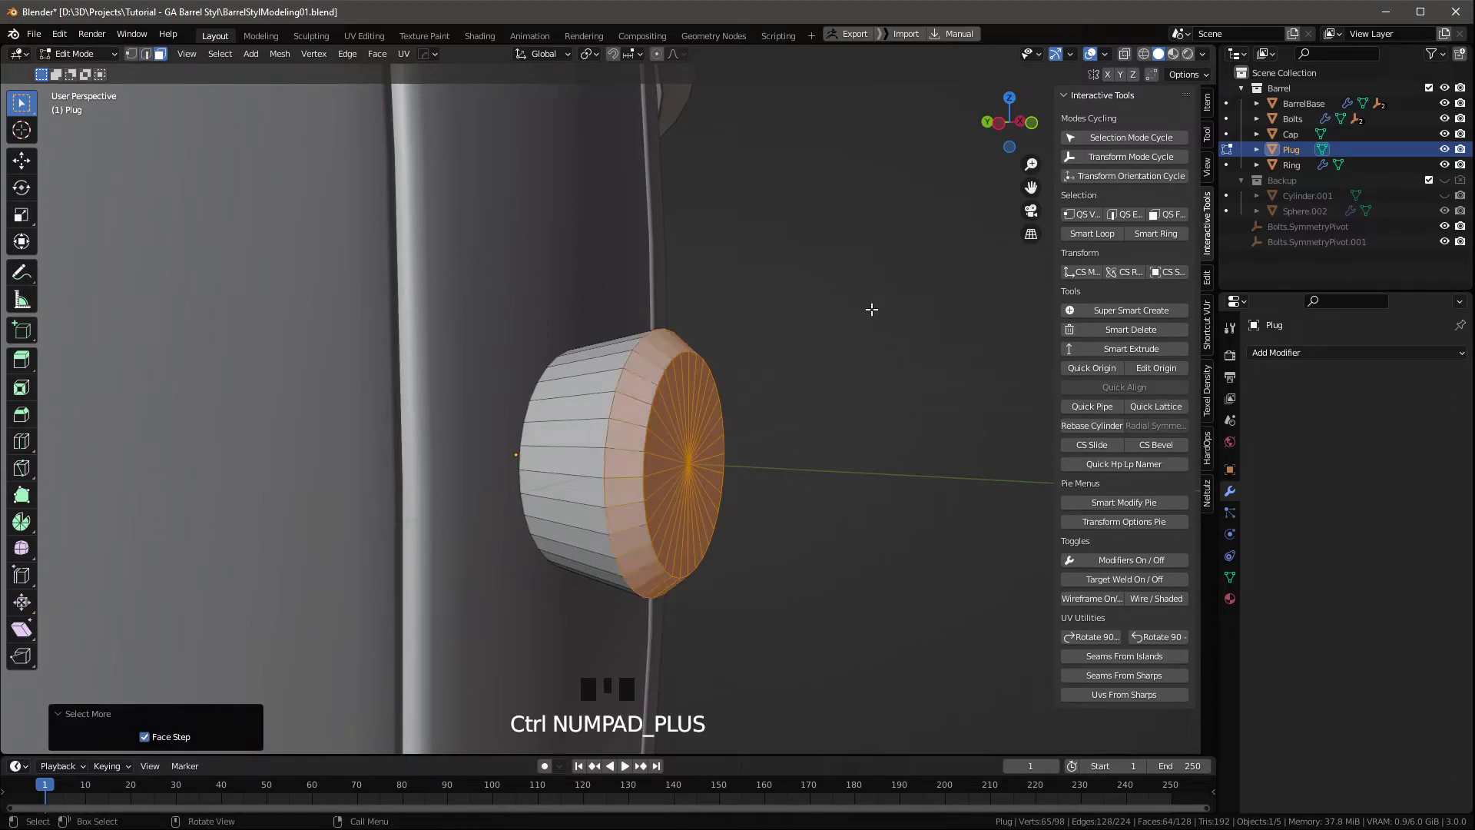
left_click_drag(788, 431, 796, 417)
scroll("down", 3)
left_click(772, 438)
left_click_drag(710, 454, 757, 455)
scroll("down", 3)
middle_click(748, 459)
scroll("up", 3)
middle_click(643, 453)
left_click(998, 473)
key("Tab")
key("Tab")
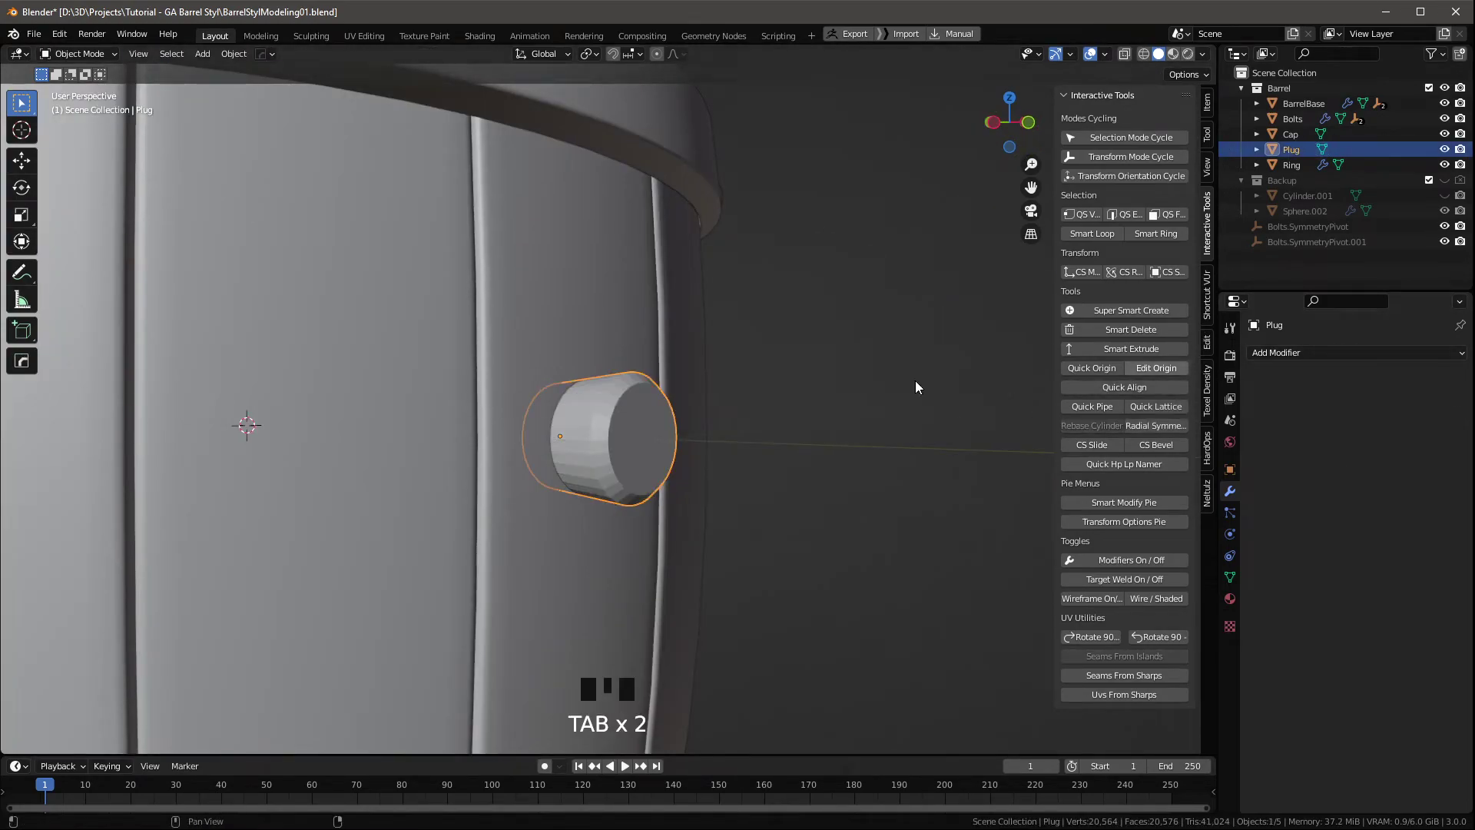